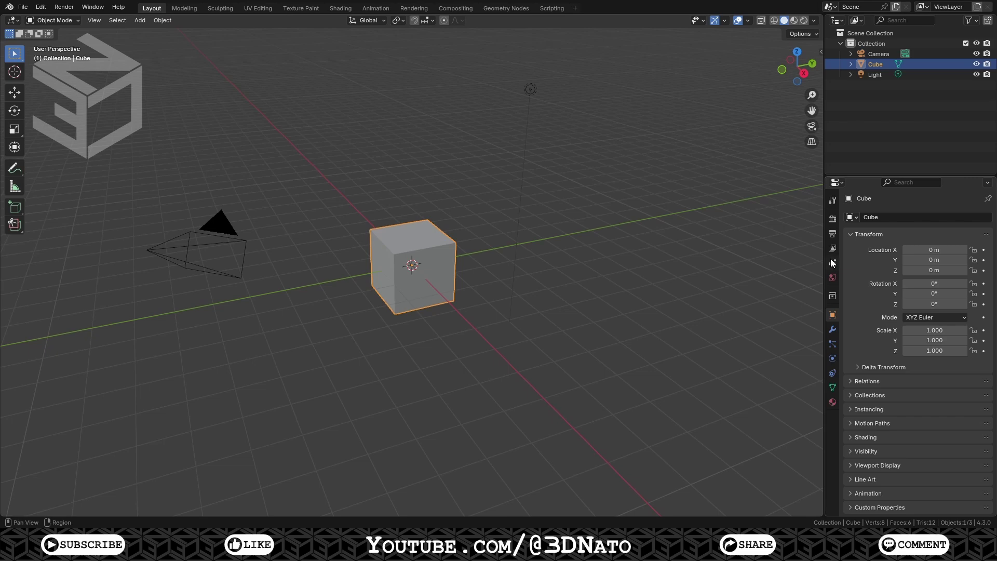
Step: Show Scene Properties with length in millimetres and select the default cube, camera and light
click(838, 264)
click(880, 278)
click(932, 342)
key(a)
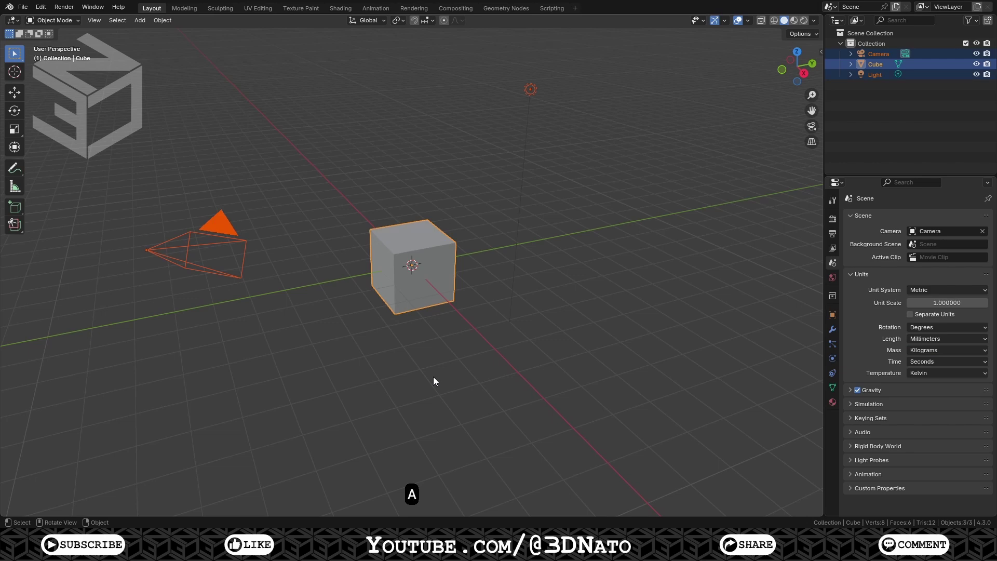
Step: Delete the defaults, frame the 67 mm TENNIS BALL sphere and apply its scale to 1
key(x)
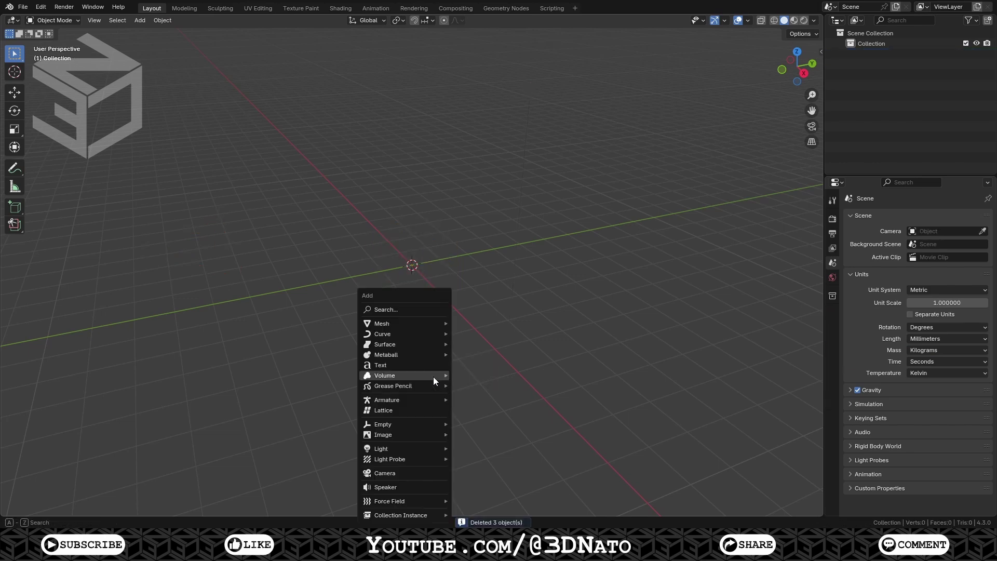
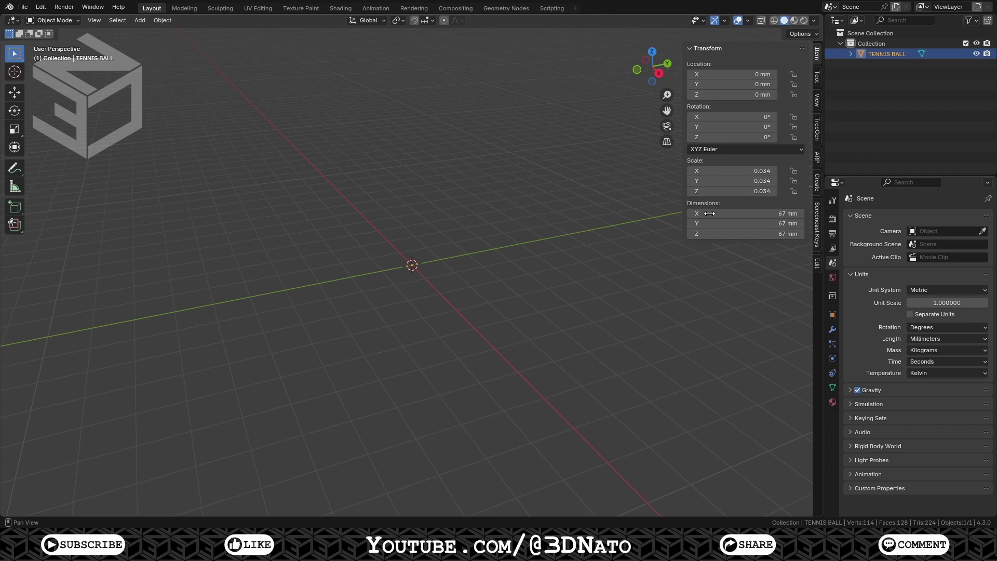
key(KP_Decimal)
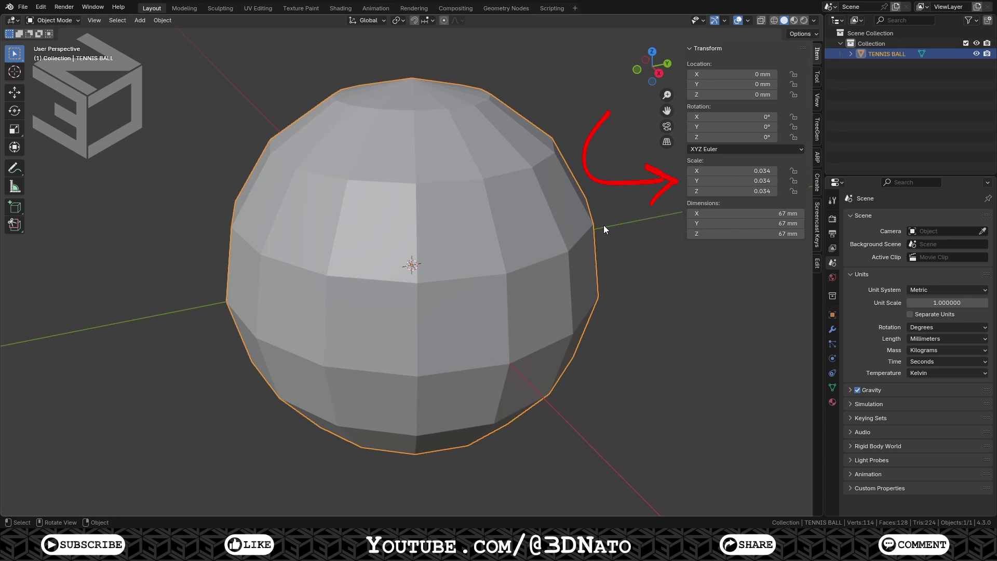
key(ctrl+a)
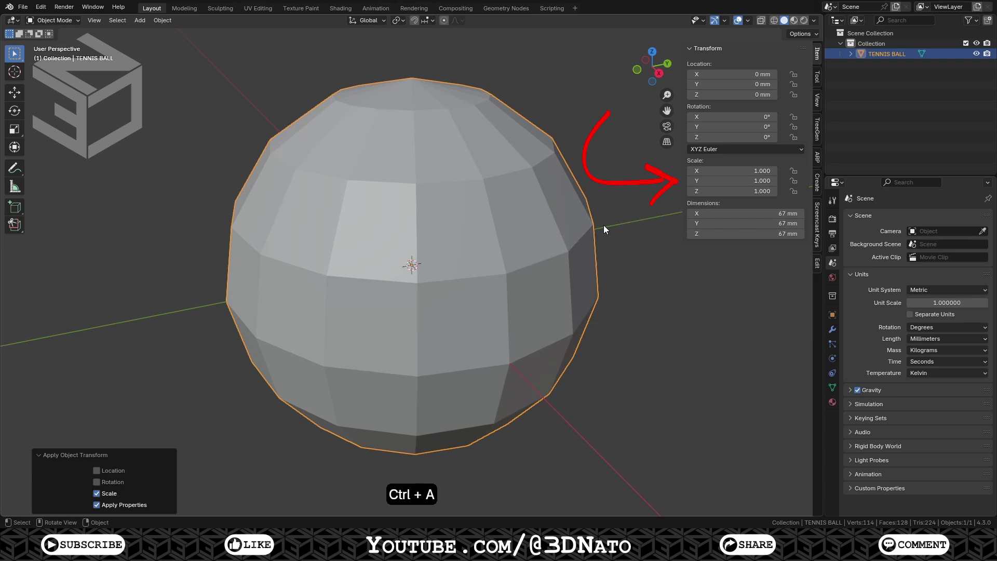
key(KP_7)
Step: In Edit Mode from the top view, dissolve the eight alternate edges around the top pole
key(Tab)
key(2)
click(389, 245)
click(404, 232)
click(425, 234)
click(437, 249)
click(439, 265)
click(425, 280)
click(406, 279)
click(388, 269)
key(x)
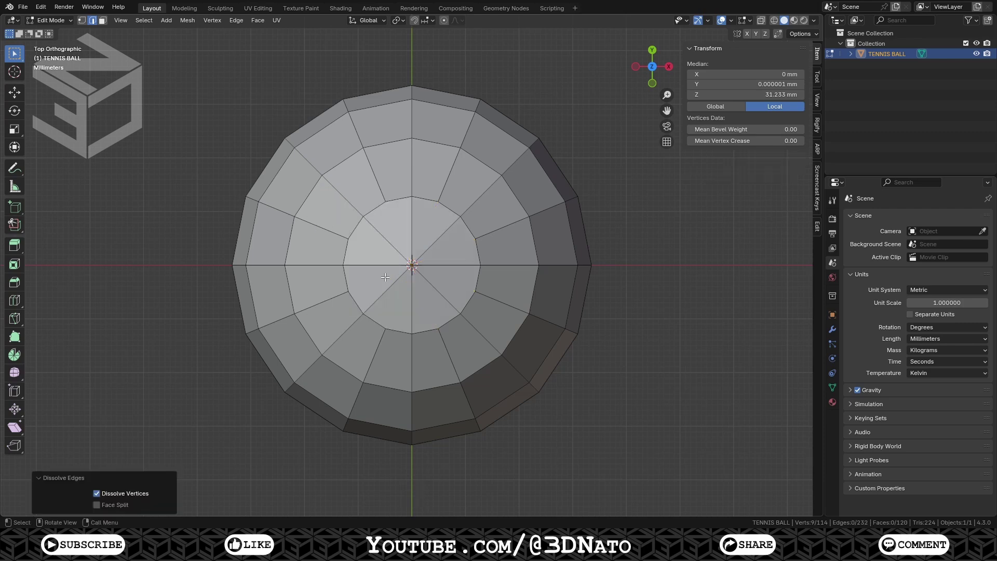
Step: From the bottom view, dissolve the eight alternate bottom-pole edges, then switch to vertex select with X-ray
key(KP_9)
click(388, 269)
click(390, 250)
click(401, 227)
click(425, 231)
click(439, 248)
click(439, 270)
click(425, 283)
click(405, 282)
key(x)
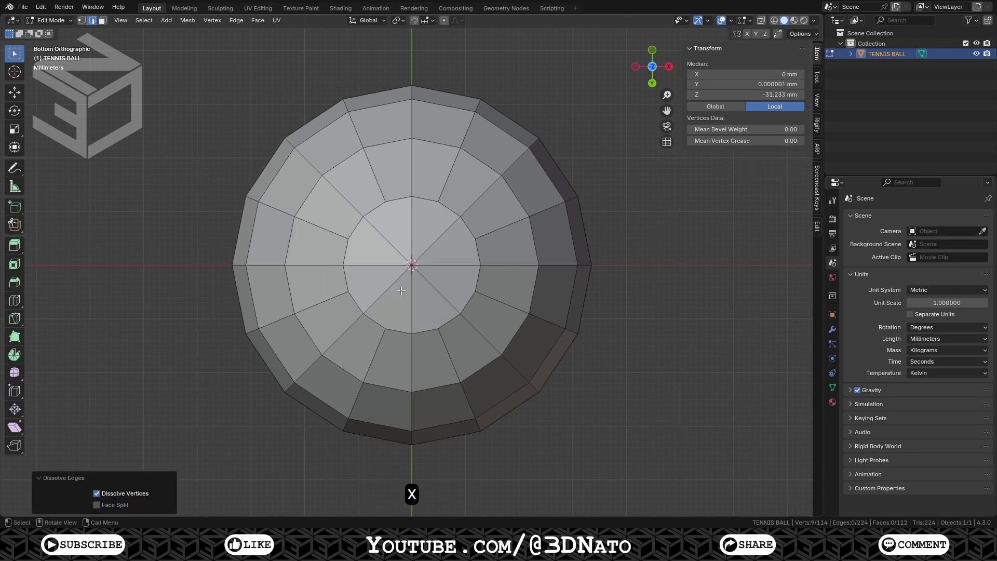
key(1)
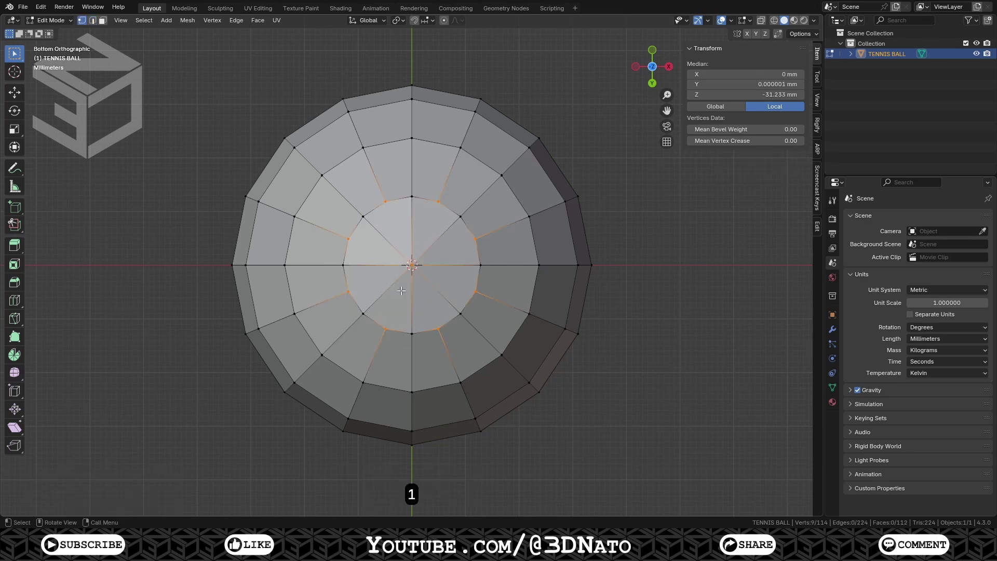
key(alt+z)
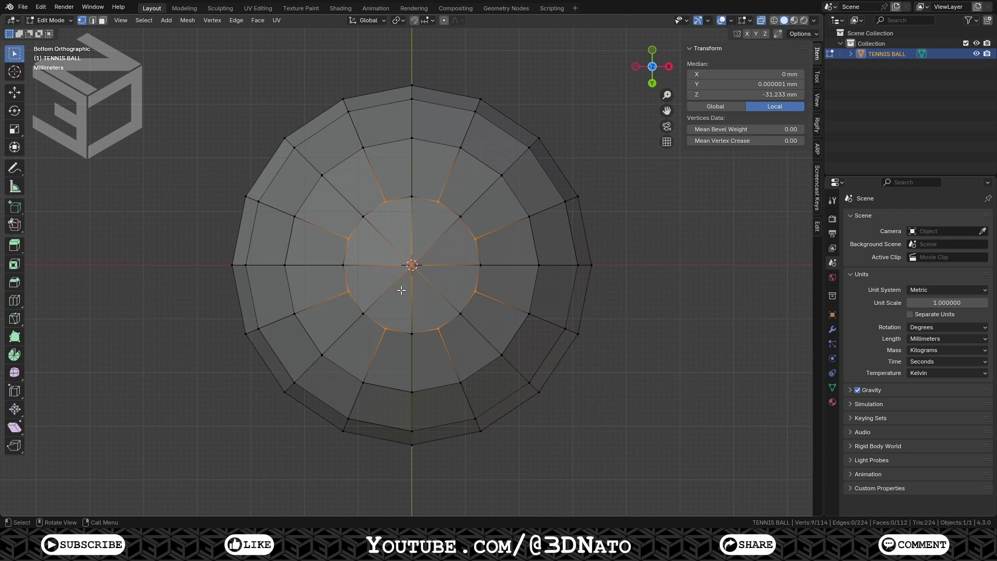
Step: Separate the top half into its own object TENNIS BALL.001 and select it in Object Mode
key(KP_9)
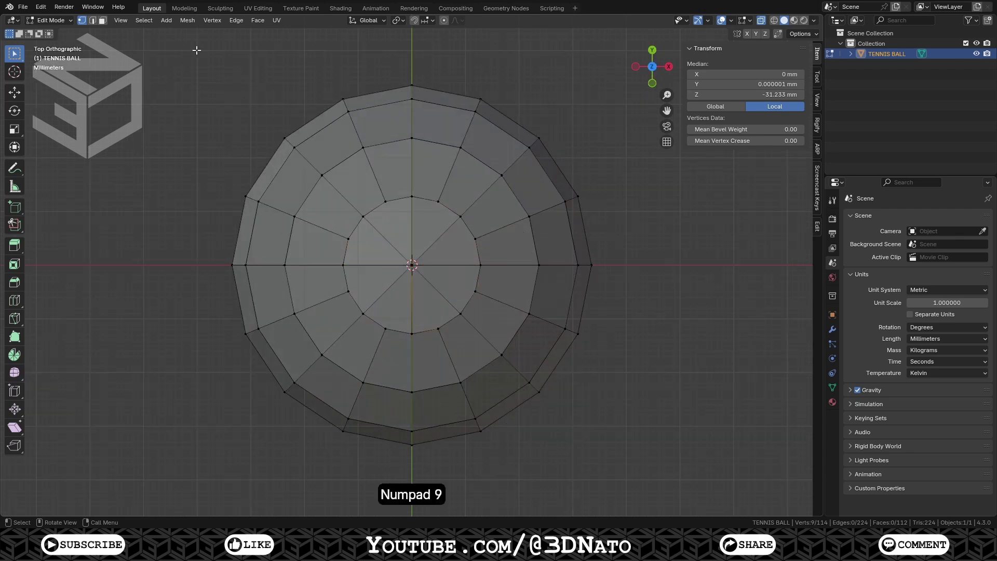
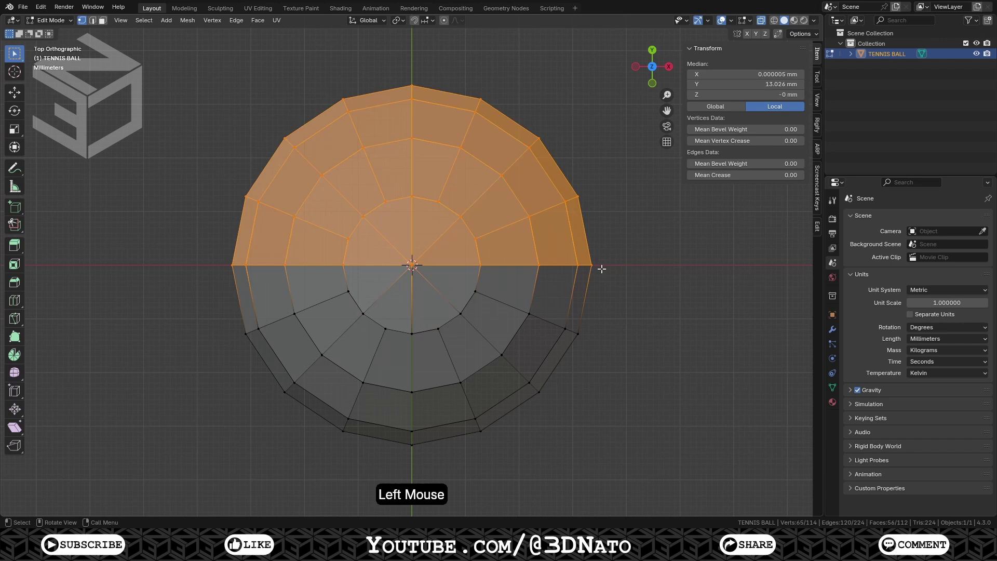
key(p)
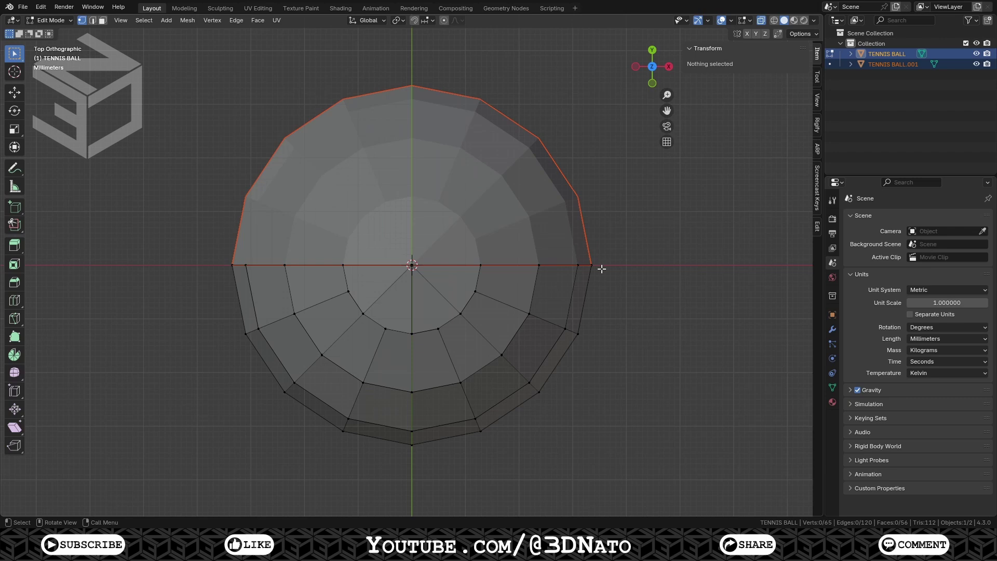
key(Tab)
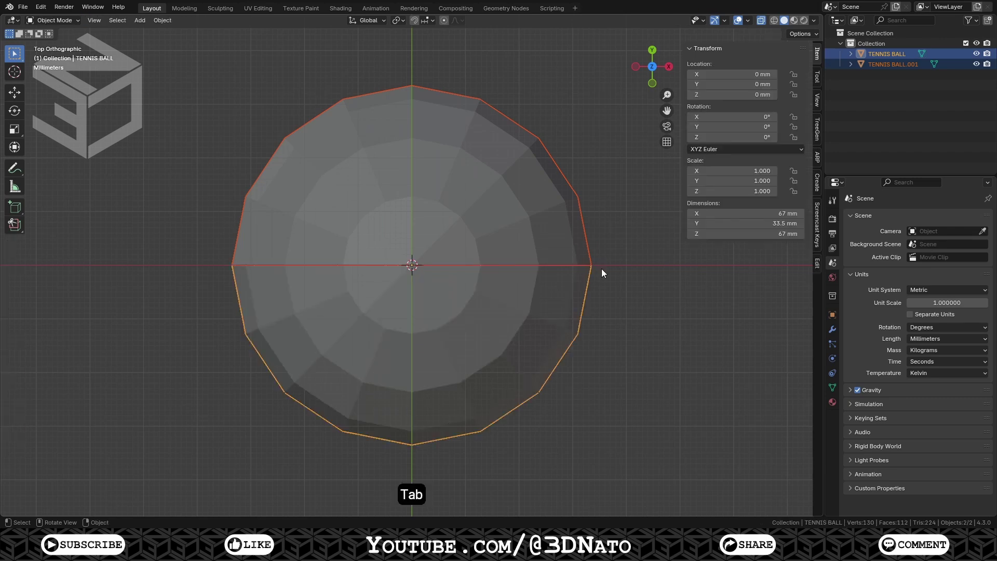
key(alt+z)
click(476, 204)
Step: Rotate the top half 90° around Y and join both halves back into one object
key(r)
key(y)
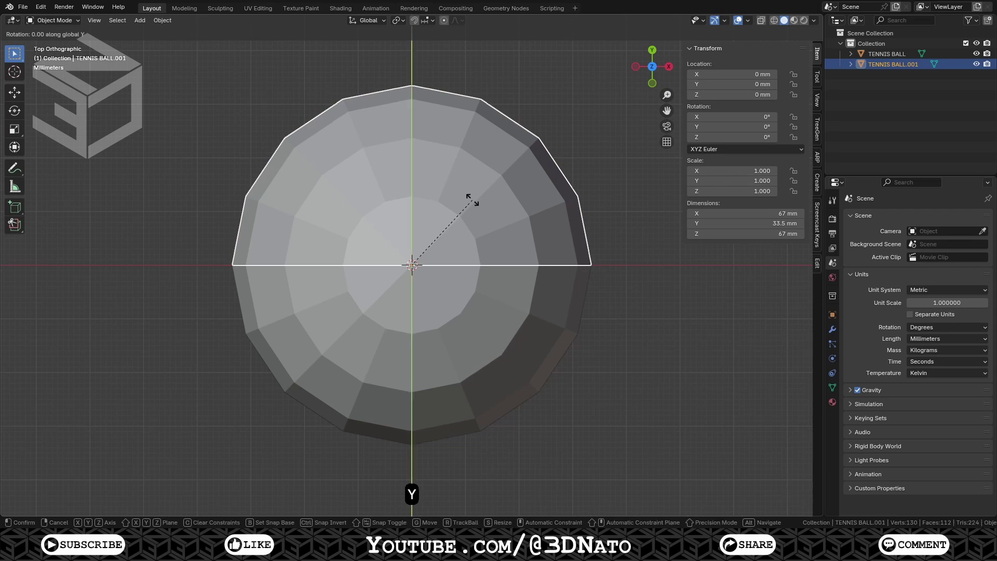
key(KP_9)
key(KP_0)
key(KP_Enter)
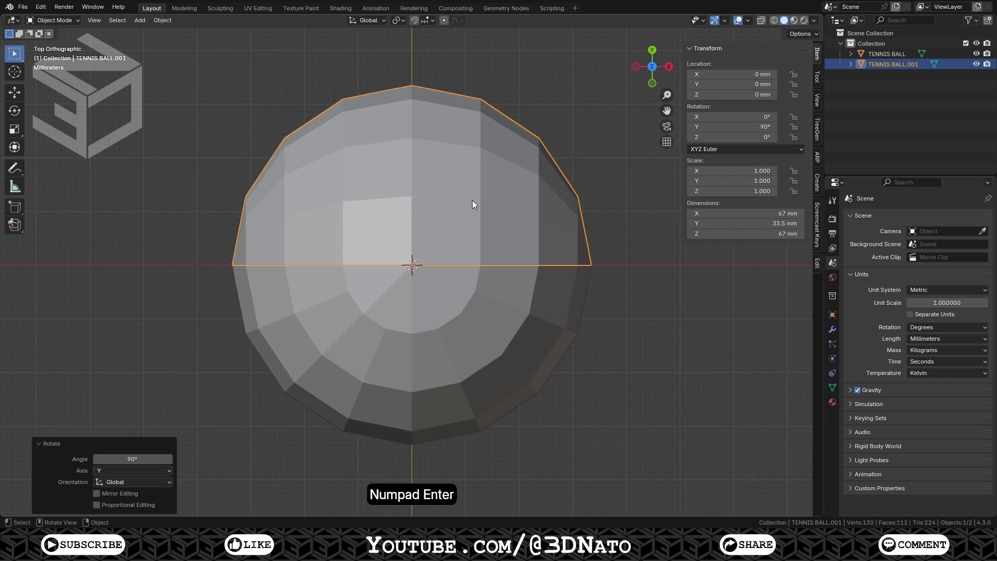
click(473, 319)
key(ctrl+j)
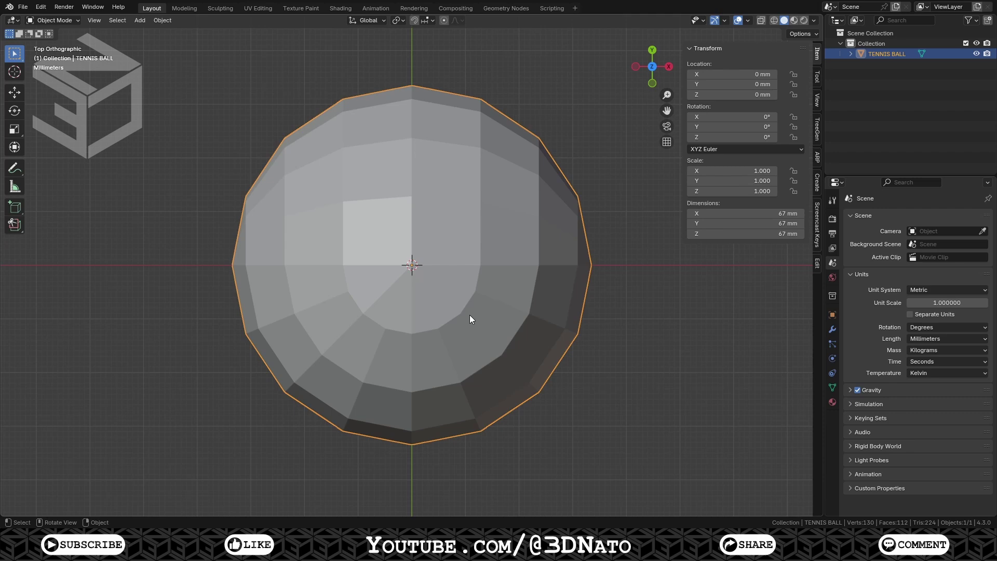
Step: Select the whole joined mesh and merge seam vertices by distance
key(Tab)
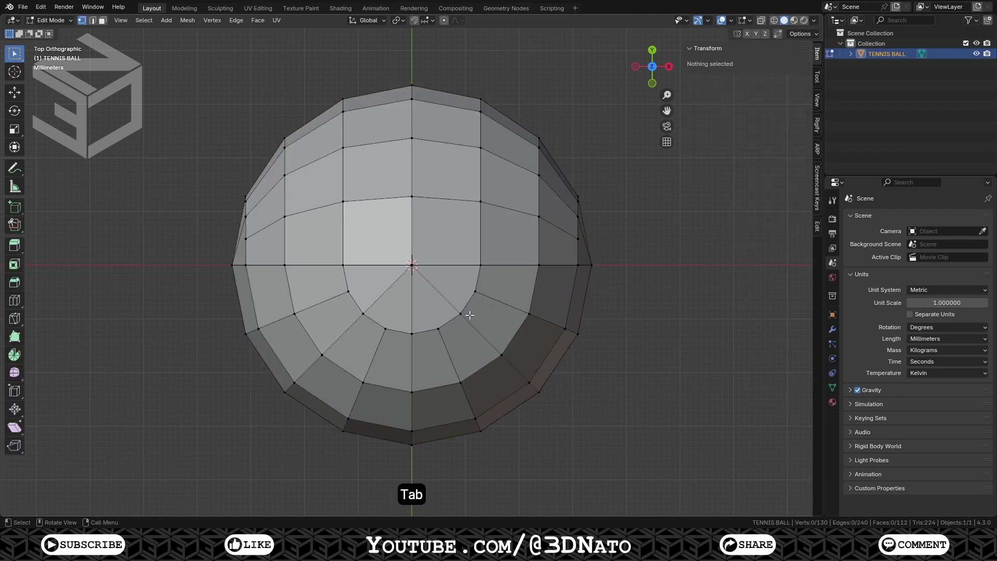
key(a)
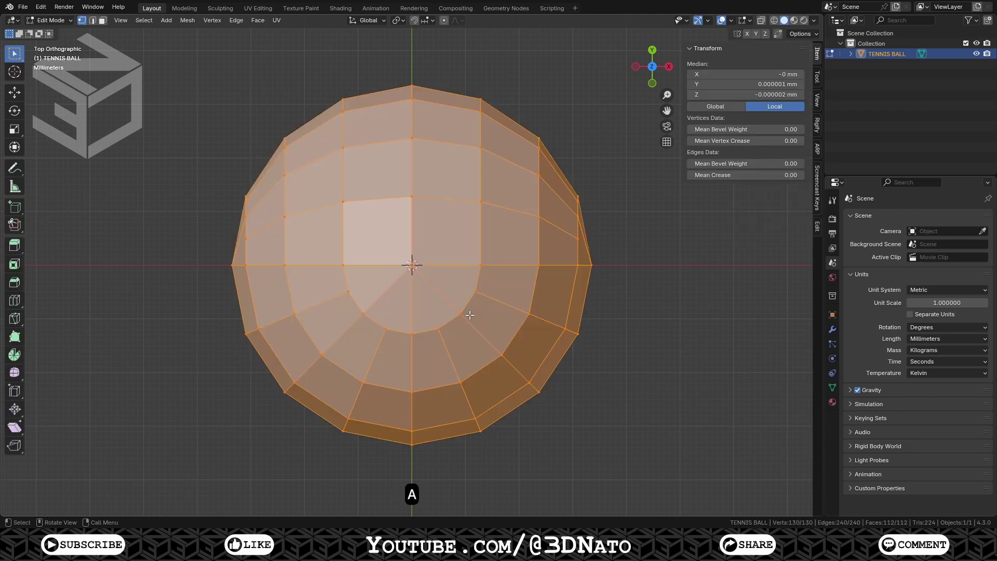
key(m)
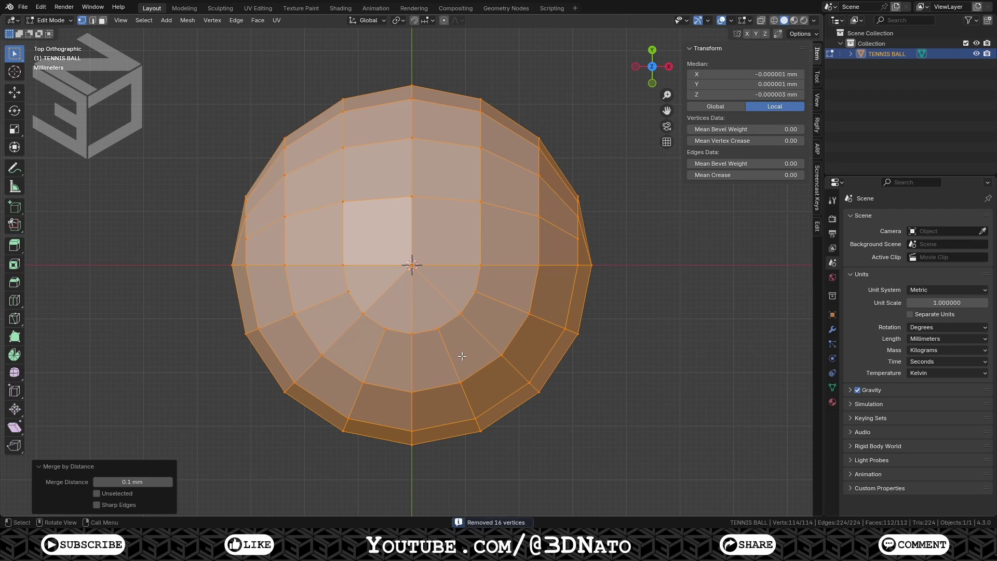
key(Tab)
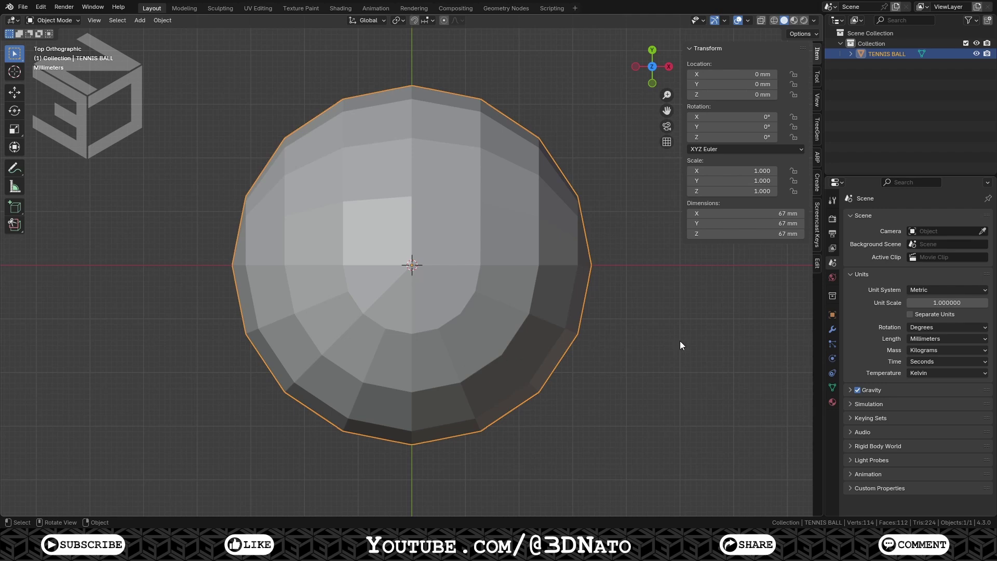
Step: Add Subdivision Surface and a Cast modifier at factor 1.0, then apply both to the mesh
click(839, 336)
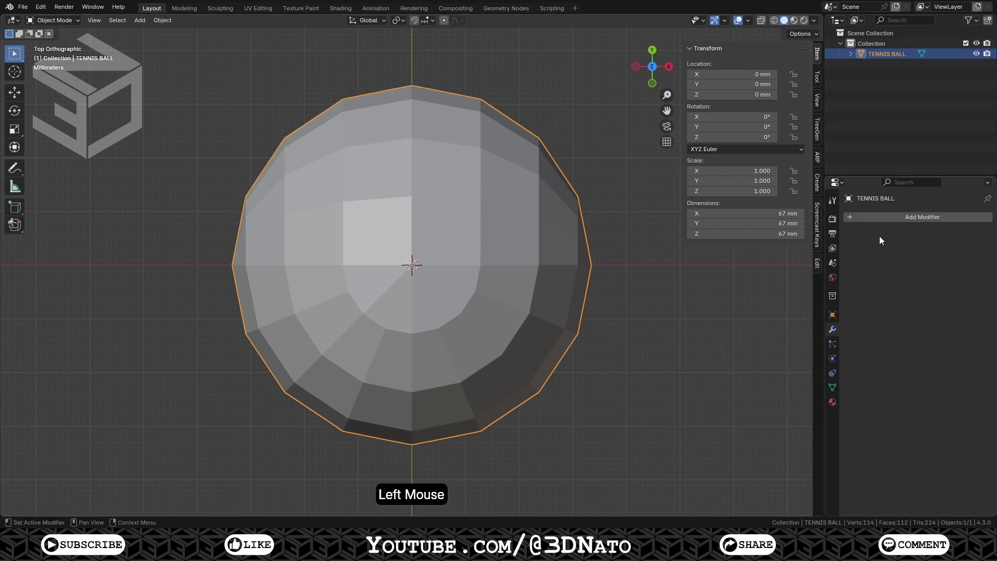
click(891, 222)
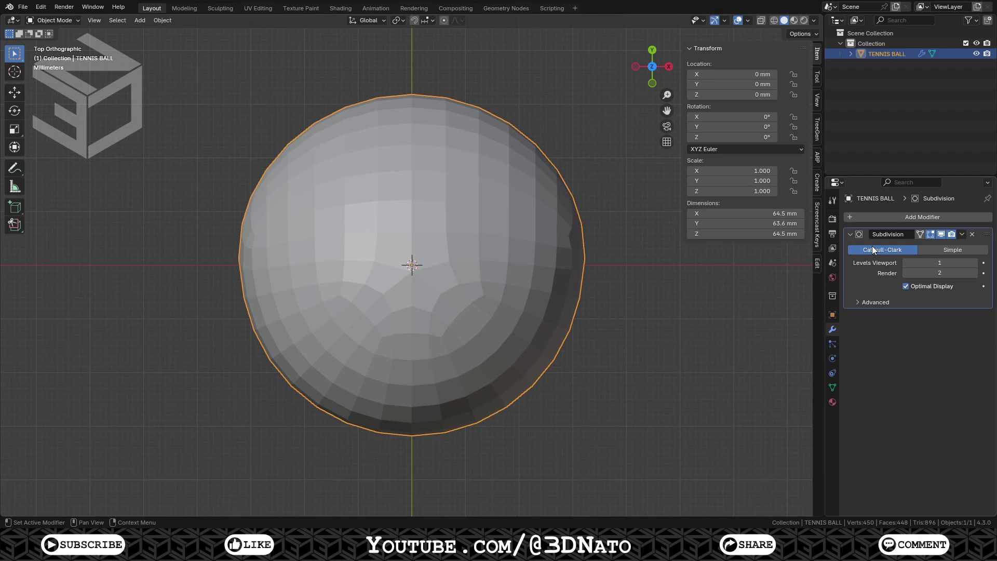
click(886, 222)
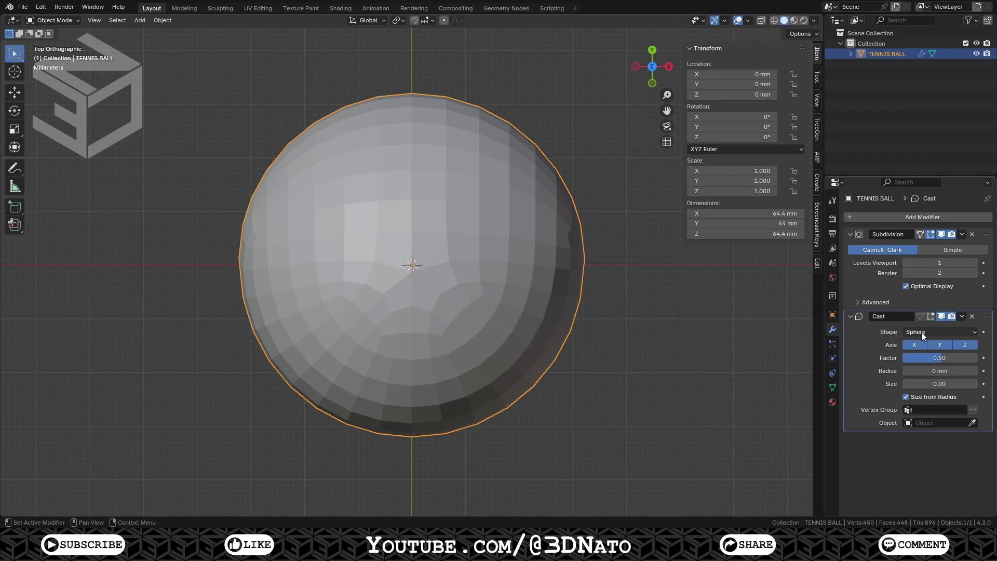
click(922, 361)
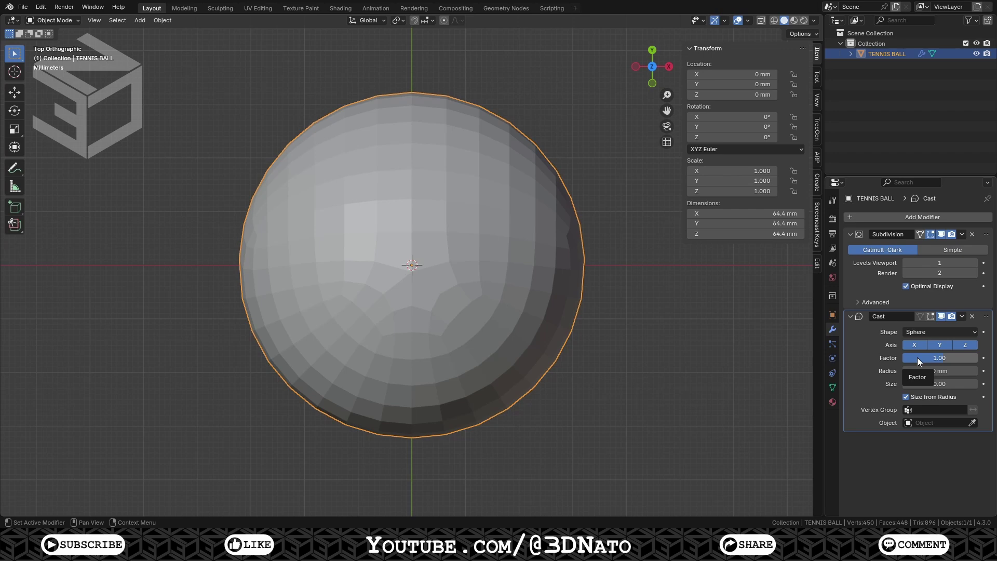
key(ctrl+a)
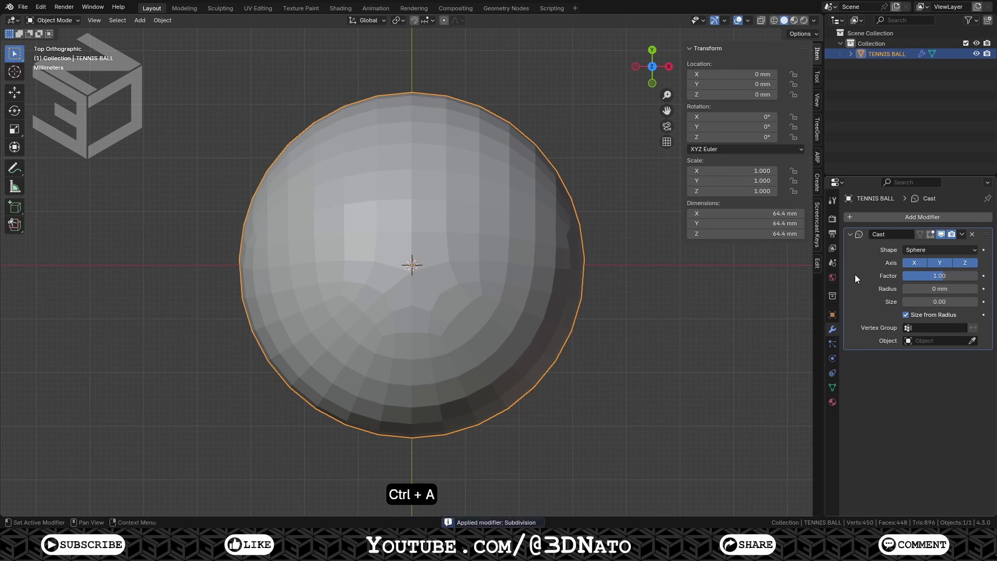
key(ctrl+a)
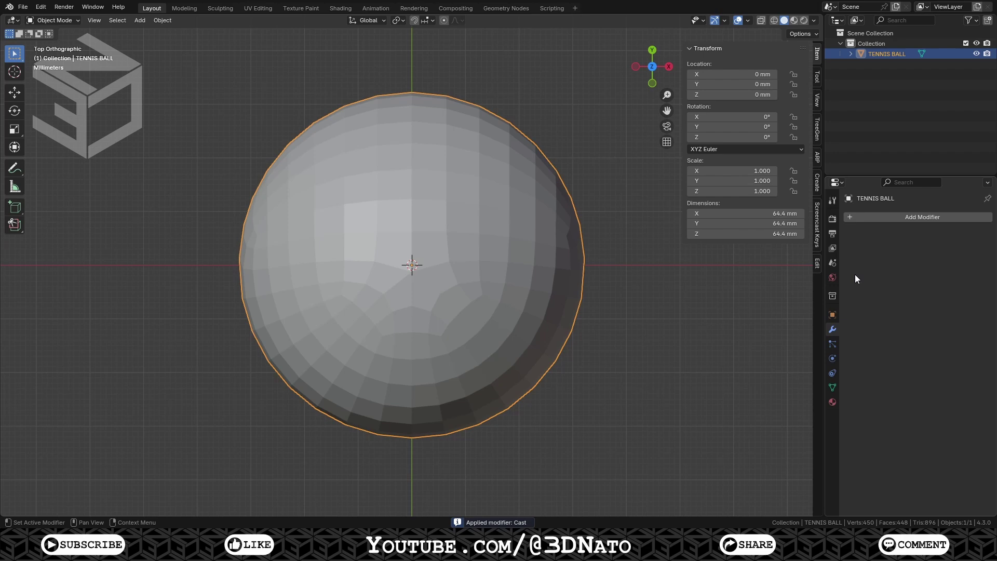
Step: Select the U-shaped seam edge loop and bevel it into a 1.5 mm band
key(Tab)
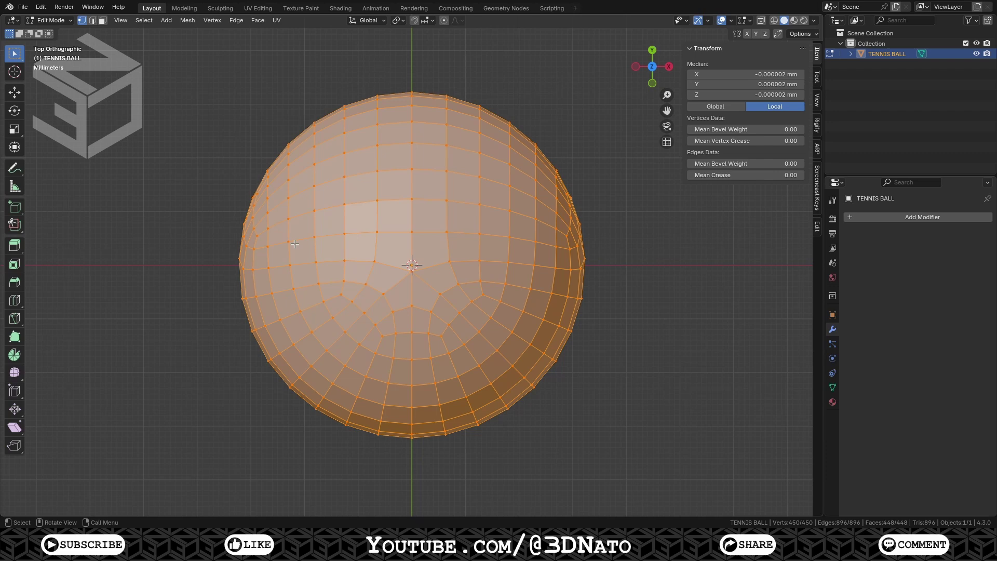
click(293, 236)
click(293, 236)
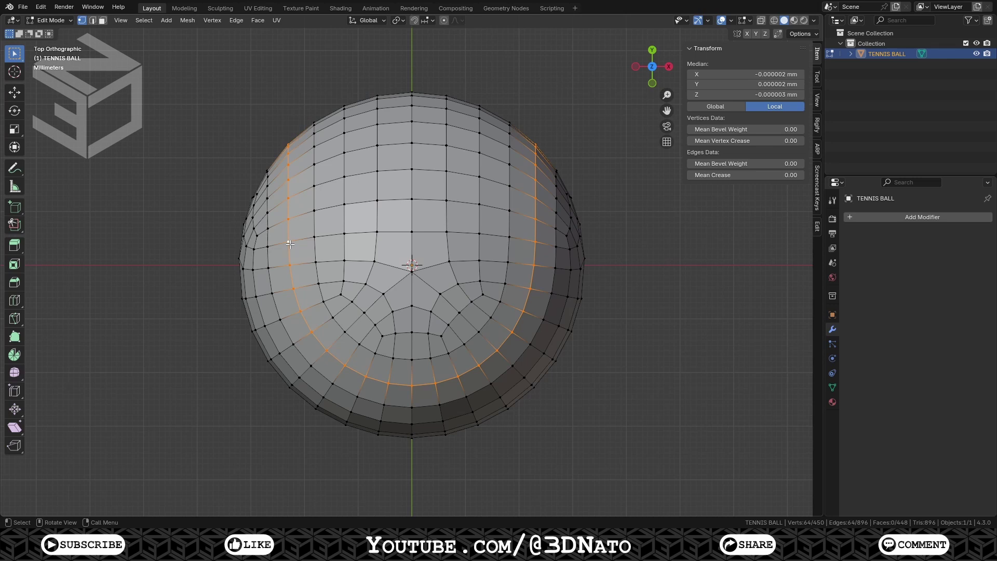
key(ctrl+b)
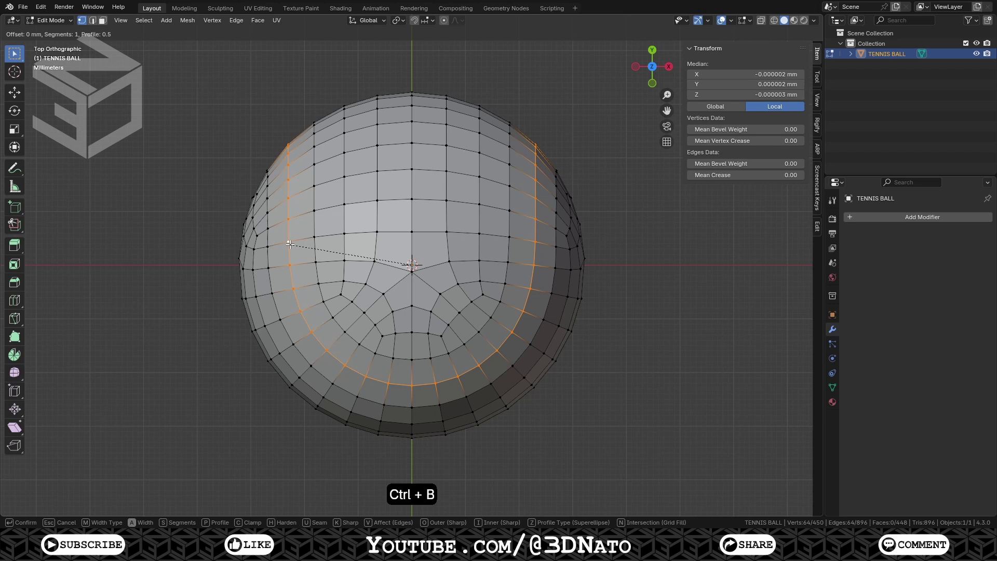
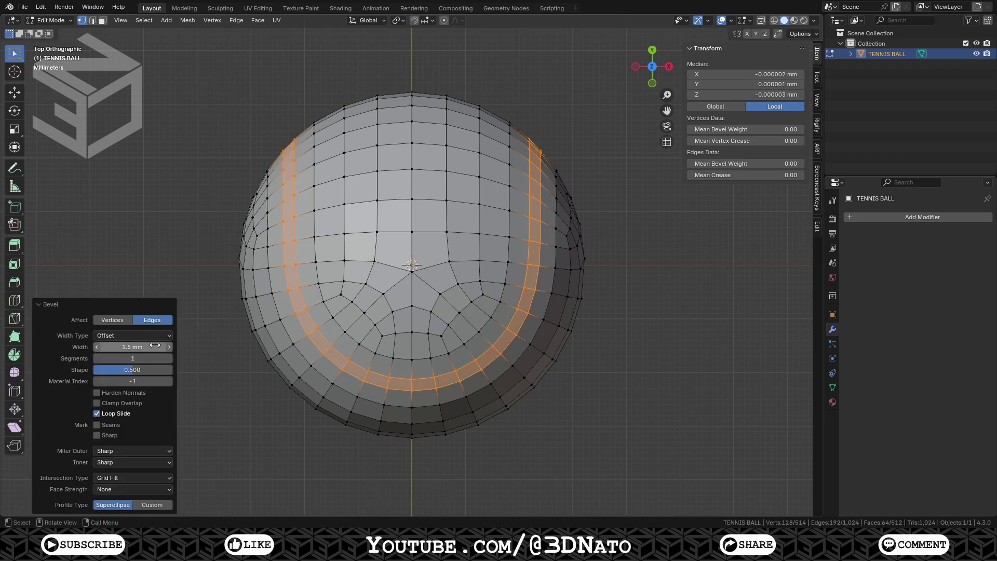
Step: Extrude the bevelled seam faces and shrink them -1 mm inward to form the groove
key(alt+e)
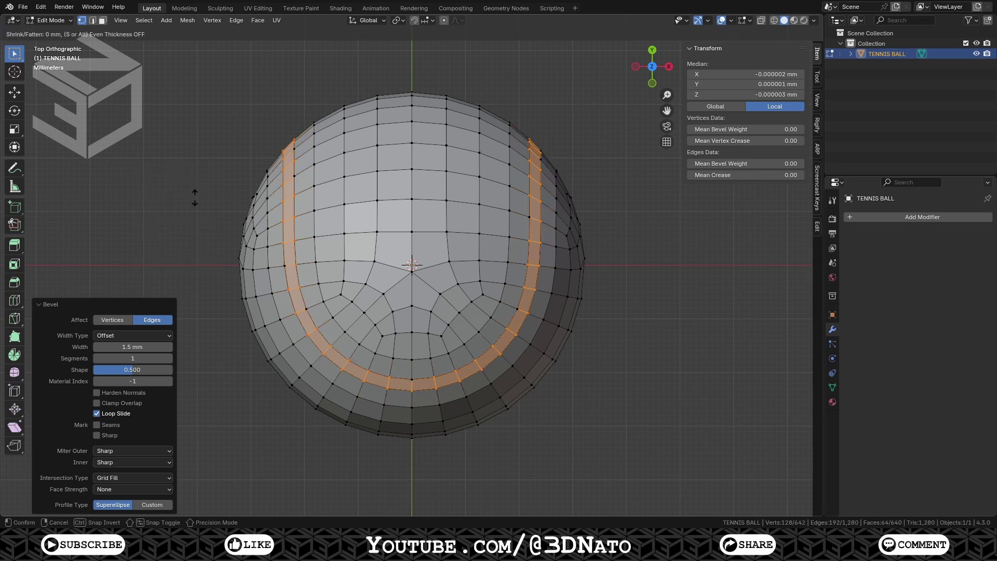
key(KP_Subtract)
key(KP_1)
key(KP_Enter)
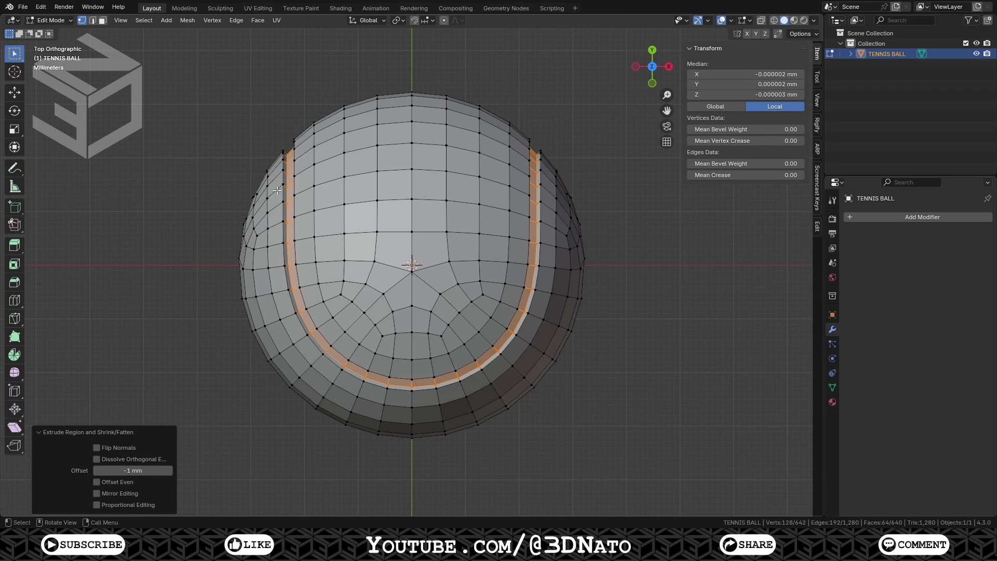
Step: Bevel both groove border loops 1 mm with 2 segments, then select the whole ball for merging by distance
click(298, 176)
click(286, 186)
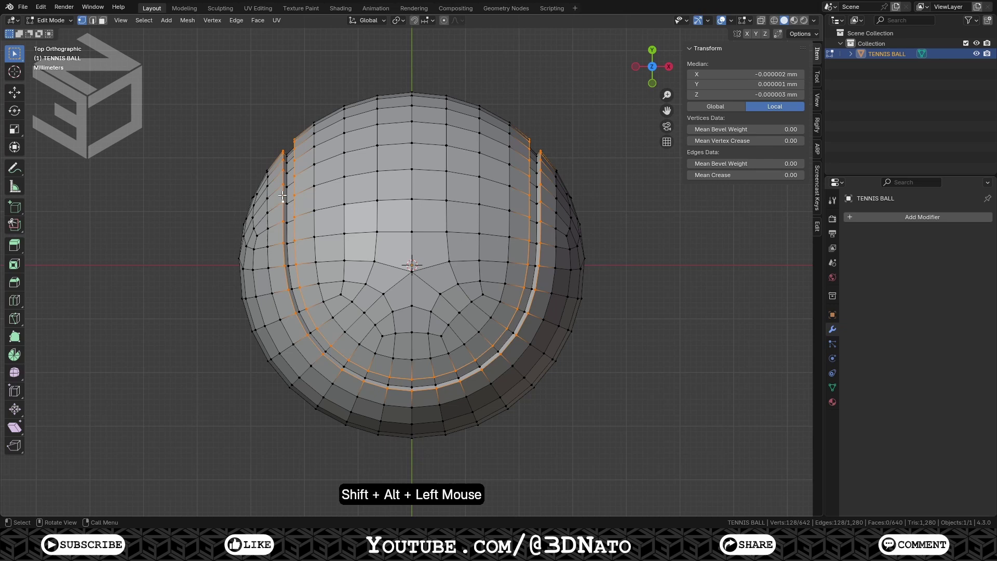
key(ctrl+b)
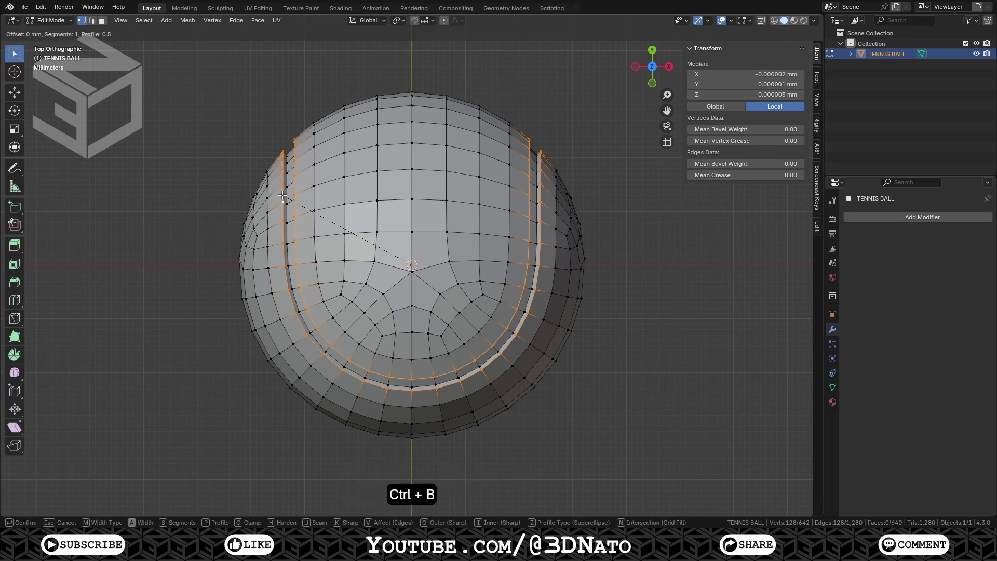
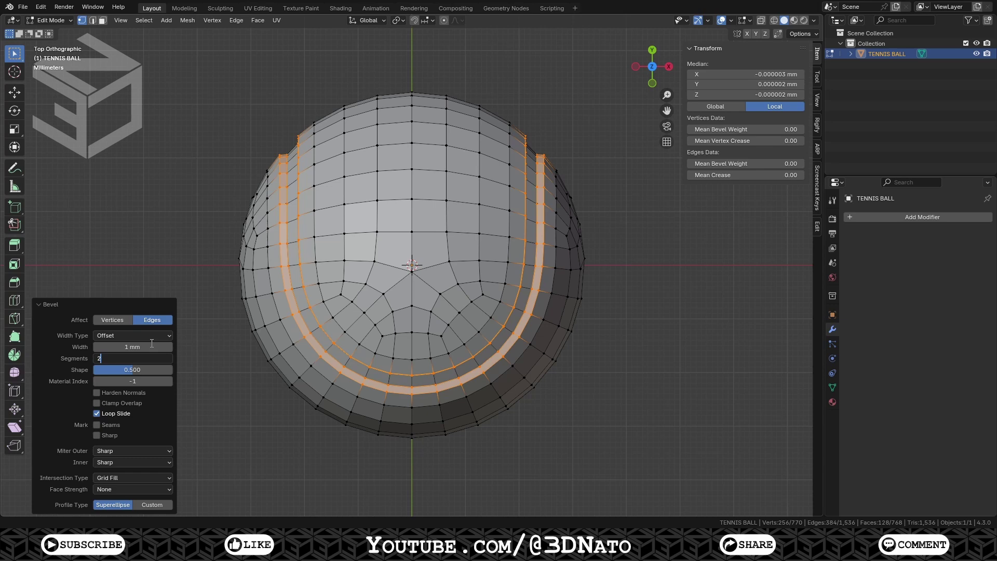
key(a)
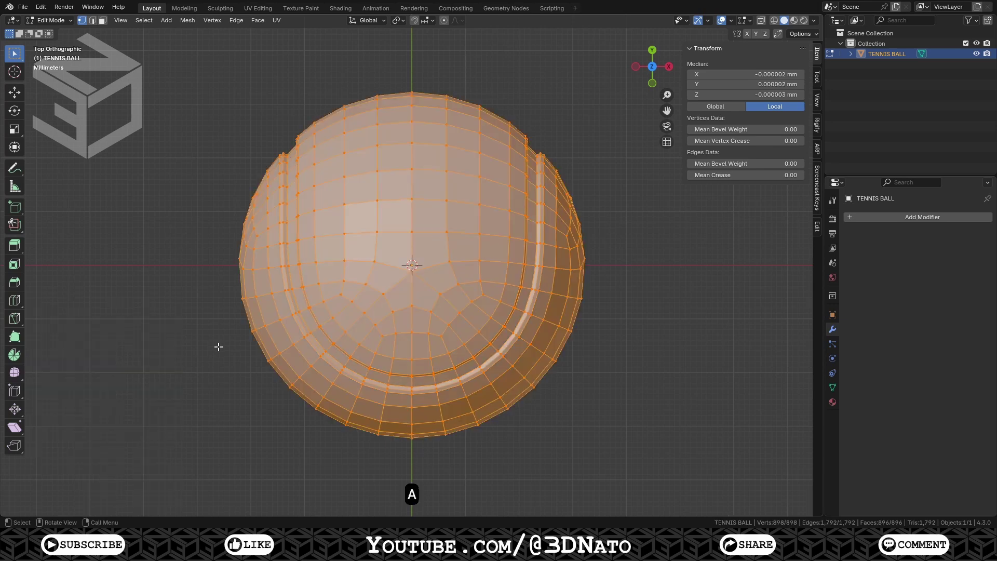
Step: In the UV Editing workspace, mark the first groove edge loop as a seam
key(m)
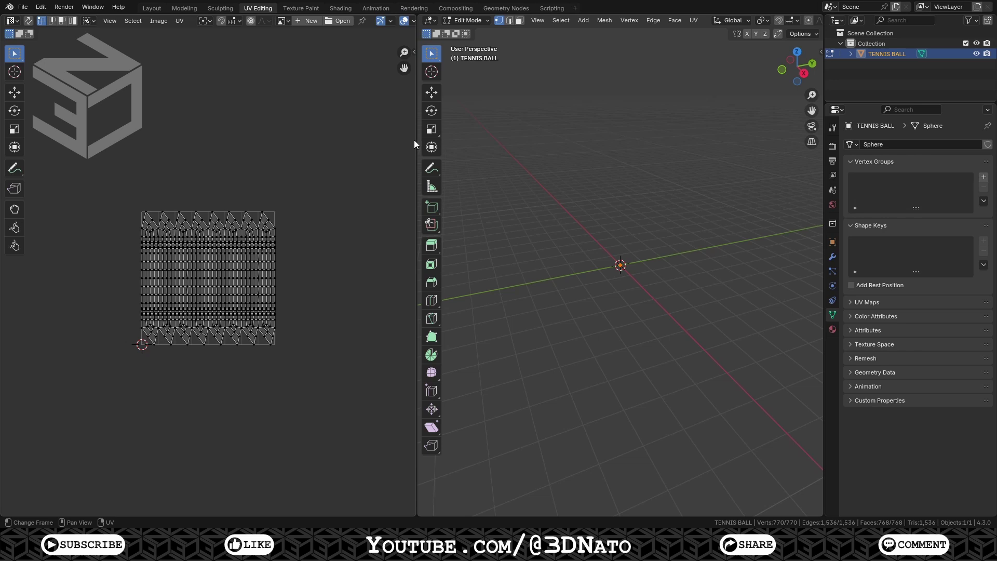
key(KP_Decimal)
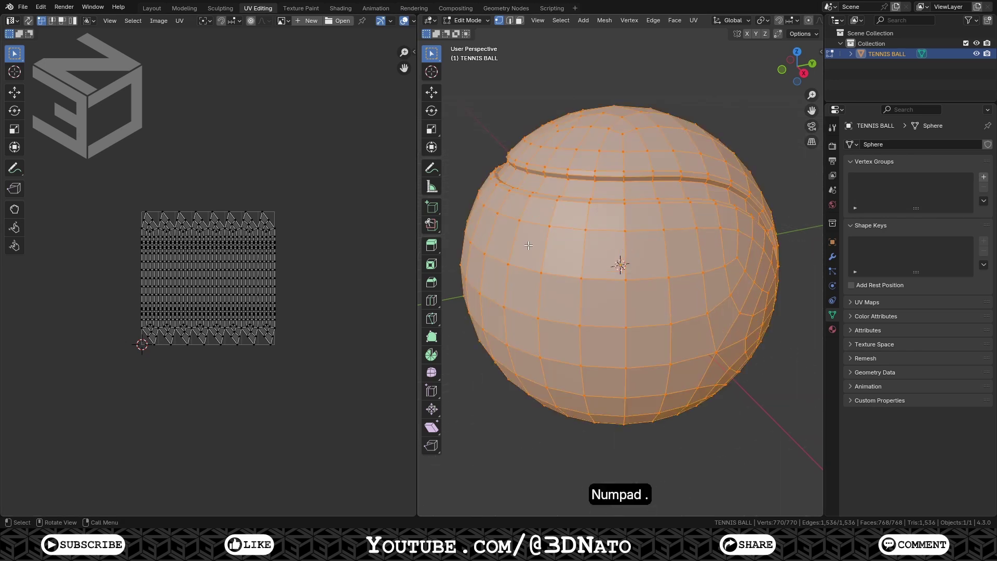
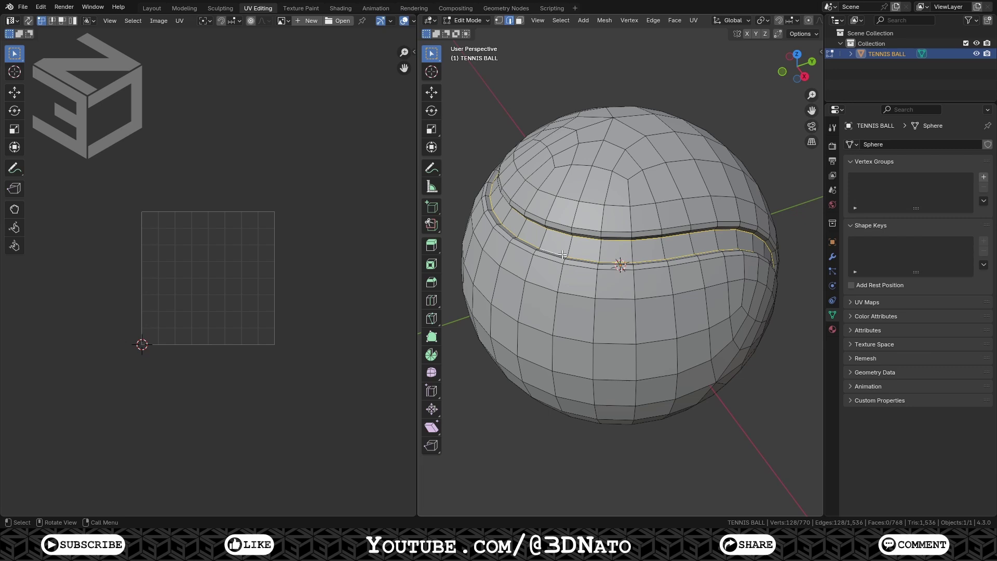
key(shift+e)
key(KP_1)
key(KP_Enter)
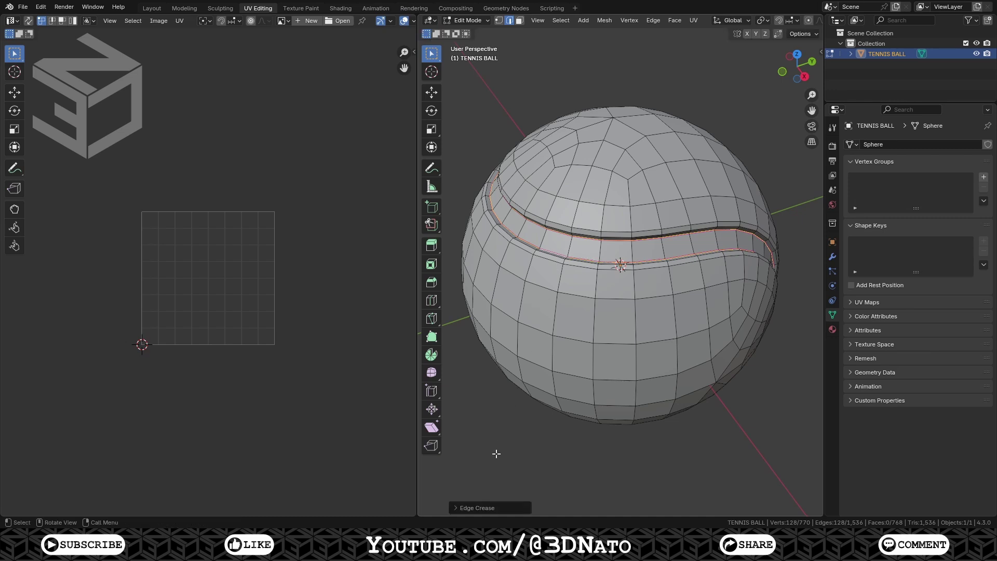
Step: Mark the groove's other edge loop as a seam
click(481, 511)
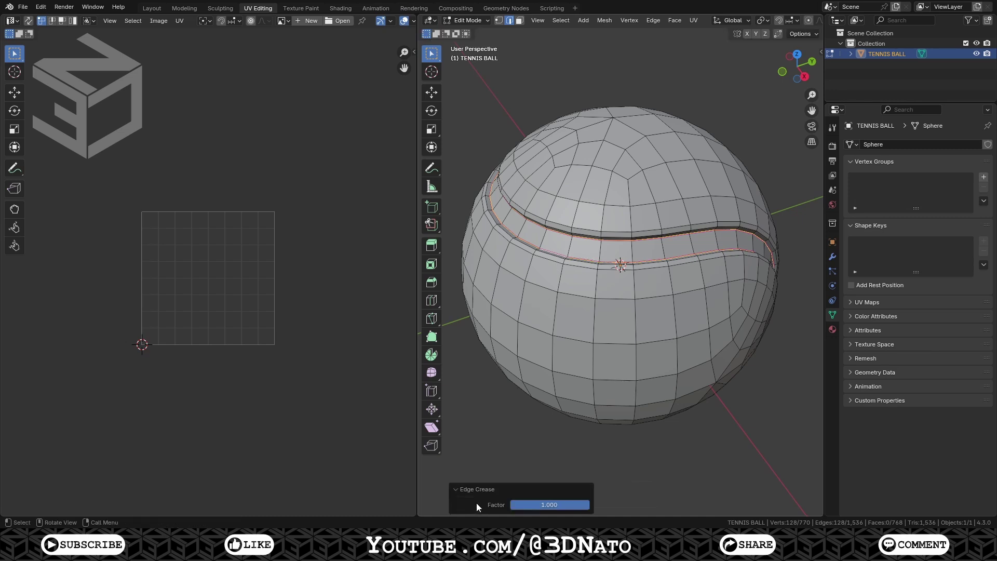
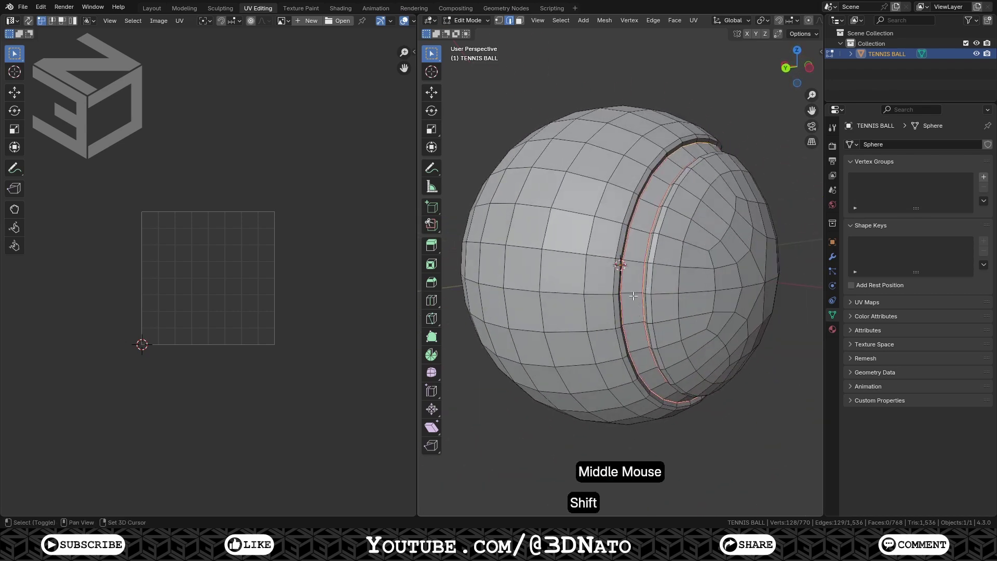
click(636, 285)
key(ctrl+e)
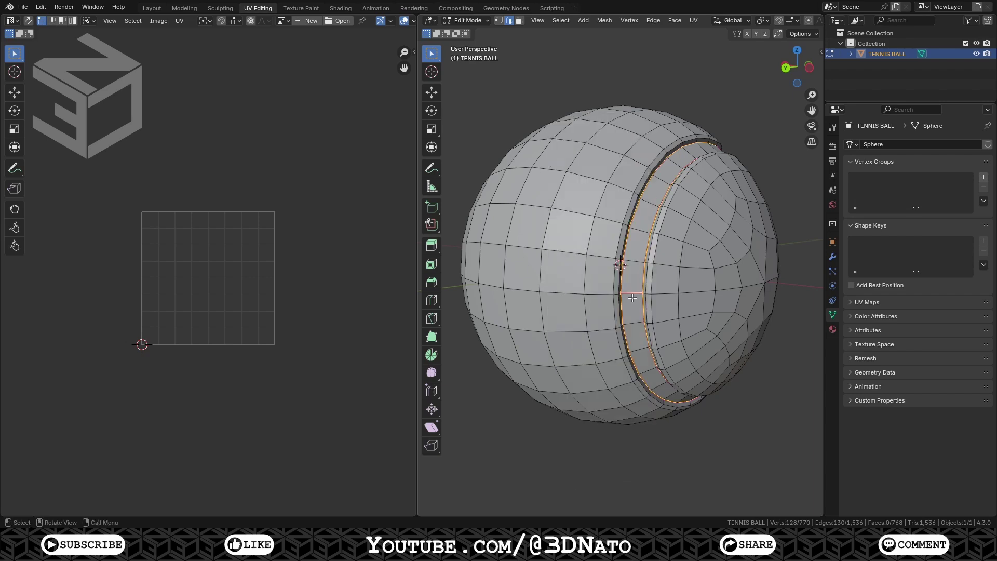
Step: Unwrap the whole ball with Minimum Stretch and view it from the front
key(a)
key(u)
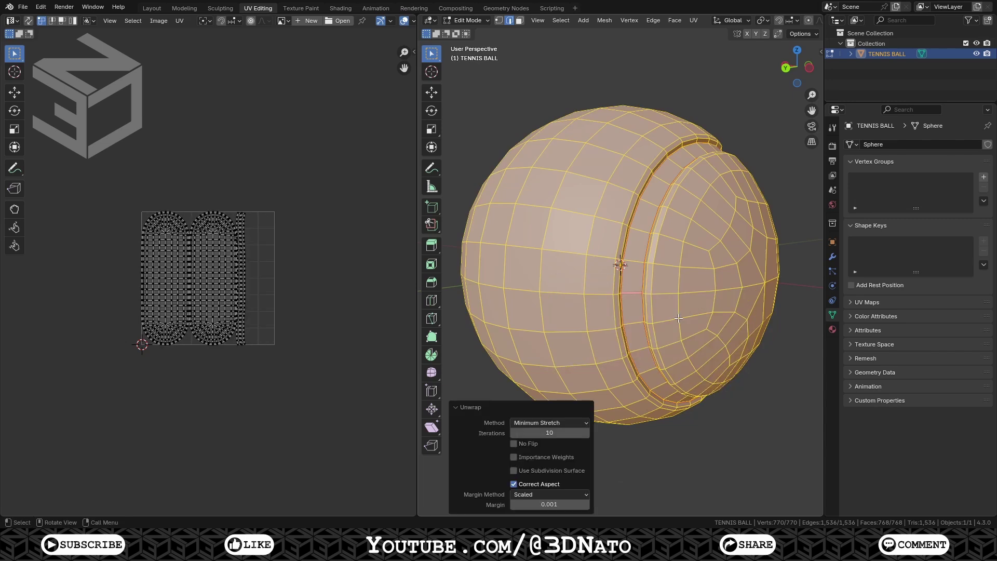
key(KP_1)
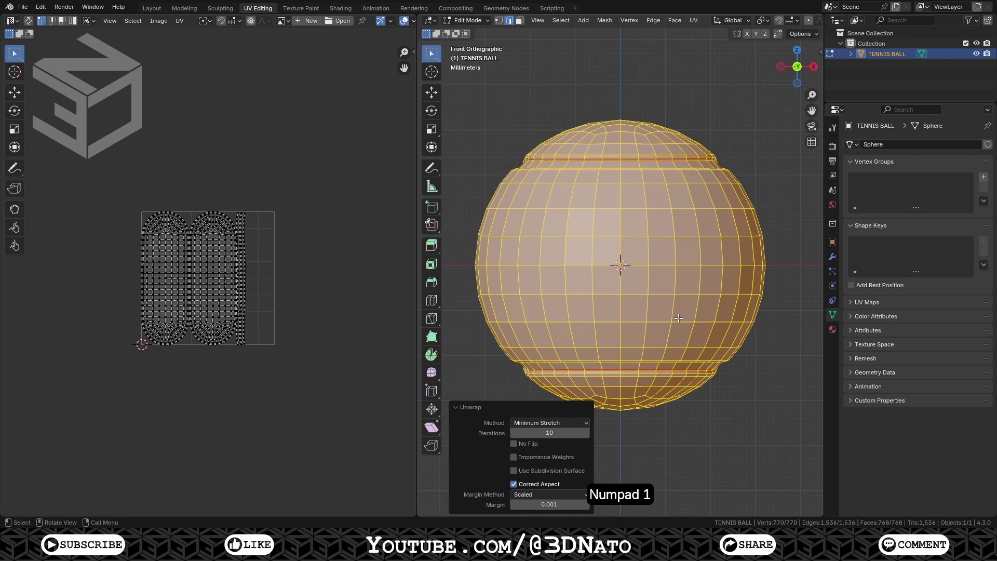
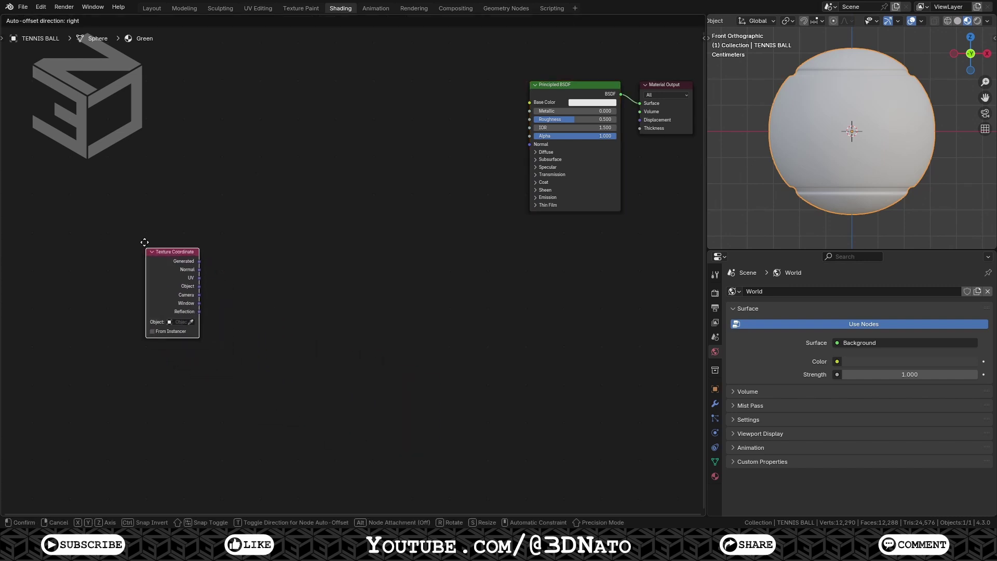
Step: Place Texture Coordinate, then add Mapping, Image Texture, Mix and Normal Map nodes in a row
click(127, 202)
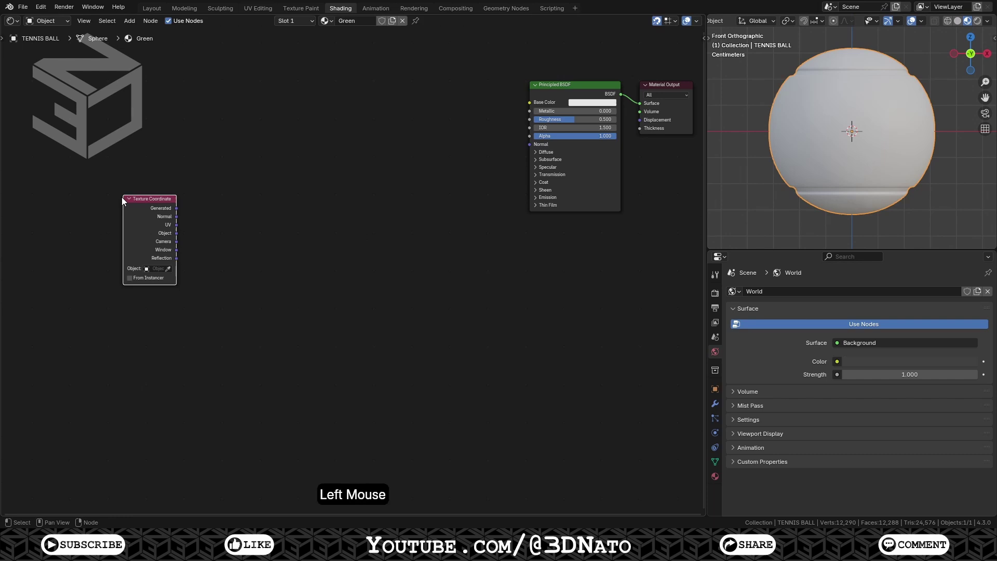
key(shift+a)
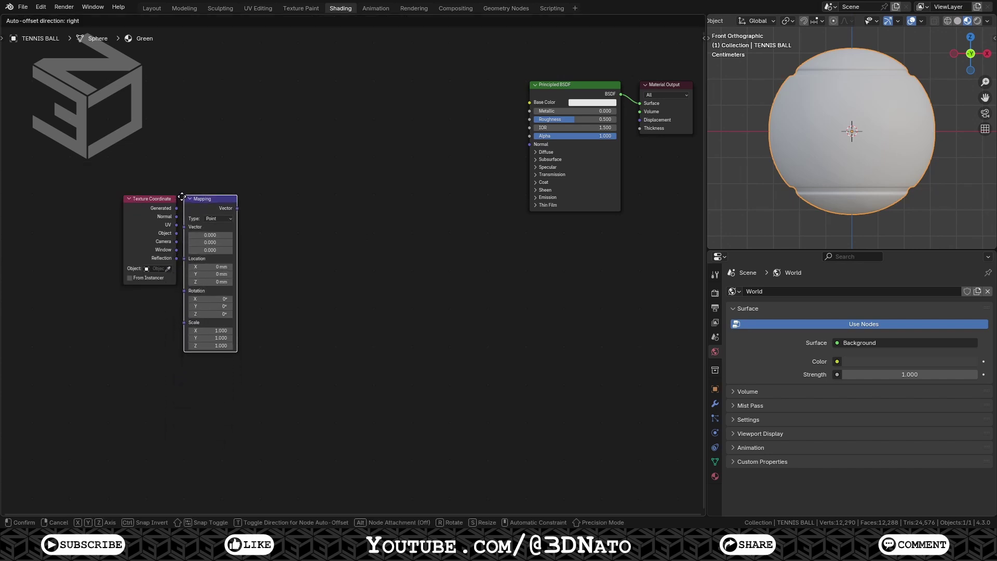
click(195, 201)
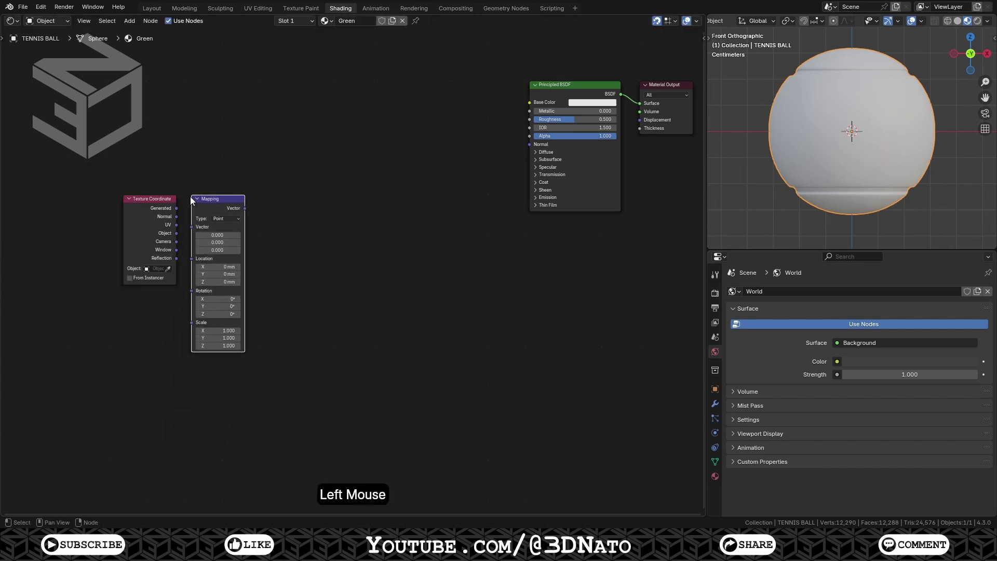
key(shift+a)
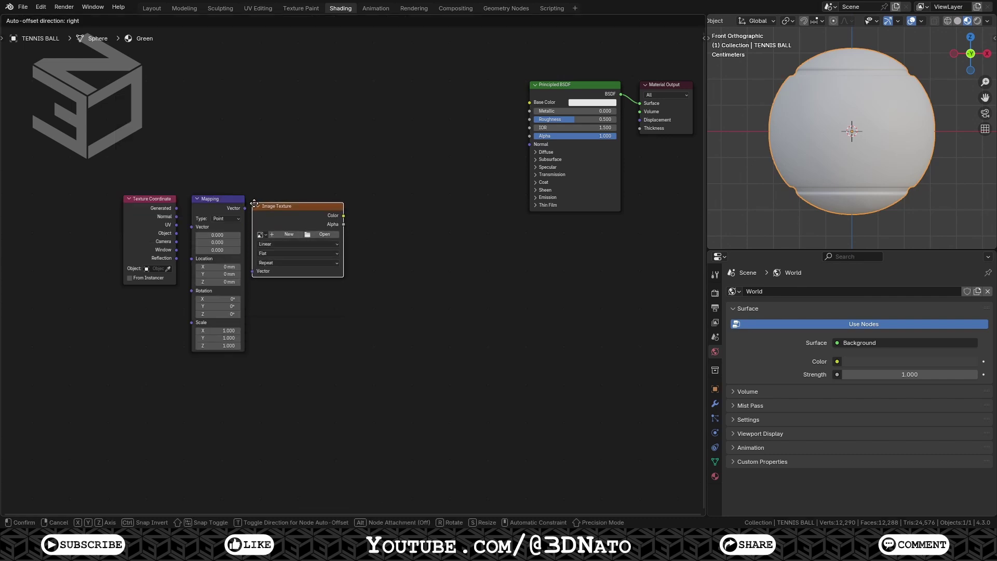
click(266, 202)
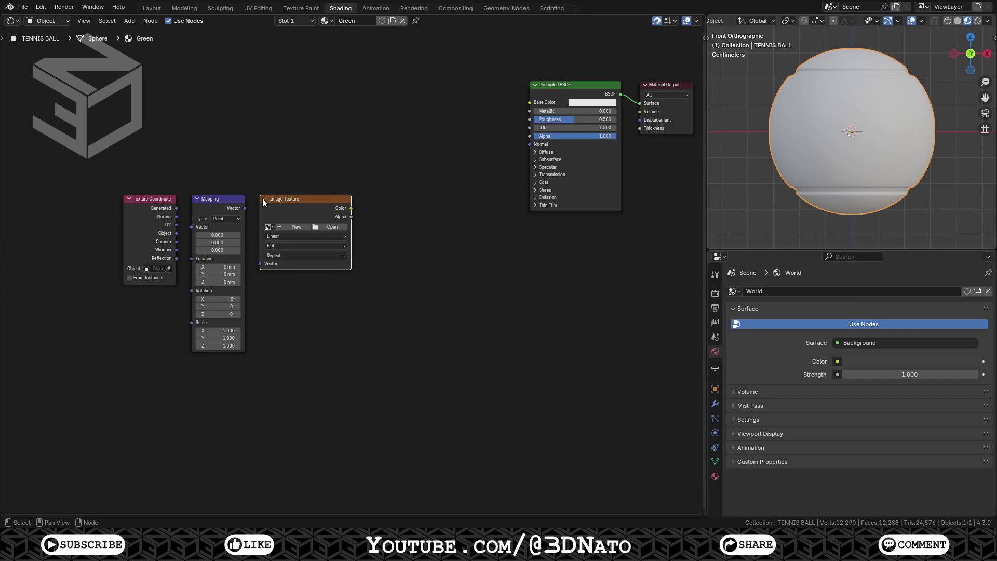
key(shift+a)
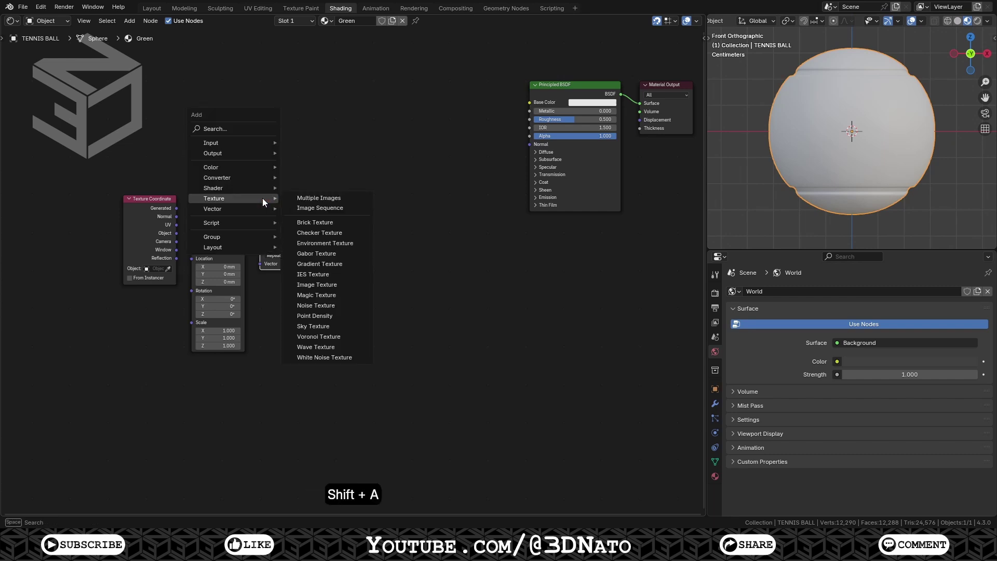
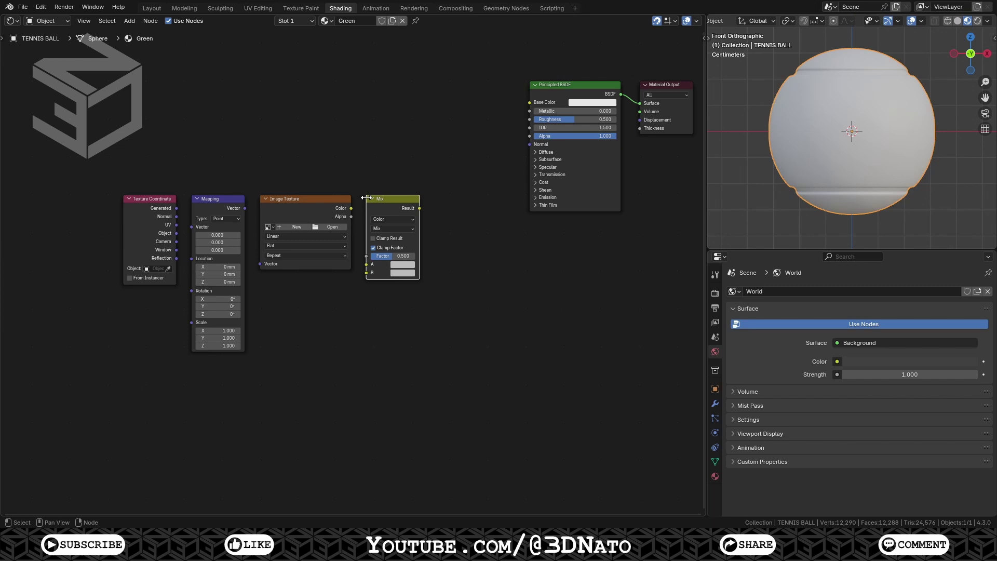
key(shift+a)
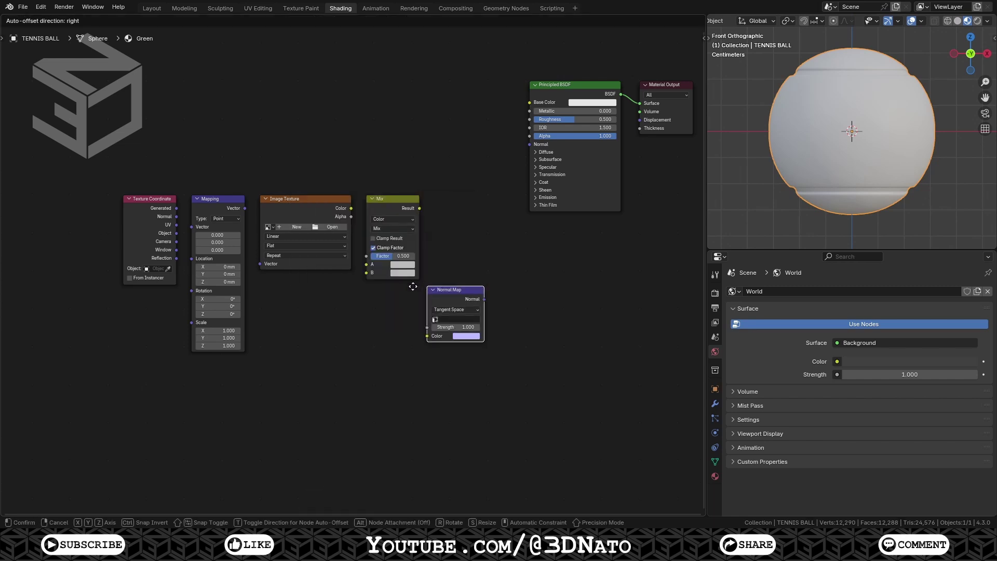
Step: Wire UV through Mapping into the Image Texture and duplicate it into four texture nodes
click(374, 298)
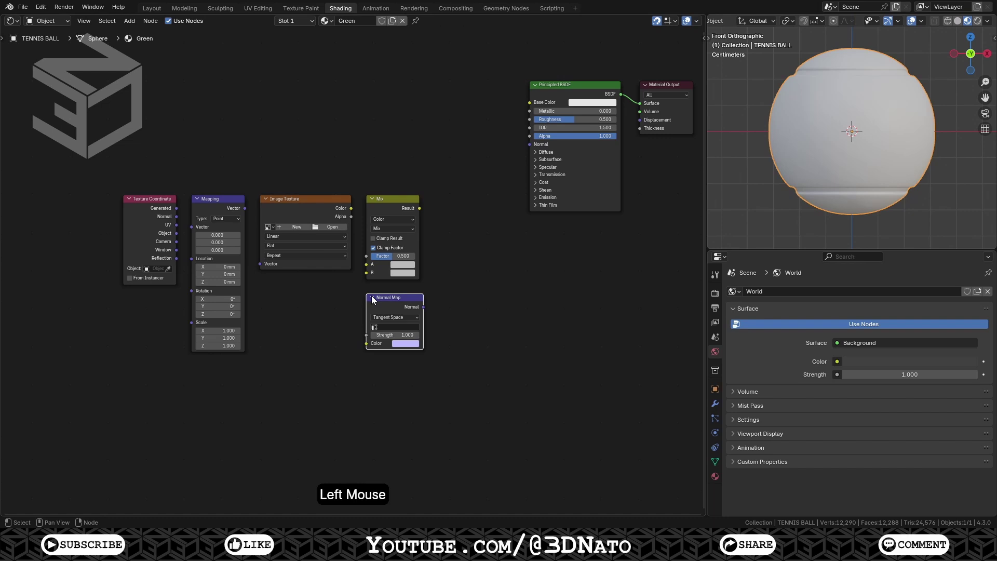
click(182, 229)
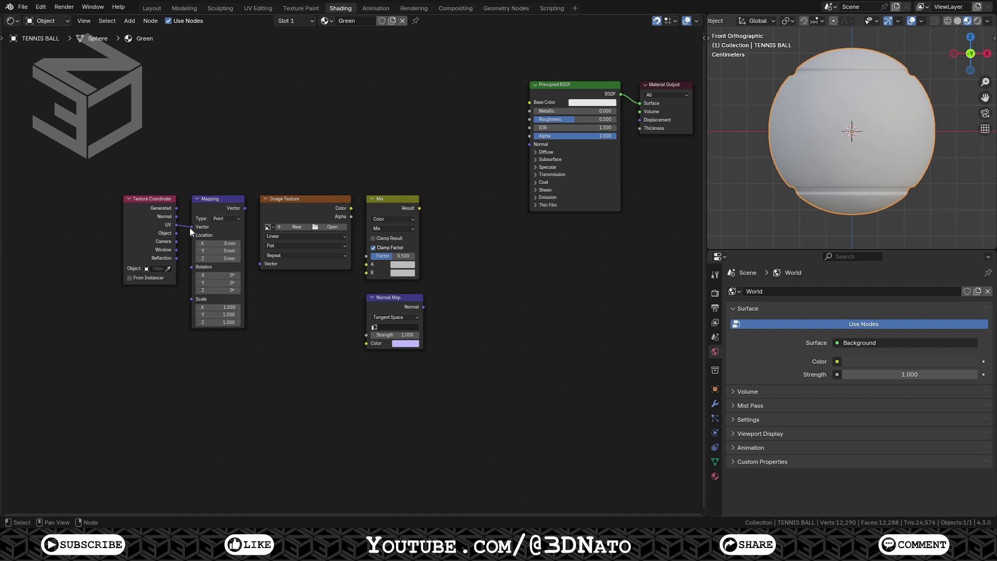
click(248, 212)
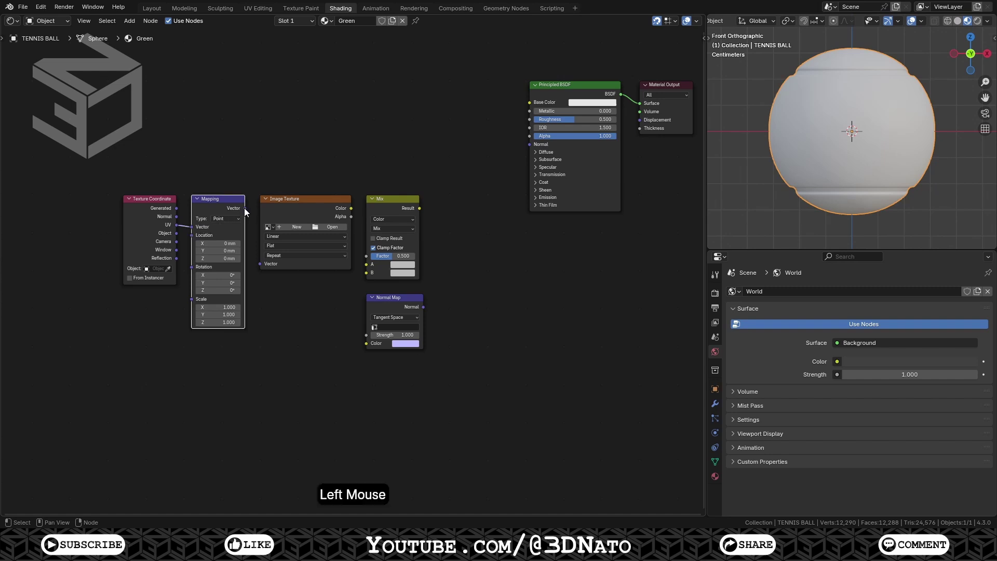
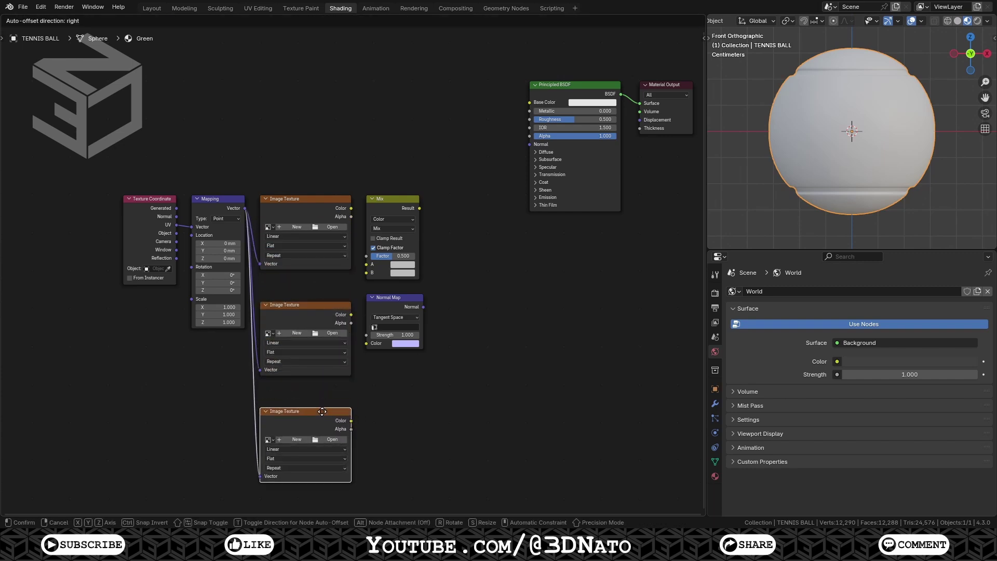
click(325, 416)
click(318, 204)
key(ctrl+shift+d)
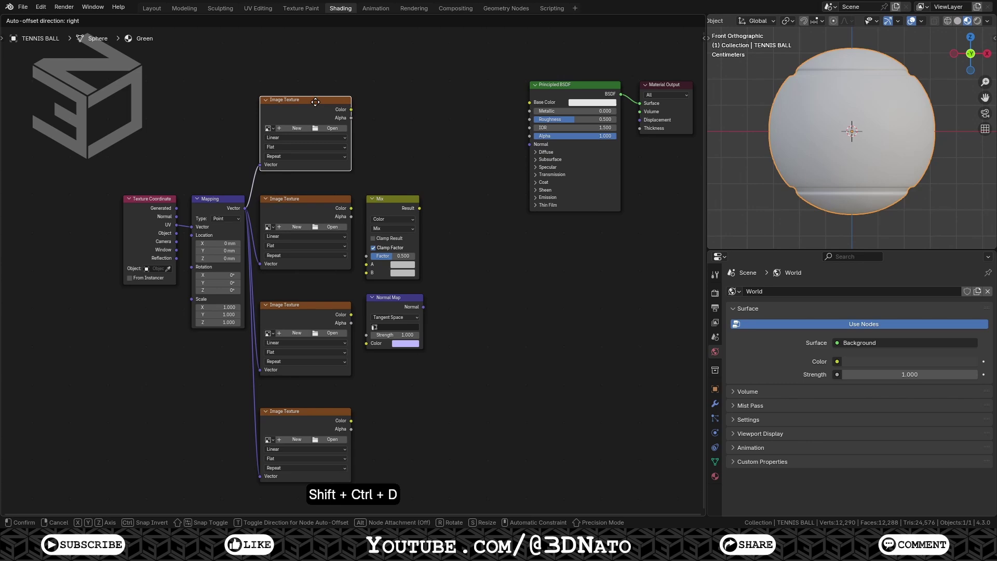
Step: Load the tennis ball mask, fabric colour, roughness and normal images into the four textures
click(320, 99)
click(332, 124)
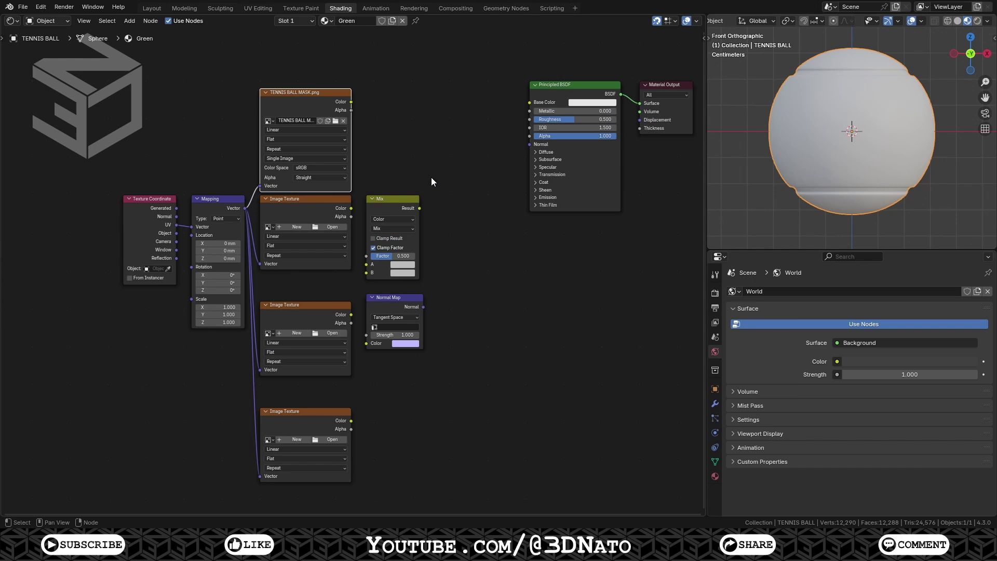
click(334, 233)
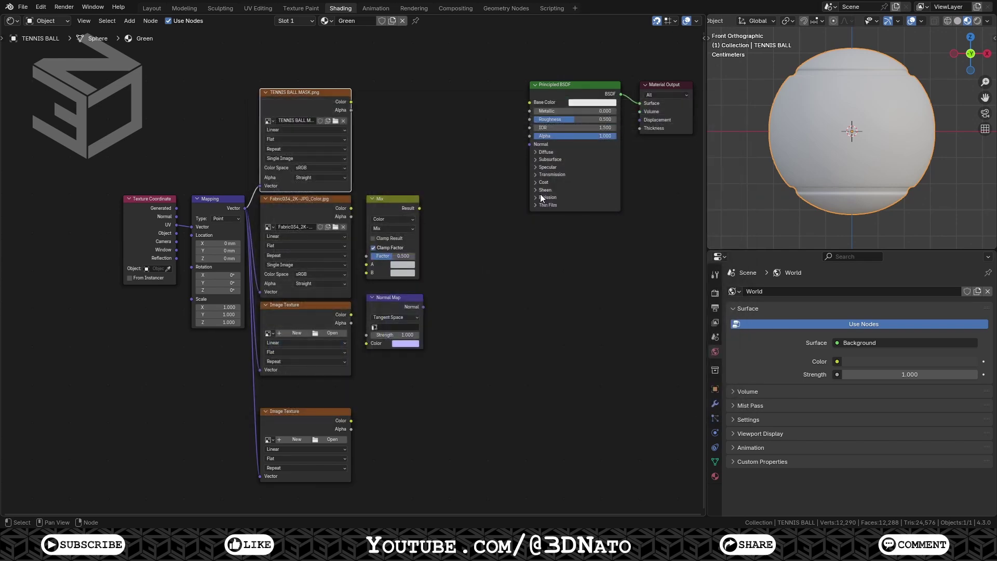
click(338, 338)
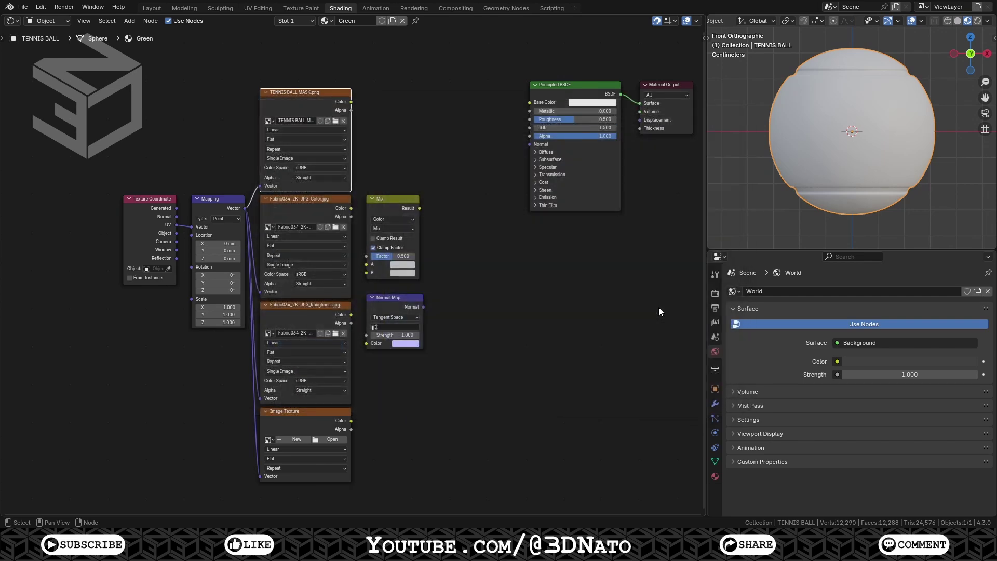
click(331, 445)
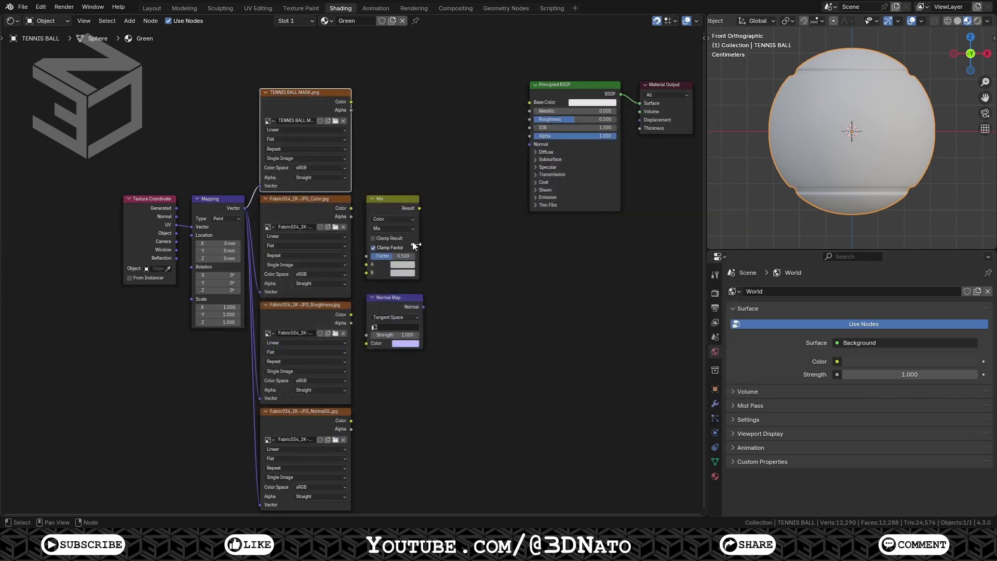
Step: Set the mask, roughness and normal textures' colour space to Non-Color
click(342, 173)
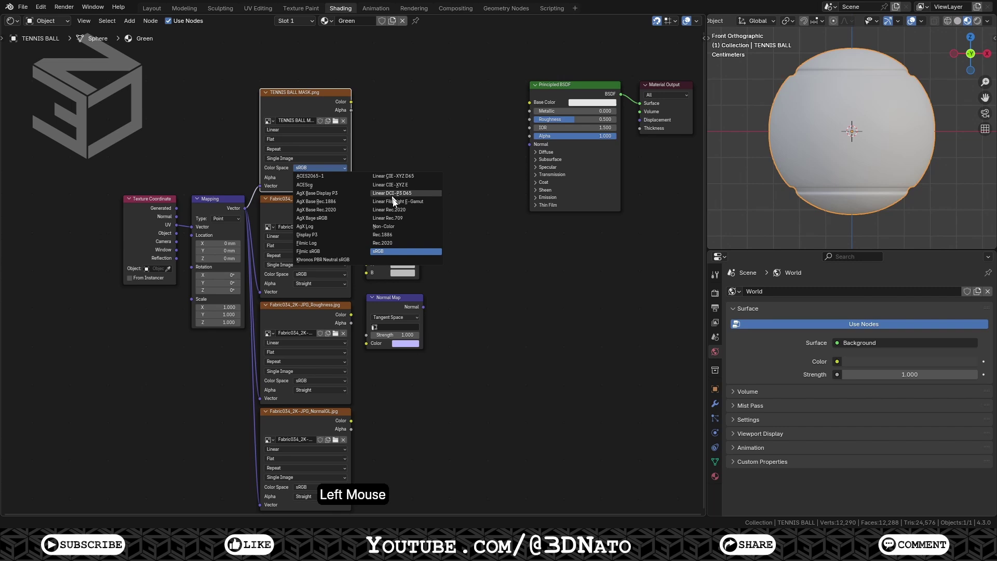
click(330, 280)
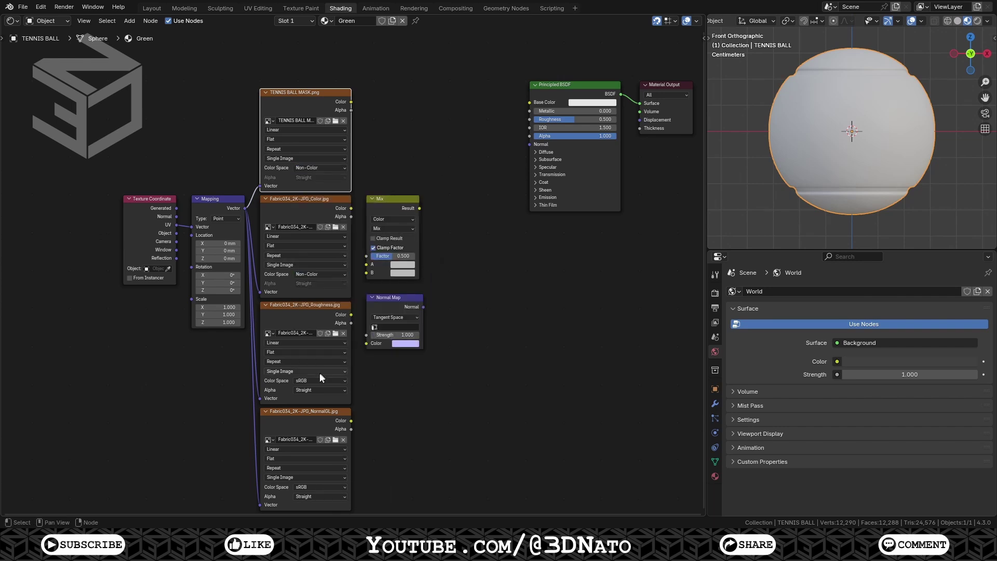
click(321, 389)
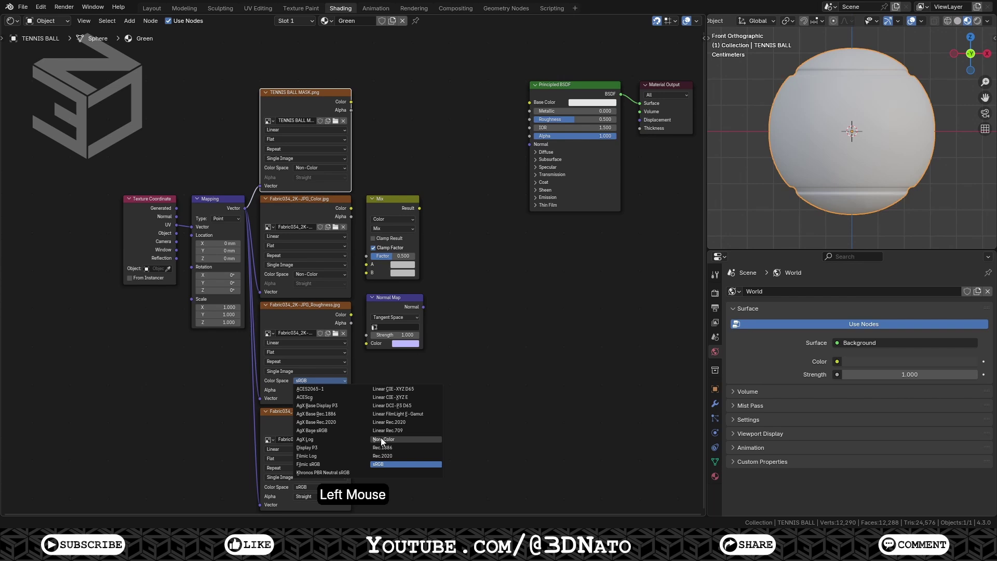
click(386, 442)
click(317, 489)
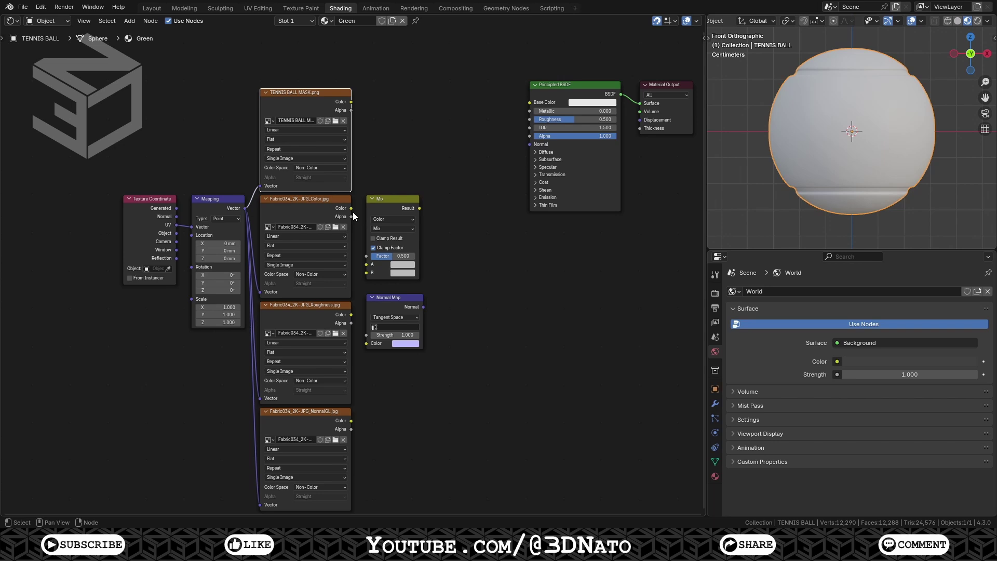
Step: Tint the fabric colour yellow-green with a Color Burn mix at factor 1
click(354, 210)
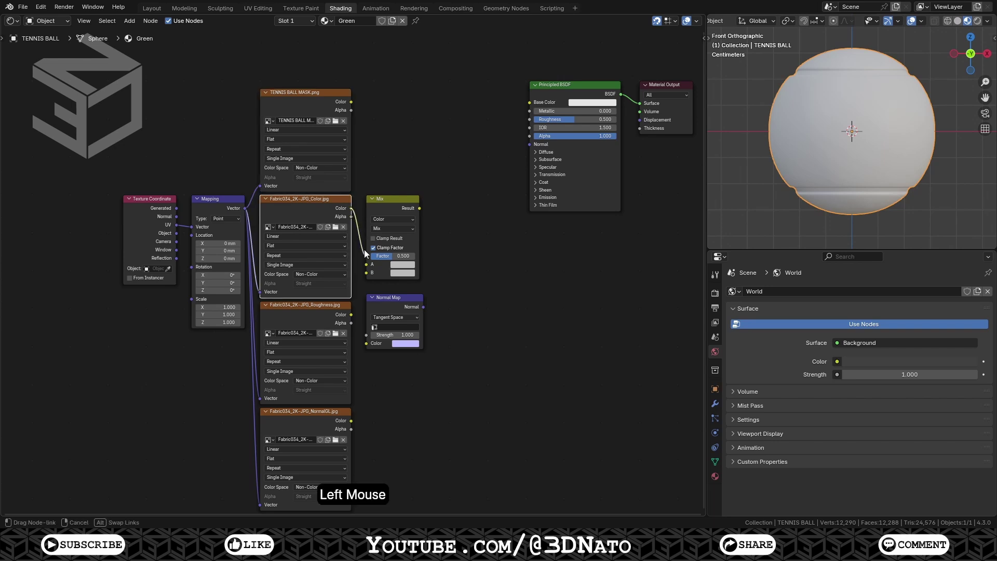
click(401, 275)
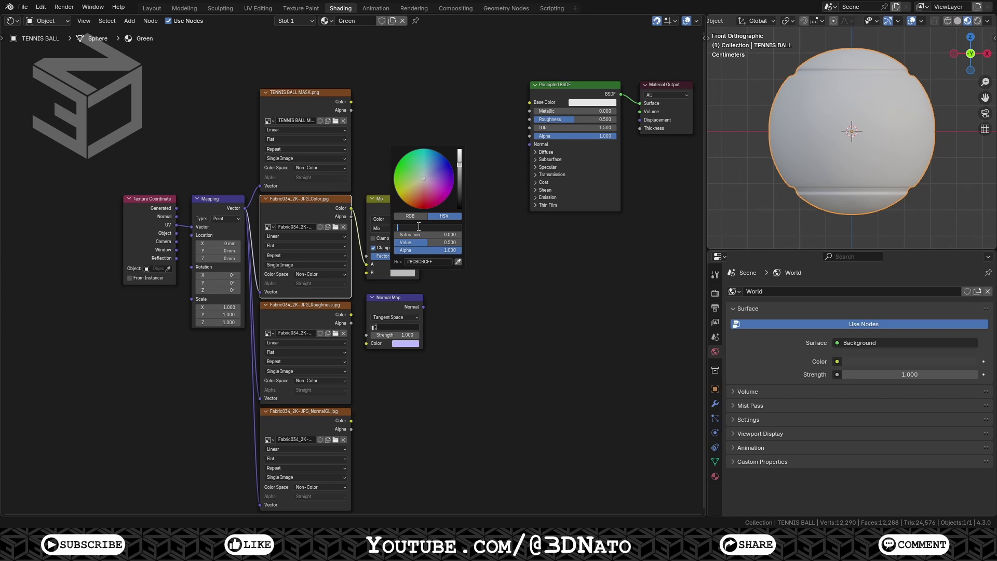
key(KP_2)
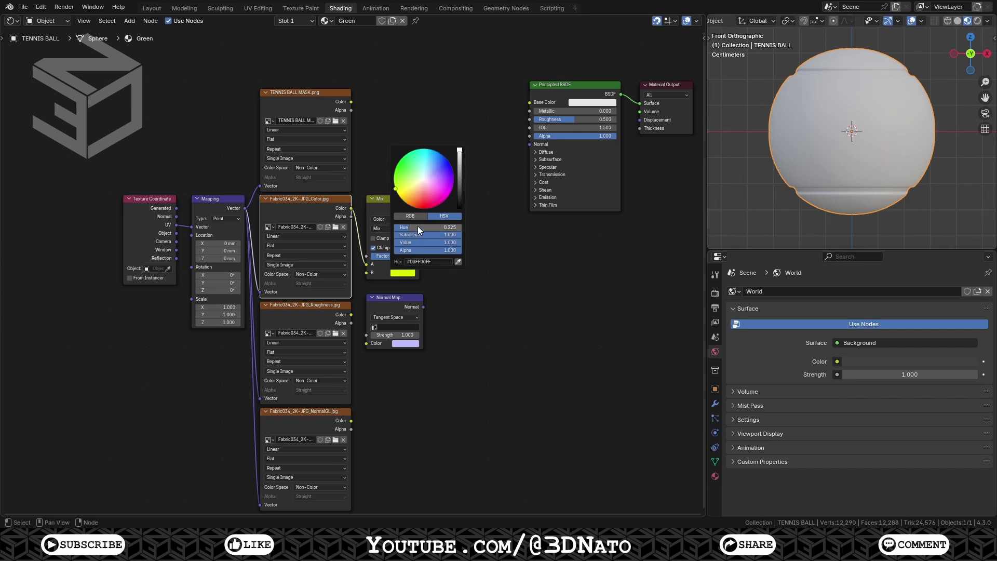
click(388, 233)
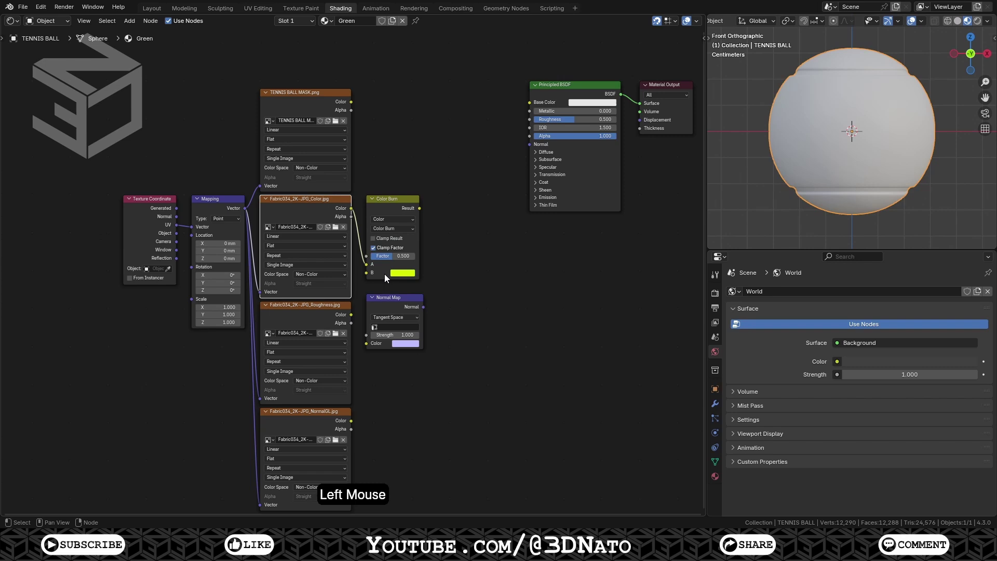
click(393, 261)
Step: Duplicate as a plain Mix with white, driven by the mask, blending in the tinted fabric
click(409, 203)
key(shift+d)
click(476, 201)
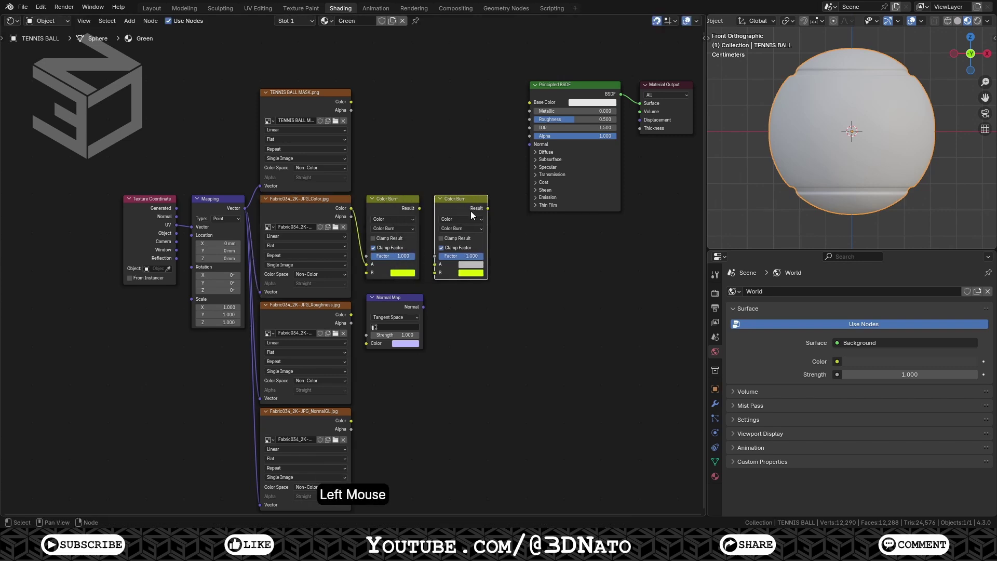
click(473, 232)
click(470, 275)
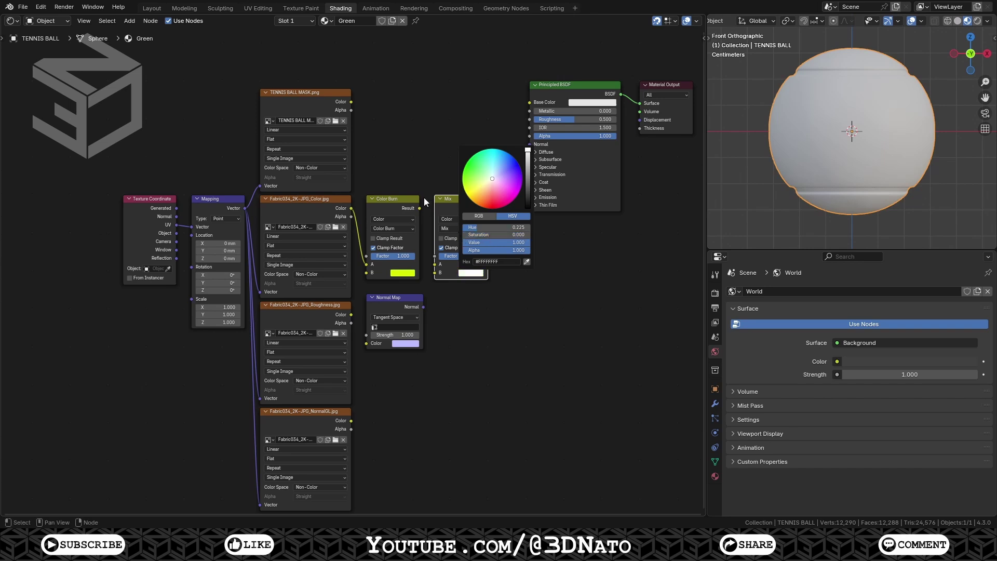
click(355, 108)
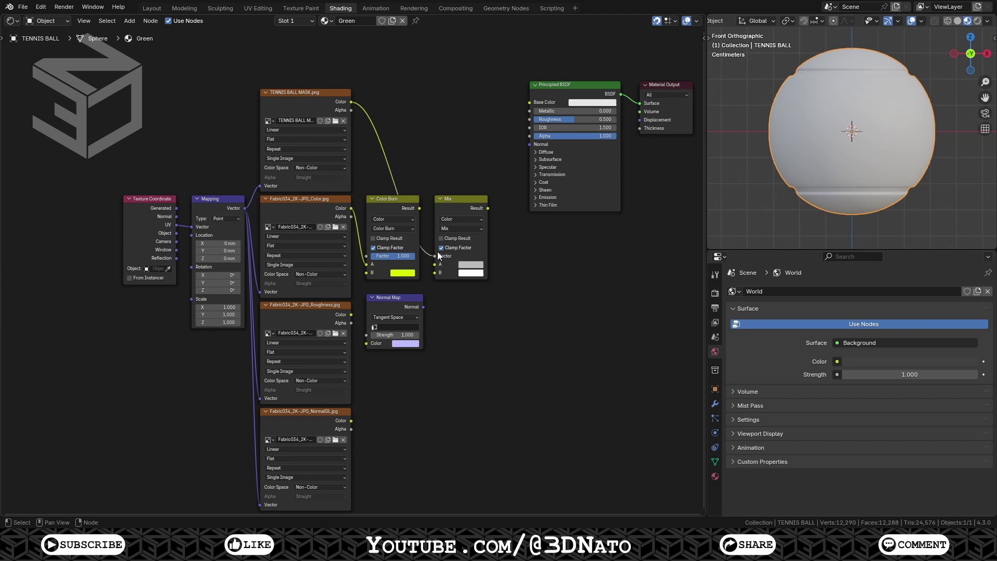
click(422, 212)
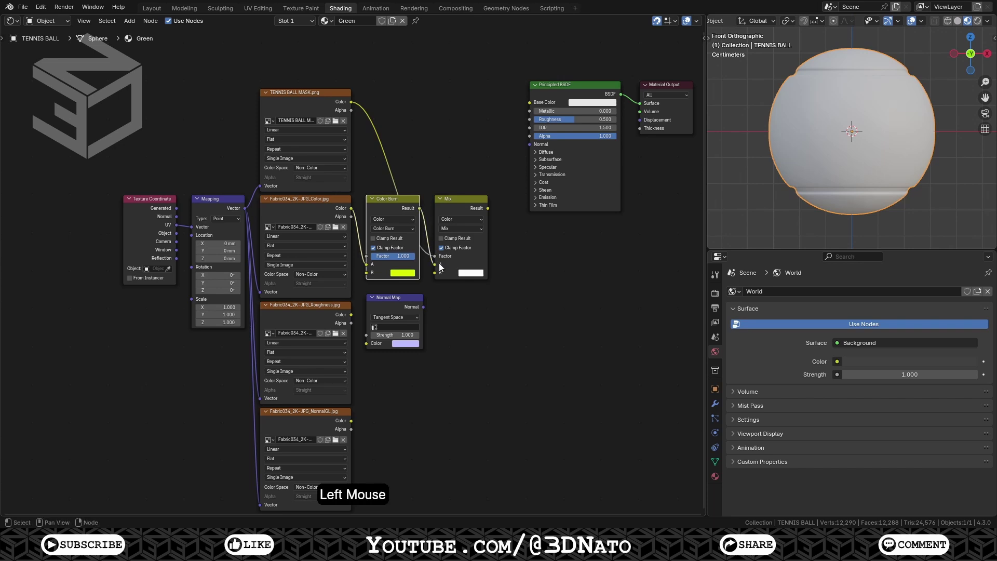
click(491, 212)
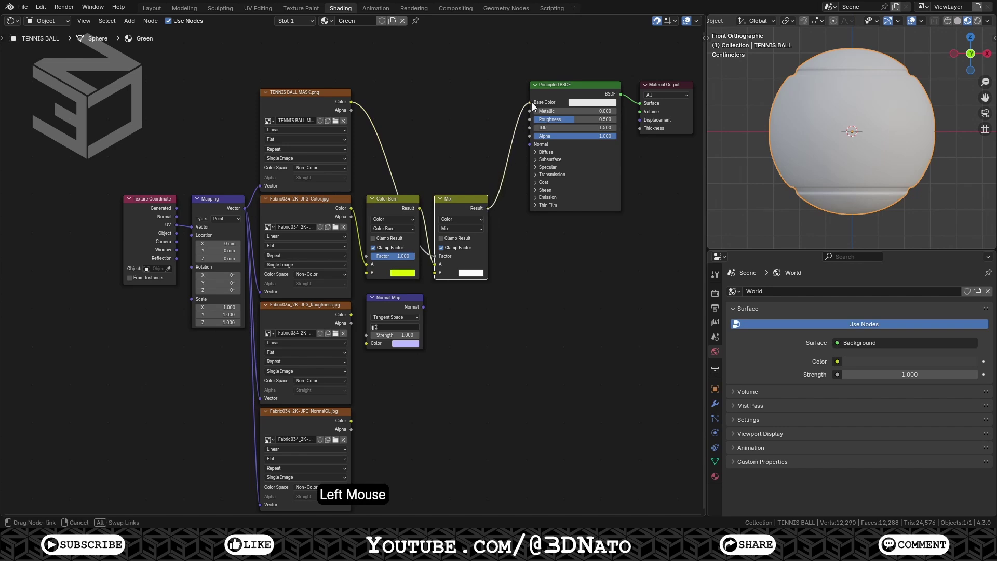
Step: Feed the mix result to Base Color and the roughness texture to the BSDF Roughness
click(578, 90)
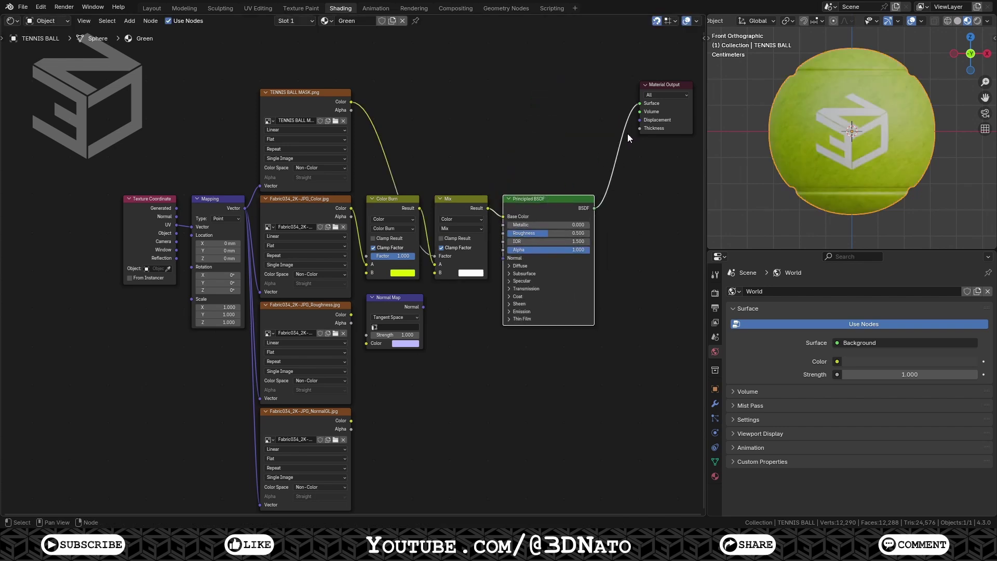
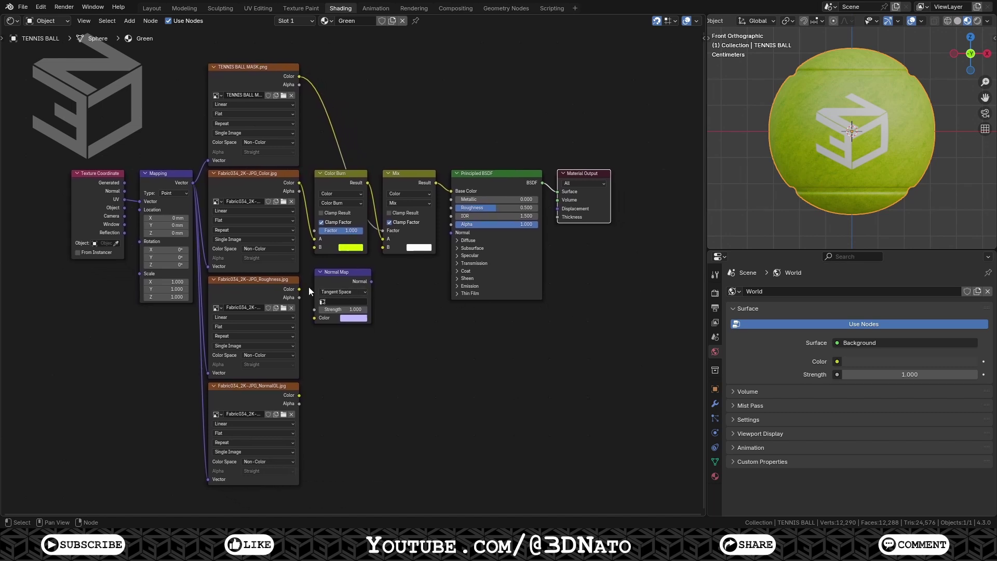
click(303, 292)
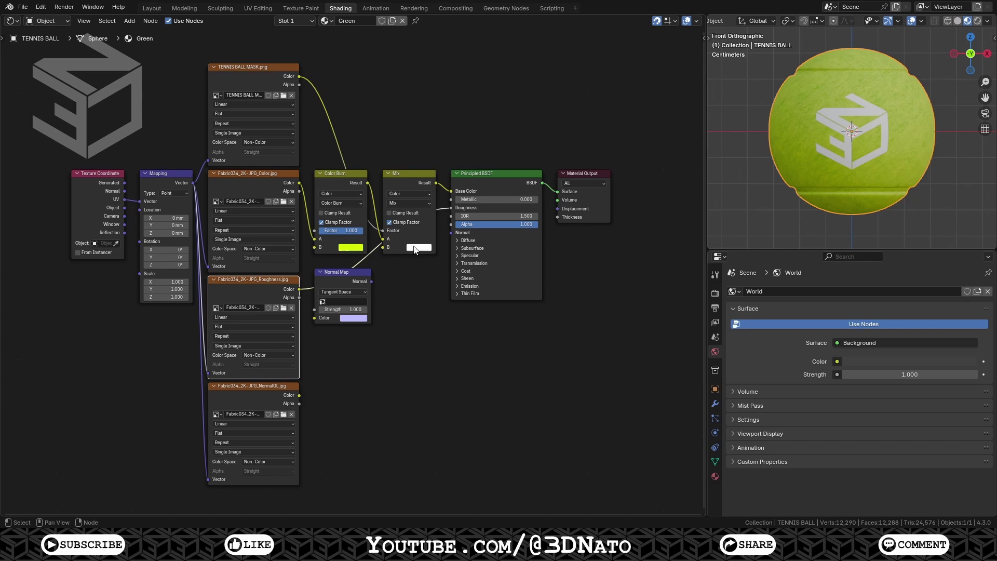
Step: Route the normal texture through the Normal Map node into the BSDF Normal input
click(303, 401)
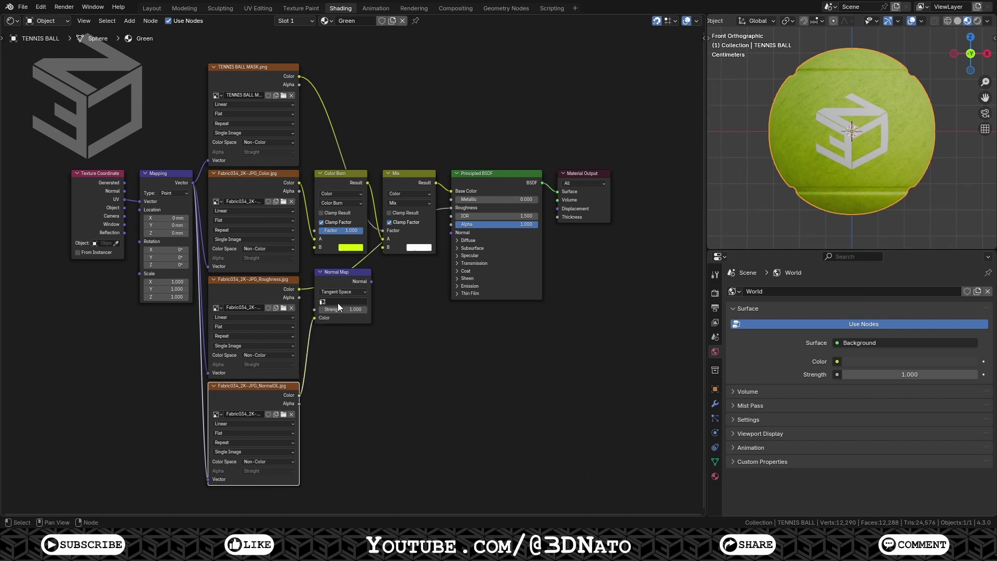
click(375, 286)
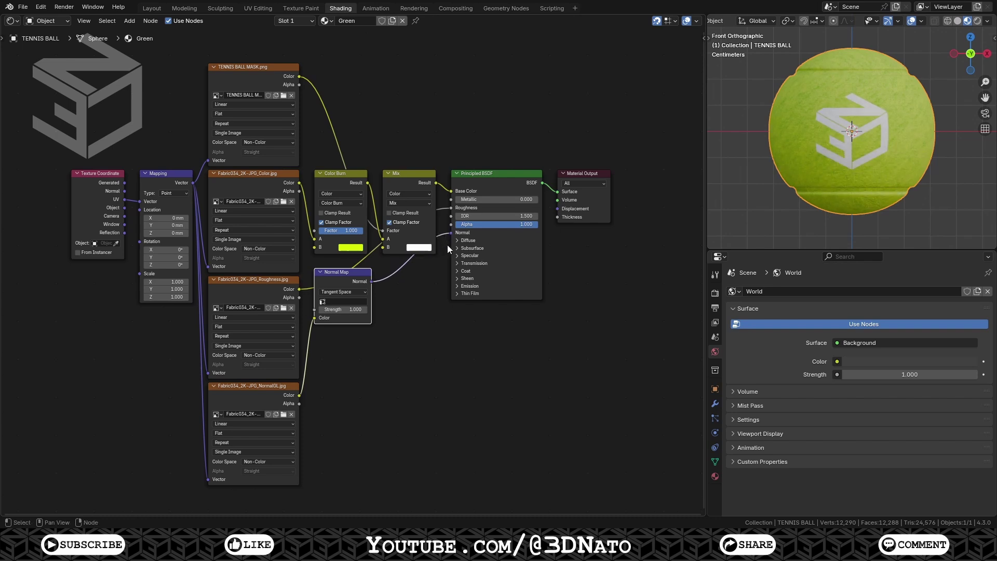
Step: Set the Principled BSDF Sheen weight to 0.500
click(467, 282)
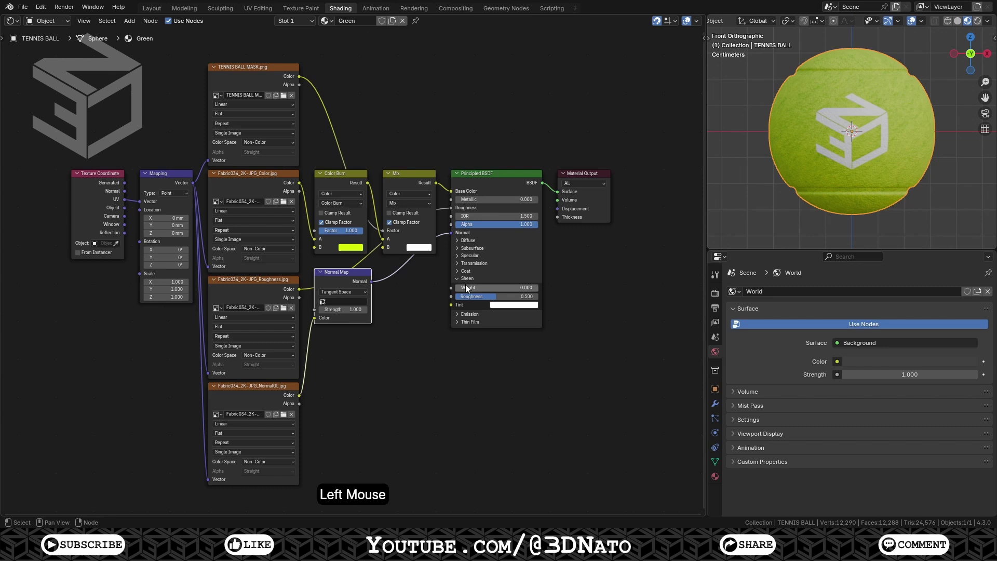
click(473, 293)
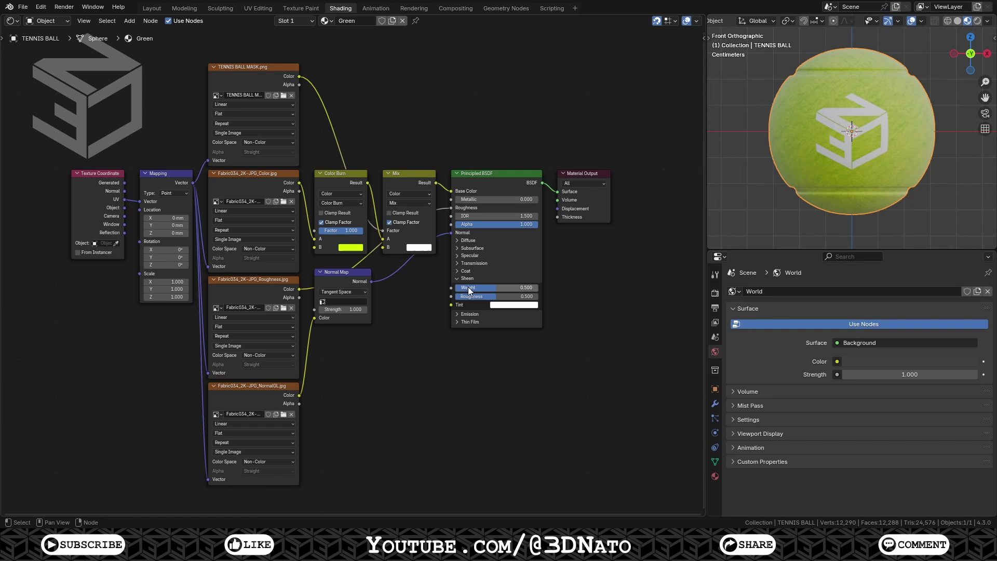
Step: Add a Value node set to 1.000 feeding the Mapping node's Scale
key(shift+a)
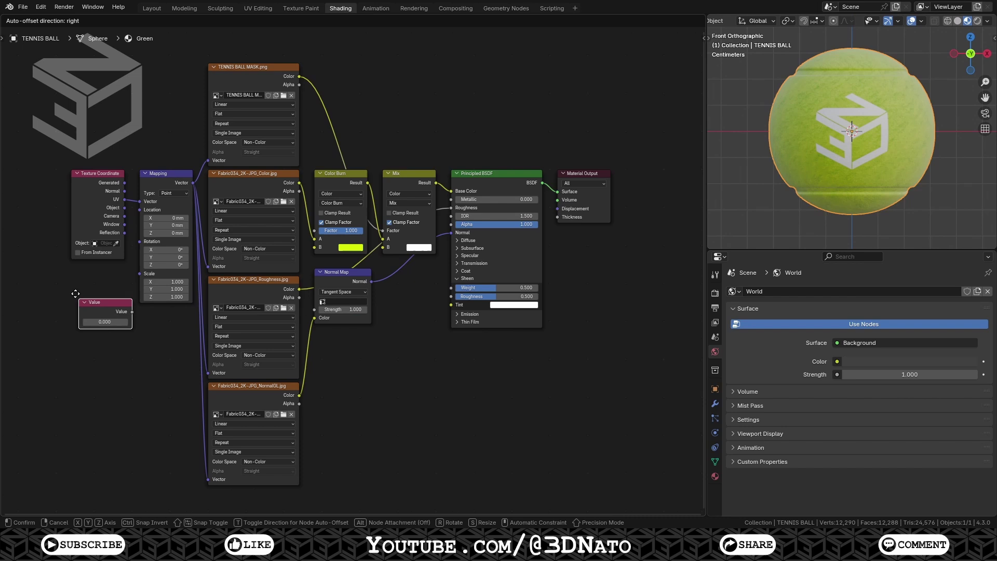
click(72, 274)
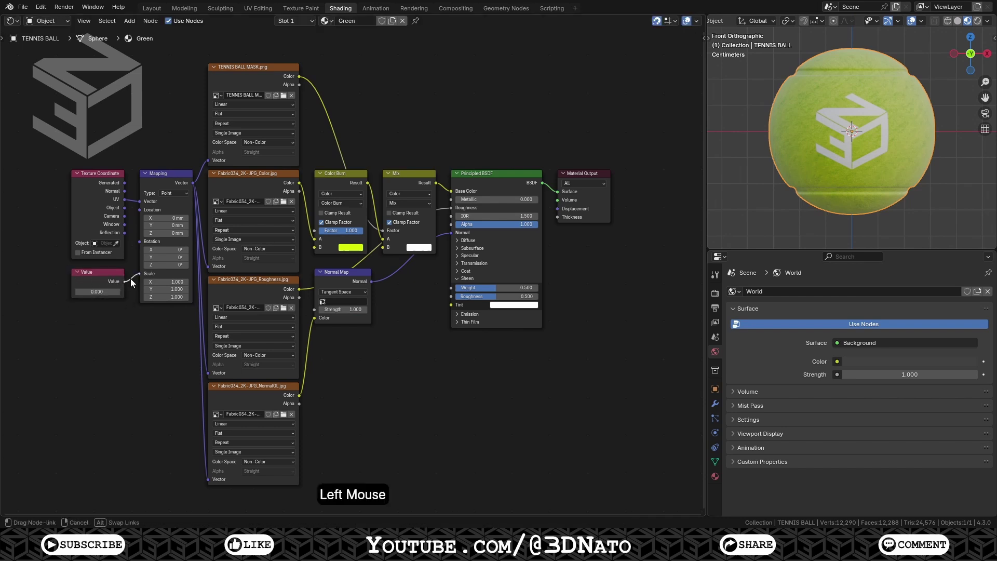
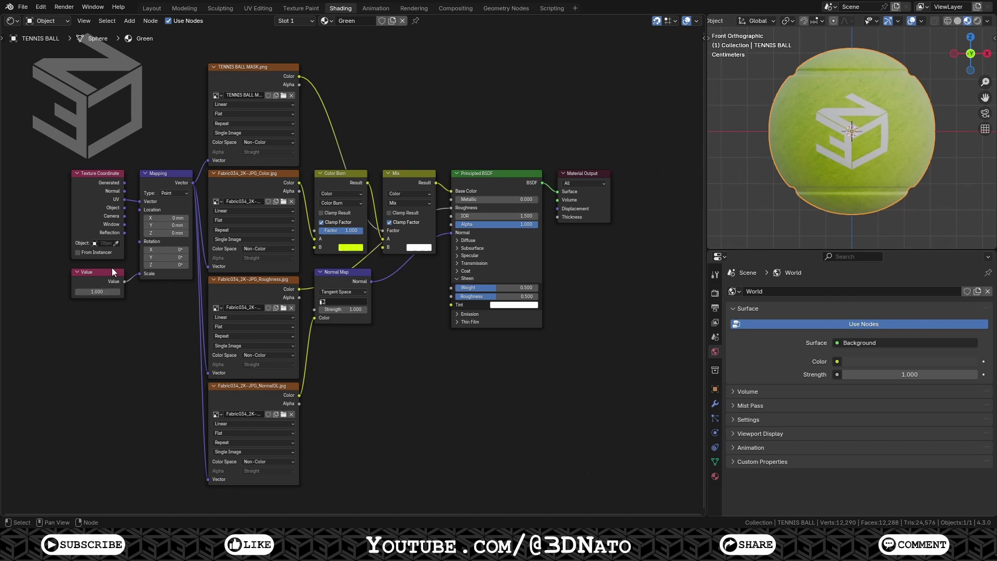
click(128, 204)
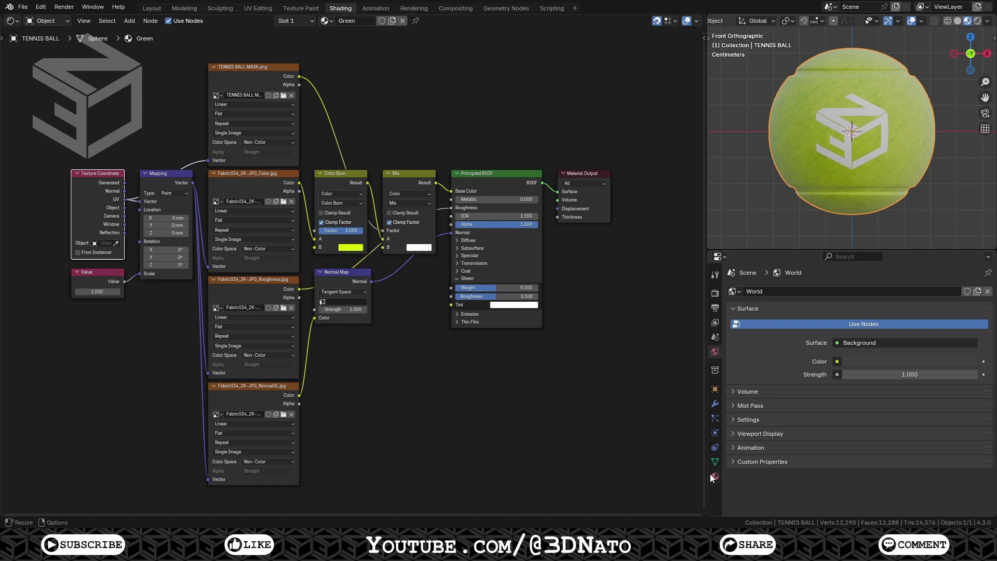
Step: Add a second material slot with a copy of Green named White
click(720, 482)
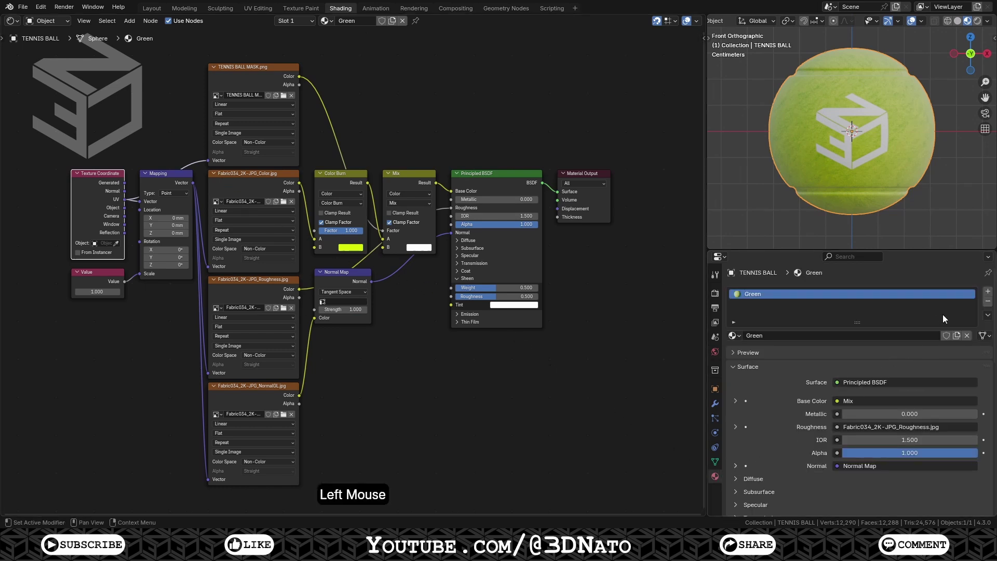
click(989, 293)
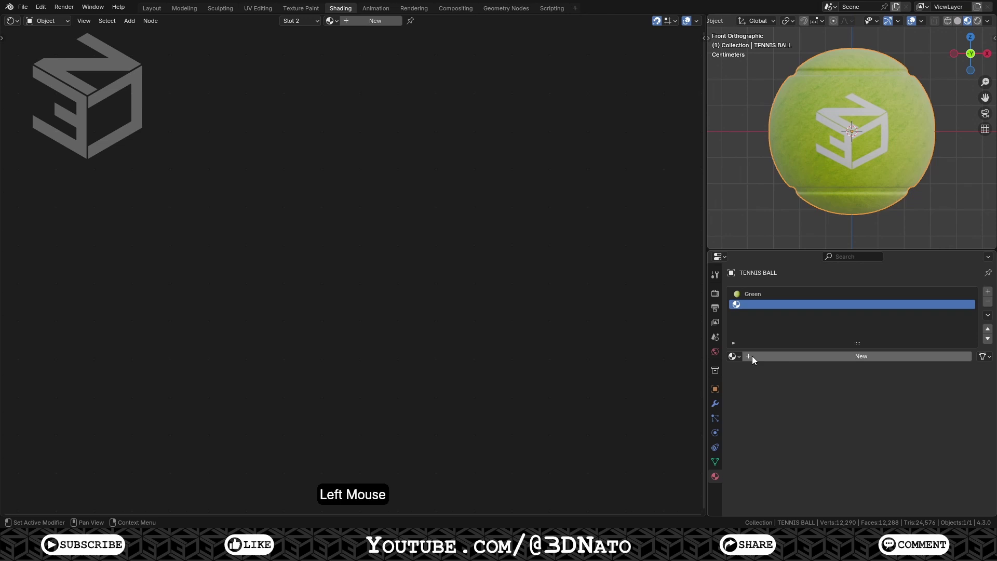
click(742, 361)
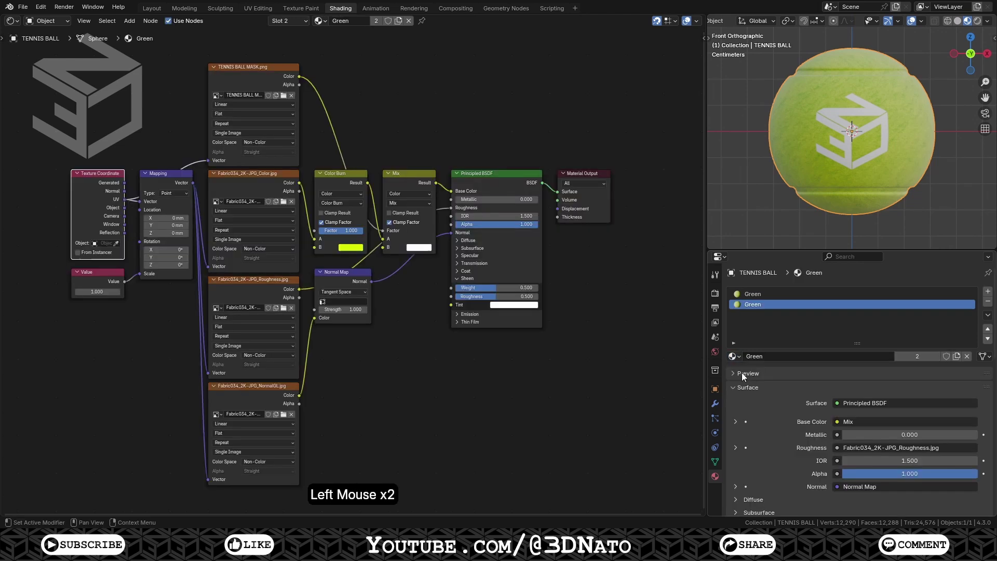
click(910, 361)
click(909, 361)
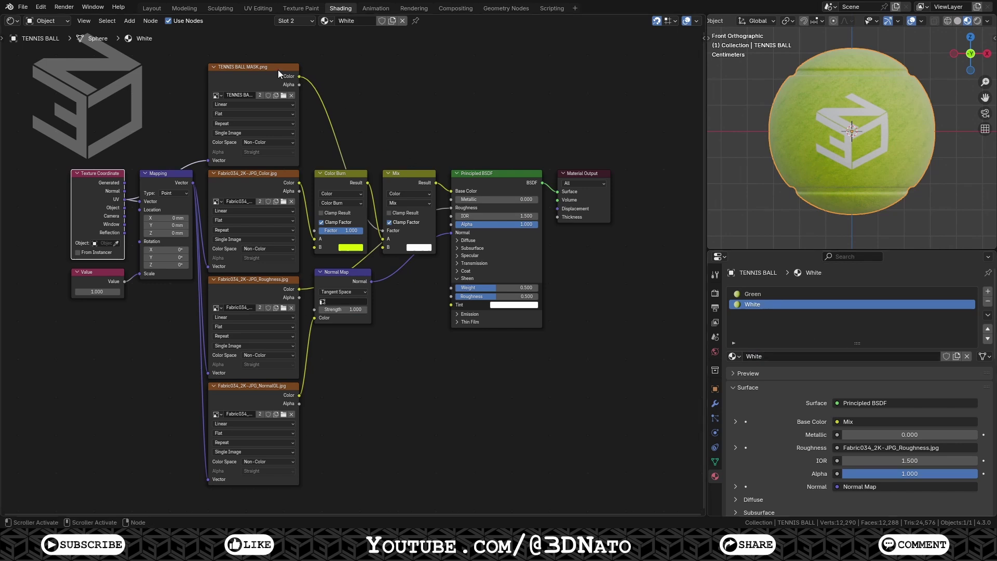
Step: Delete the mask, Color Burn and Mix nodes from White so the fabric colour drives Base Color
click(280, 72)
click(350, 177)
click(404, 180)
key(x)
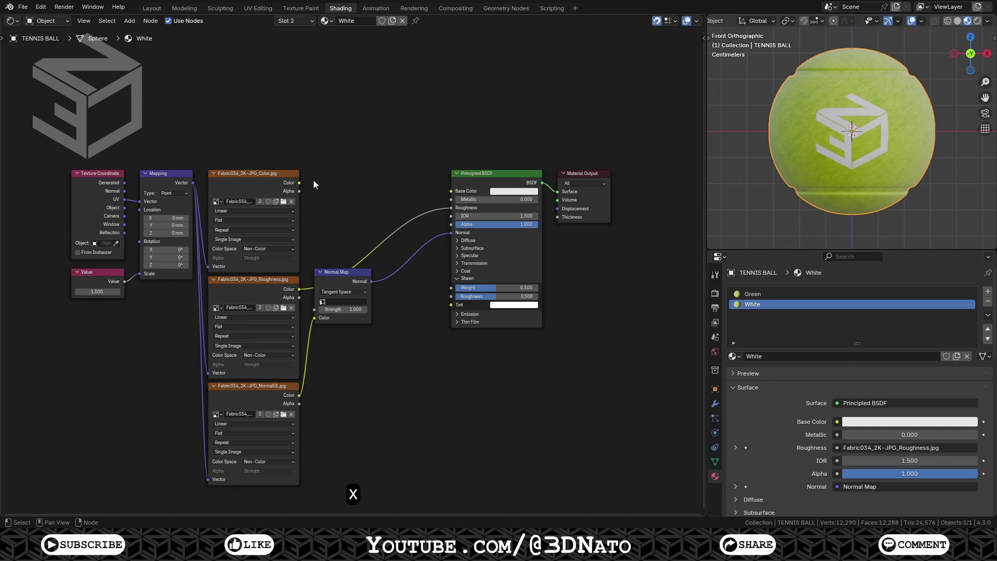
click(302, 187)
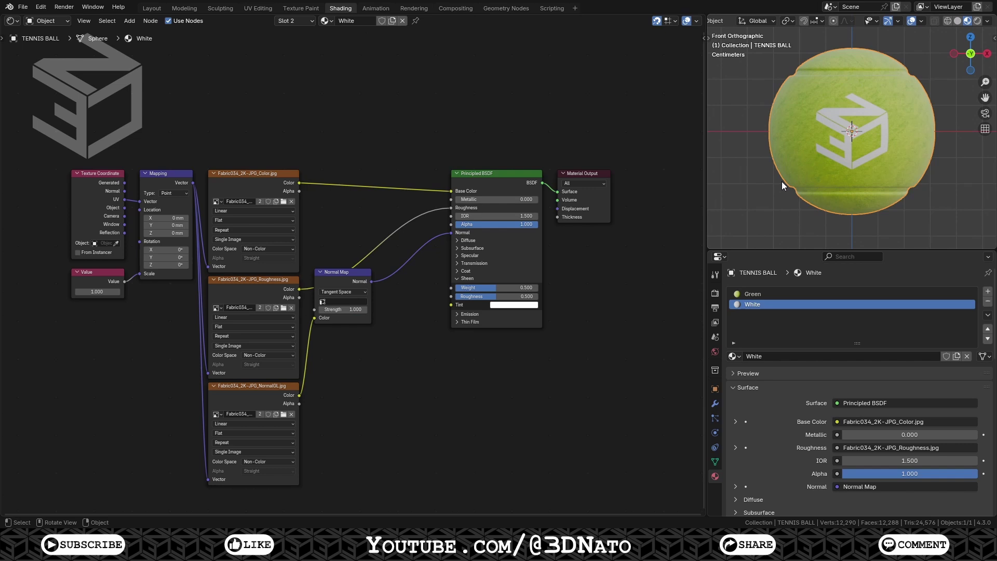
Step: Select the seam band faces in Edit Mode and assign them the White material
key(Tab)
key(3)
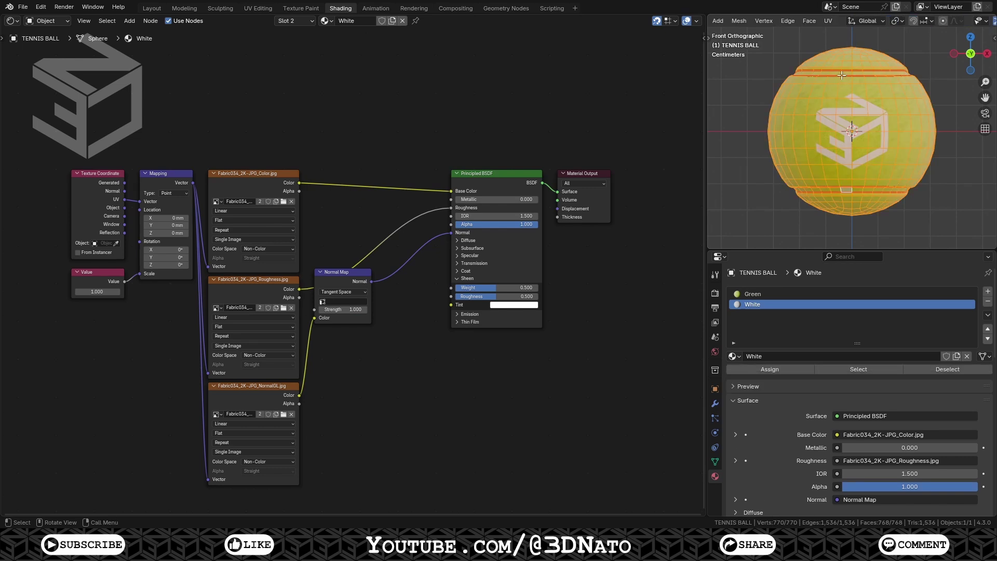
click(845, 64)
Step: Return to Layout and set render Curves Shape to Strip with 3 additional subdivisions
click(786, 371)
key(Tab)
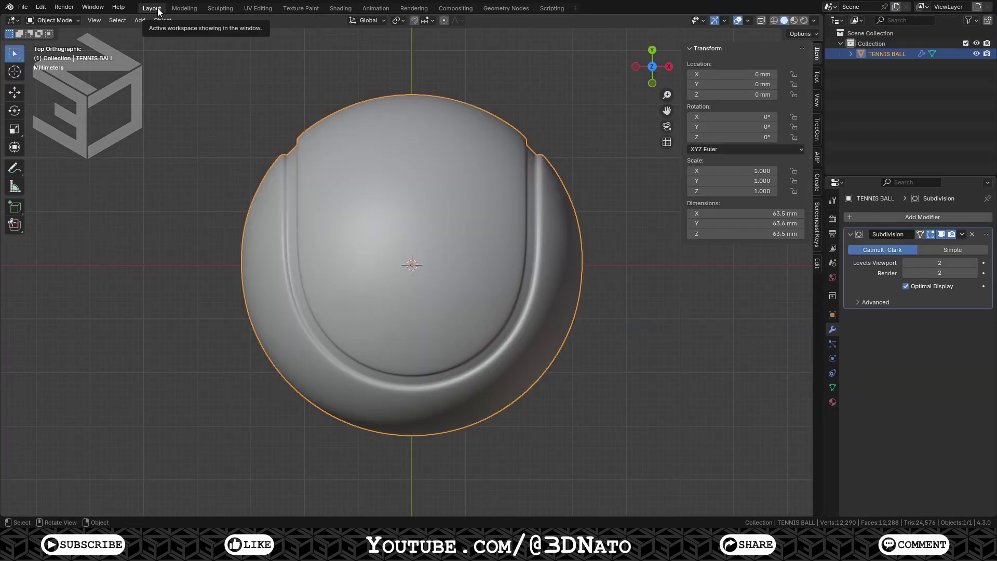
key(KP_1)
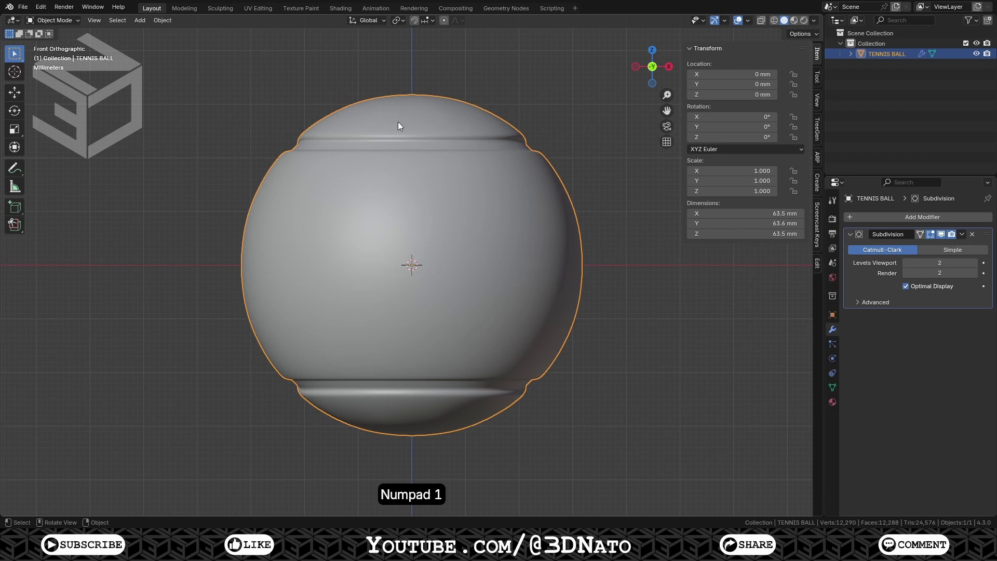
click(834, 226)
click(913, 406)
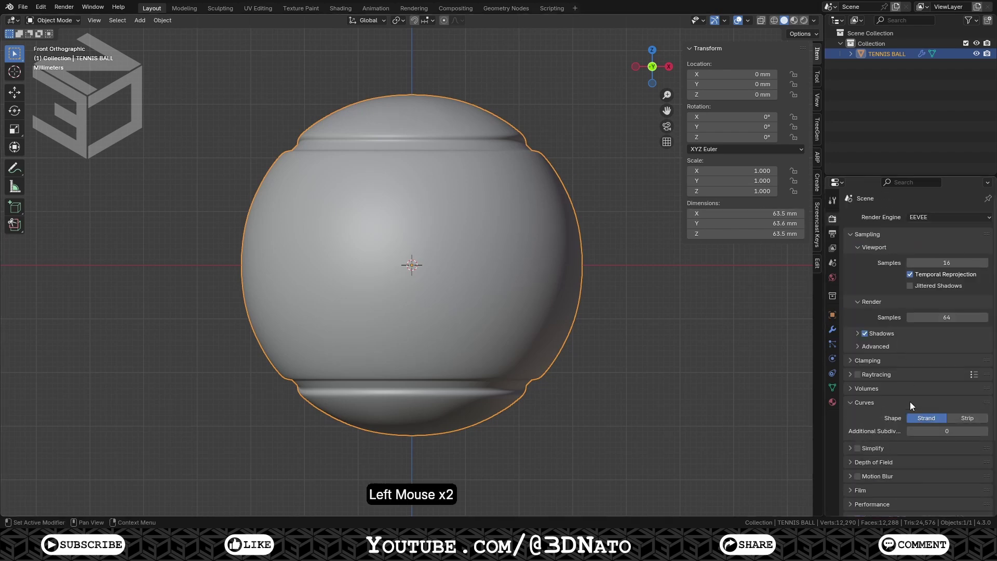
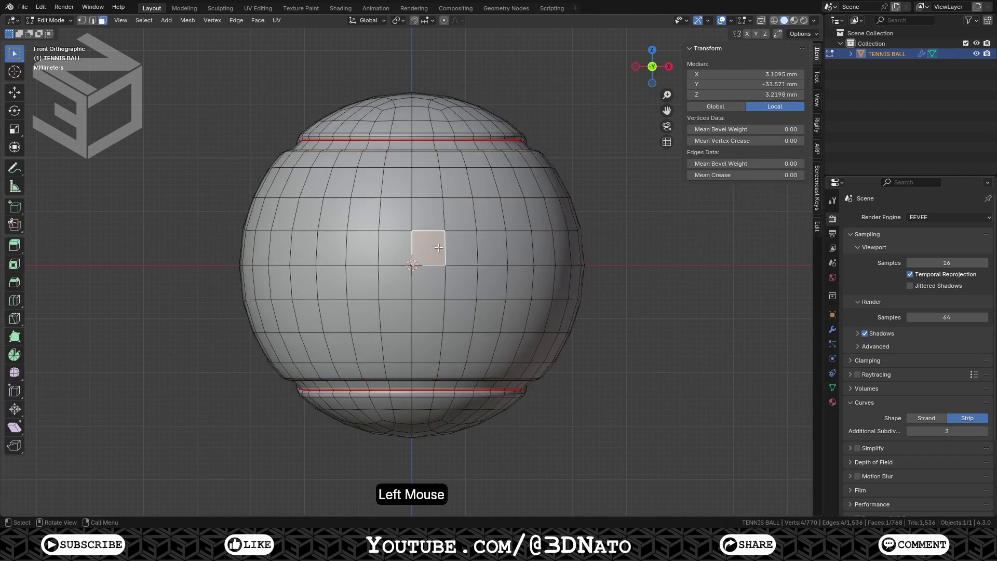
Step: Select the ball's faces and shrink the selection away from the seam bands
key(l)
key(l)
key(ctrl+KP_Subtract)
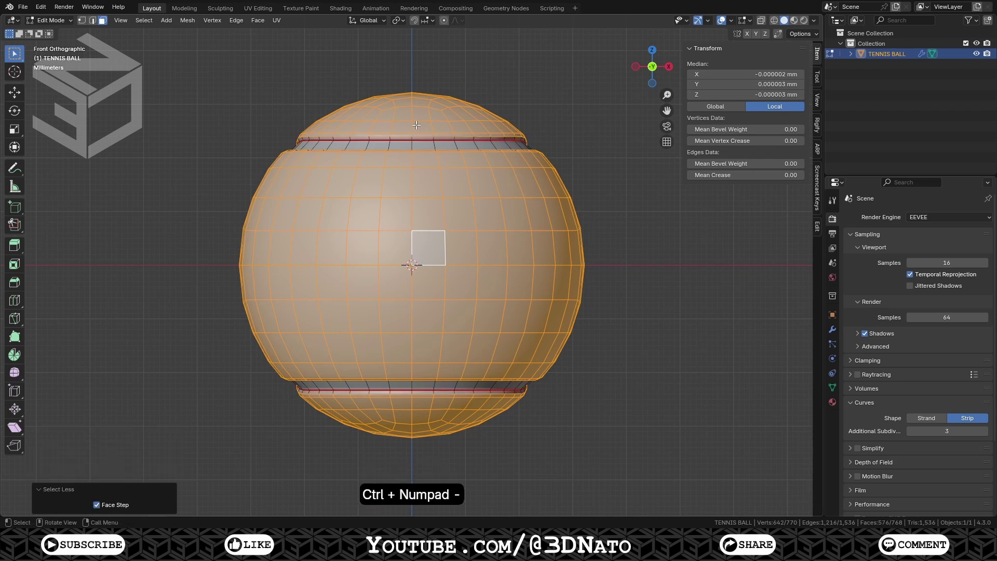
Step: Create vertex group Hair, assign the selection, and check its weights in Weight Paint
click(837, 393)
click(988, 254)
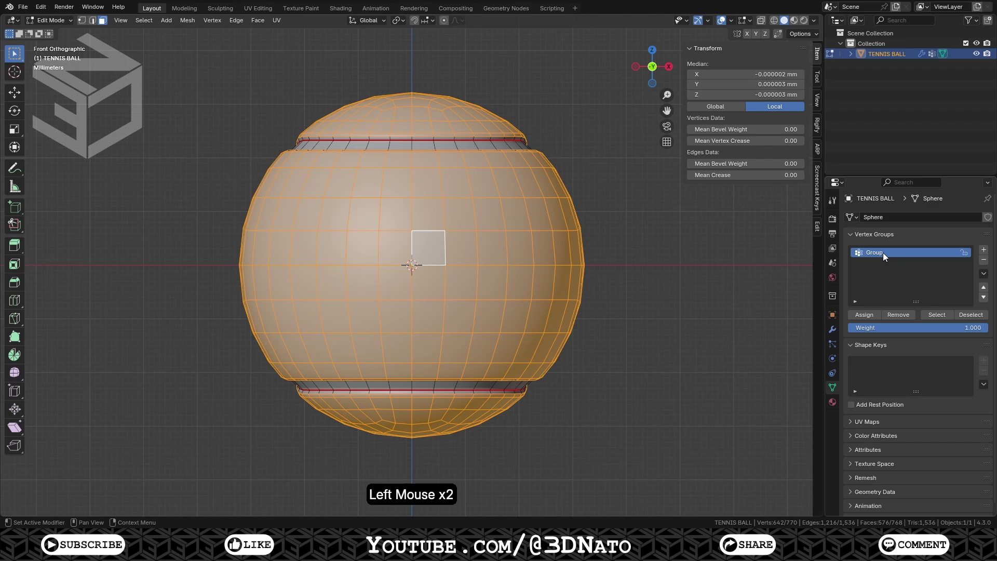
double_click(882, 257)
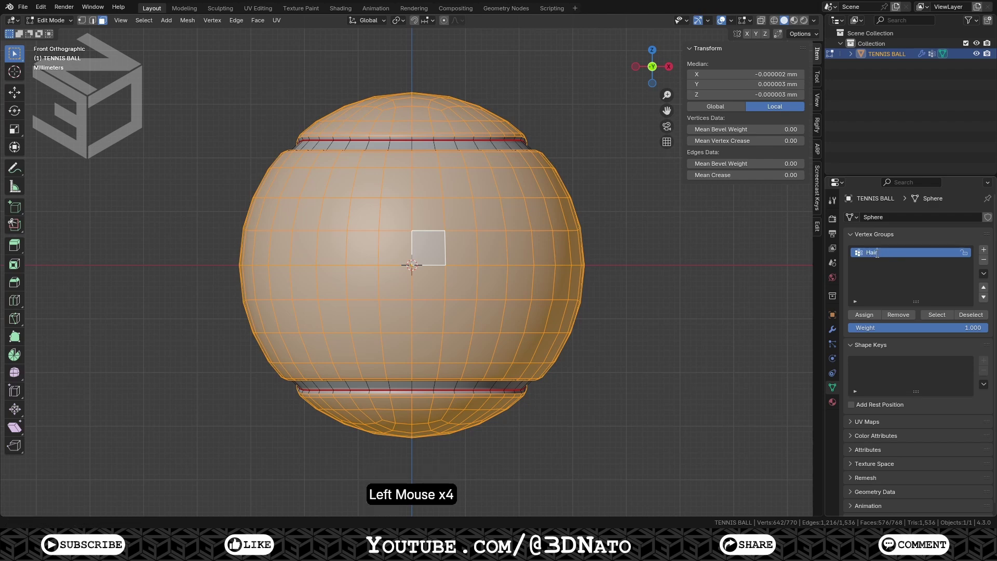
click(866, 319)
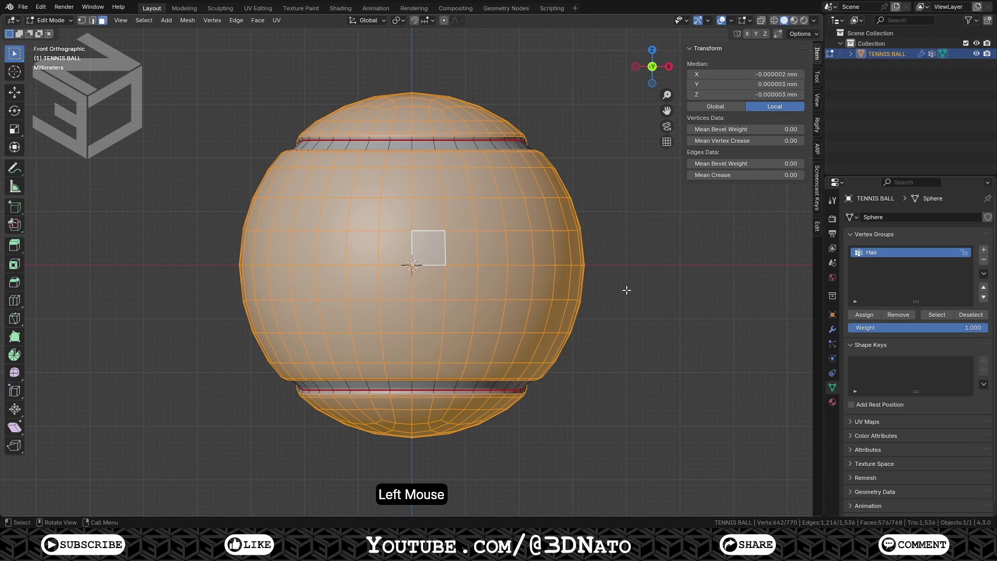
key(ctrl+Tab)
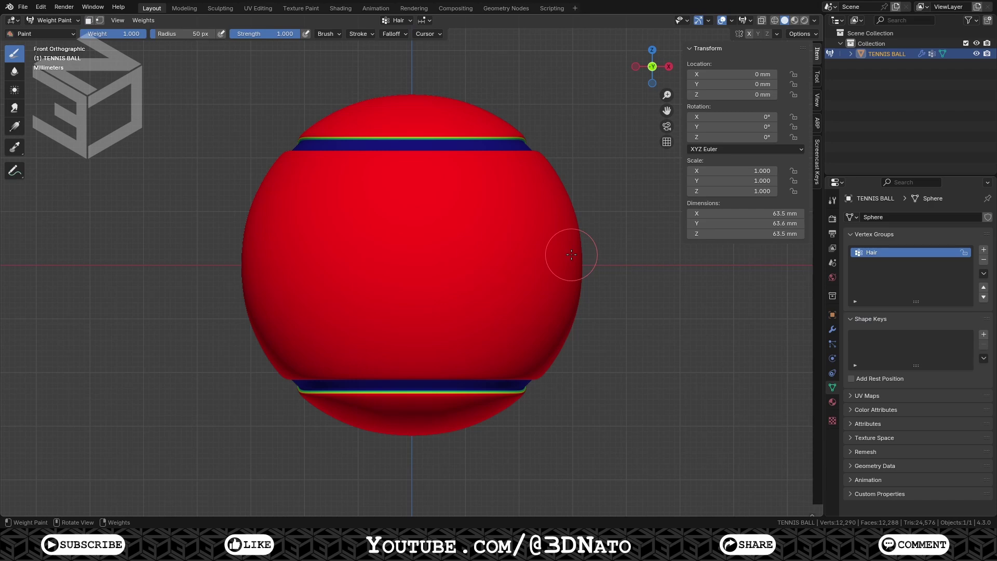
Step: Return the ball to Object Mode before sizing it to 66 mm and applying scale
key(ctrl+Tab)
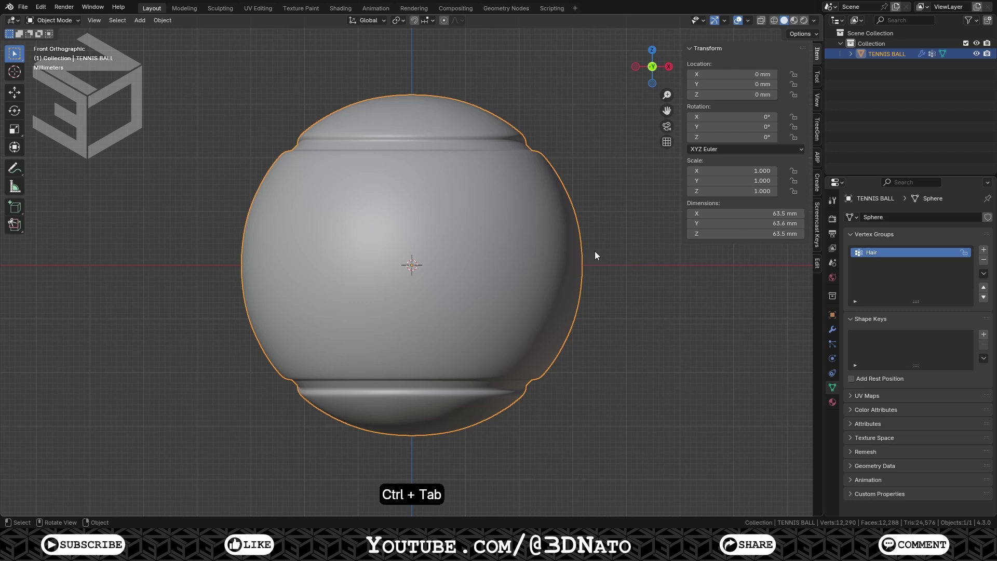
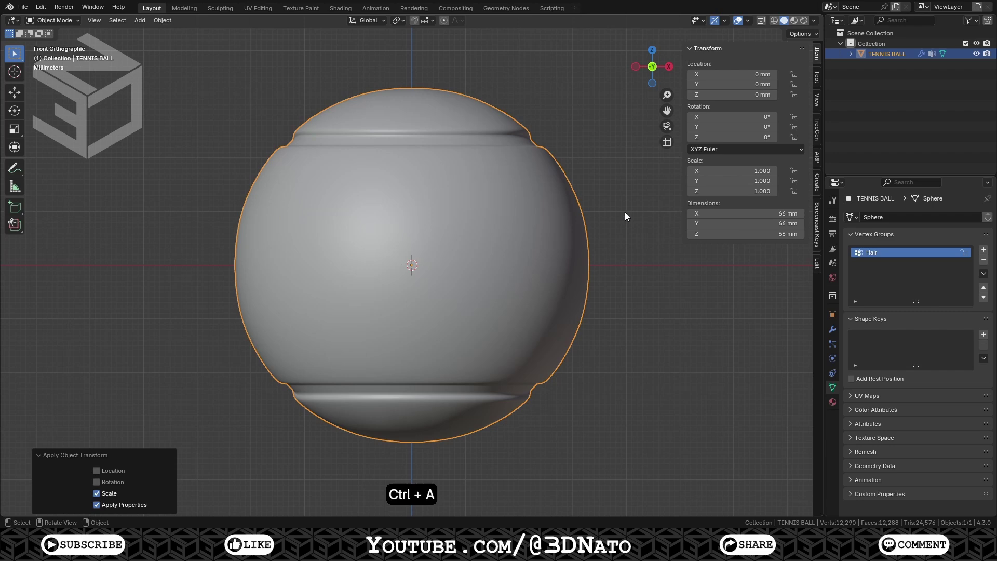
Step: Add a Hair particle system of 1000 strands rendered as B-Spline paths with the Green material
click(833, 347)
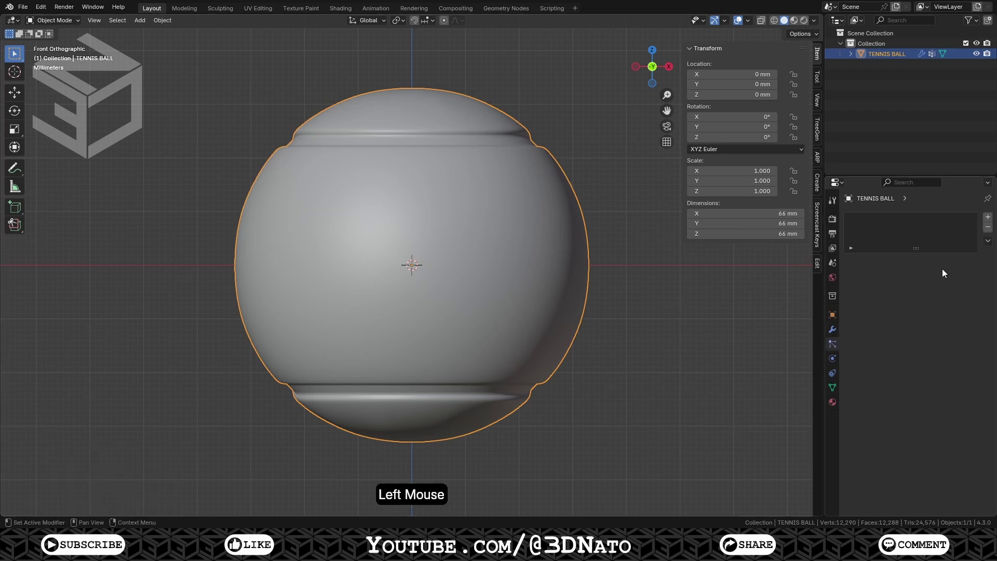
click(989, 219)
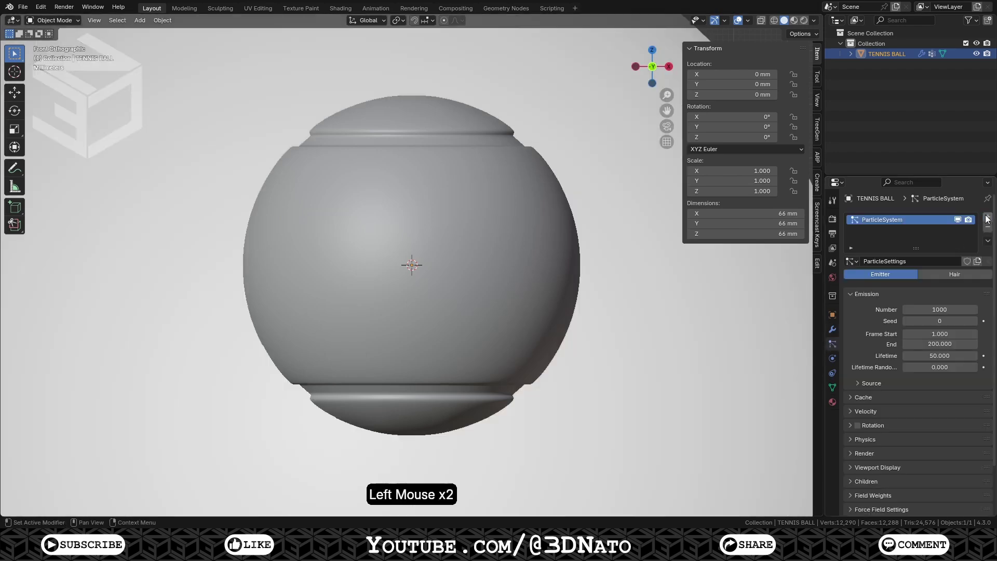
click(959, 279)
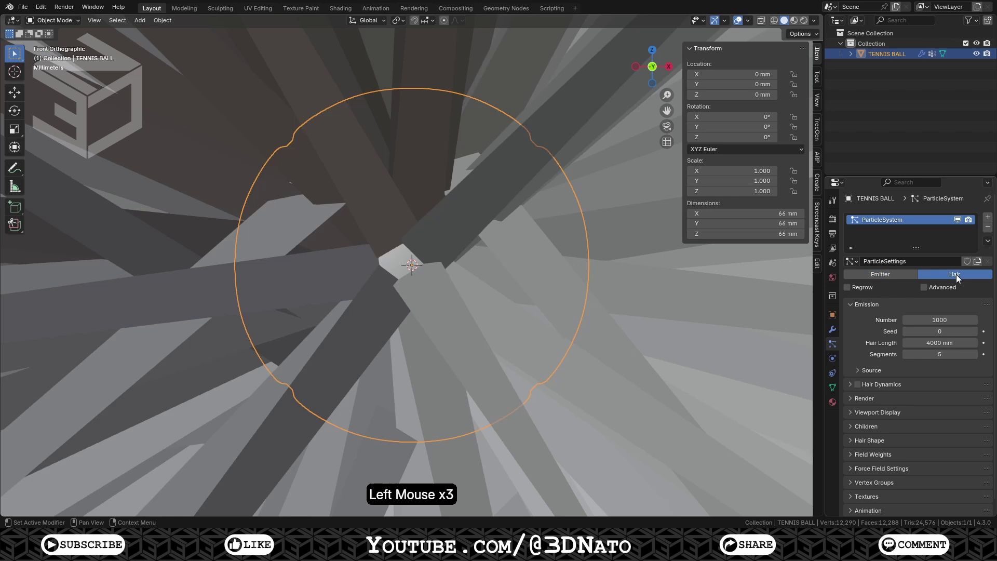
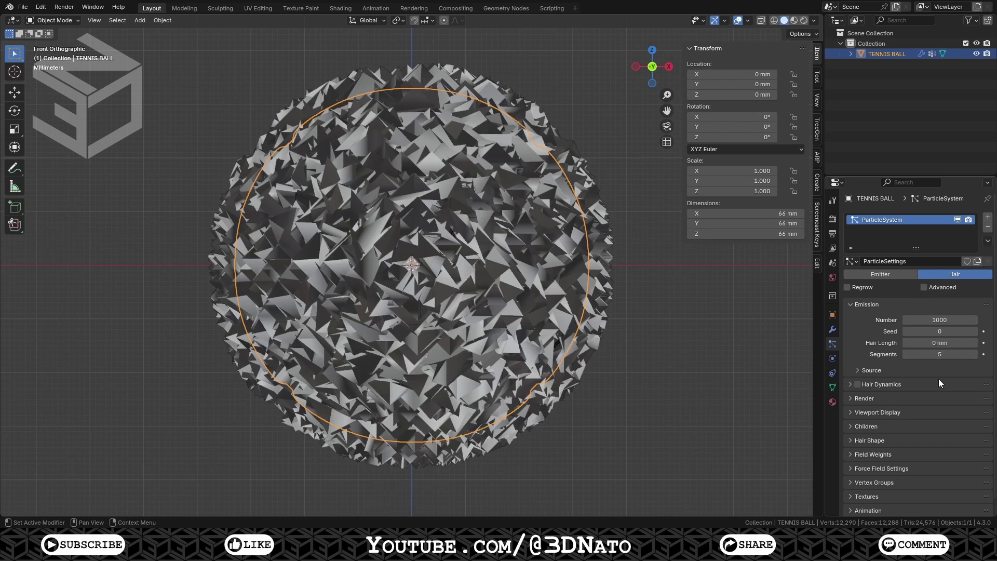
click(943, 401)
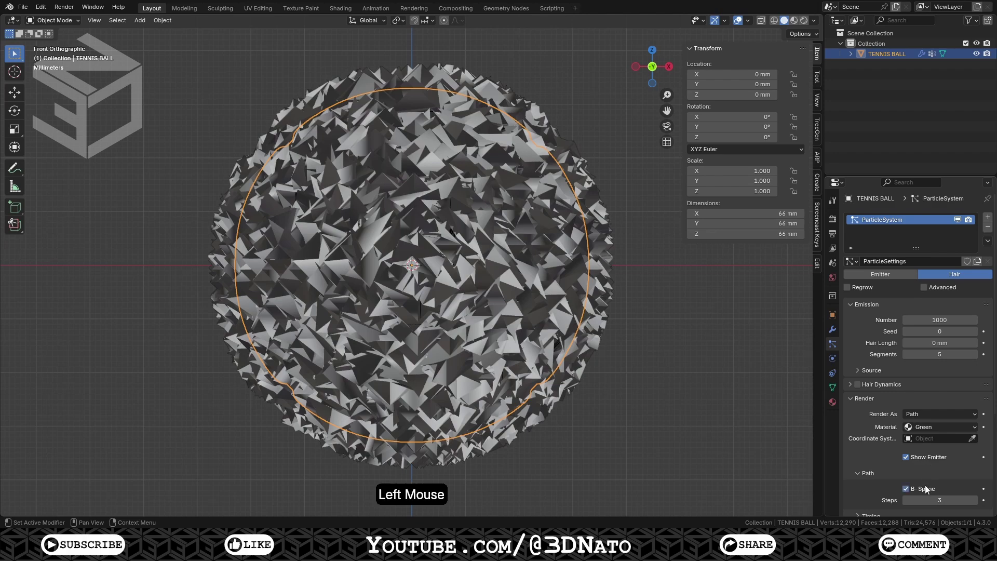
scroll(down, 3)
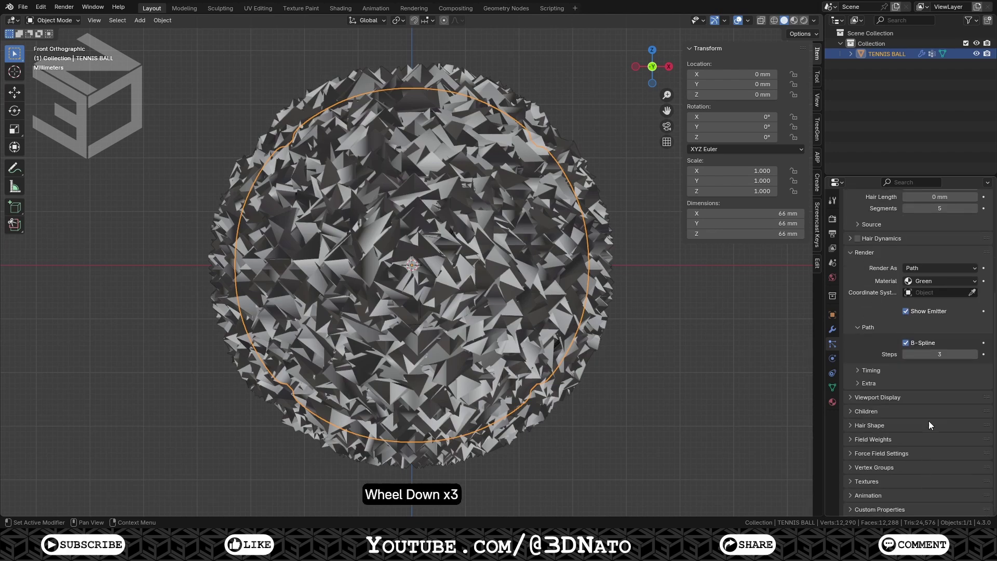
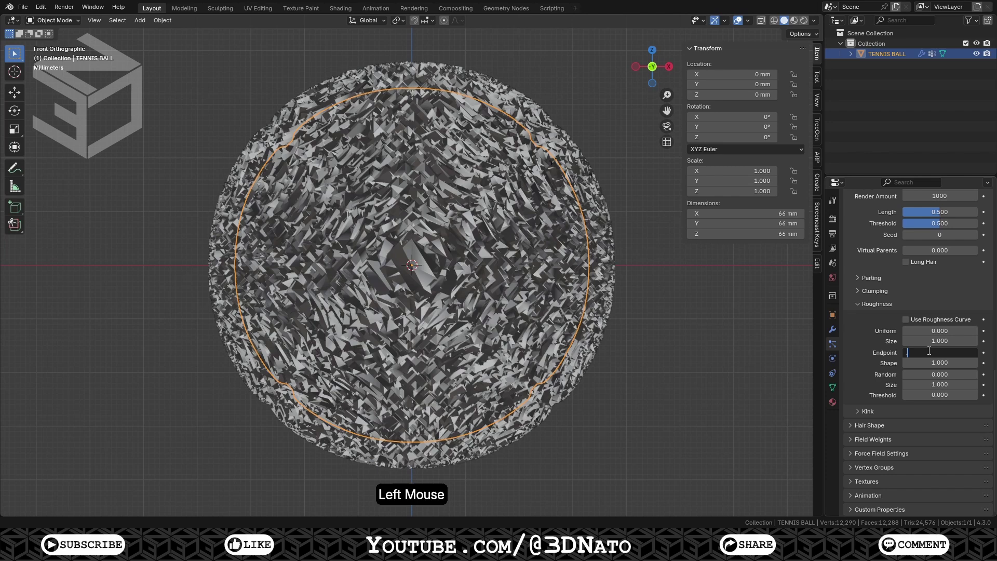
Step: Set the children's roughness endpoint and shape values and taper strands from 5 mm root to 0.5 mm tip
key(KP_0)
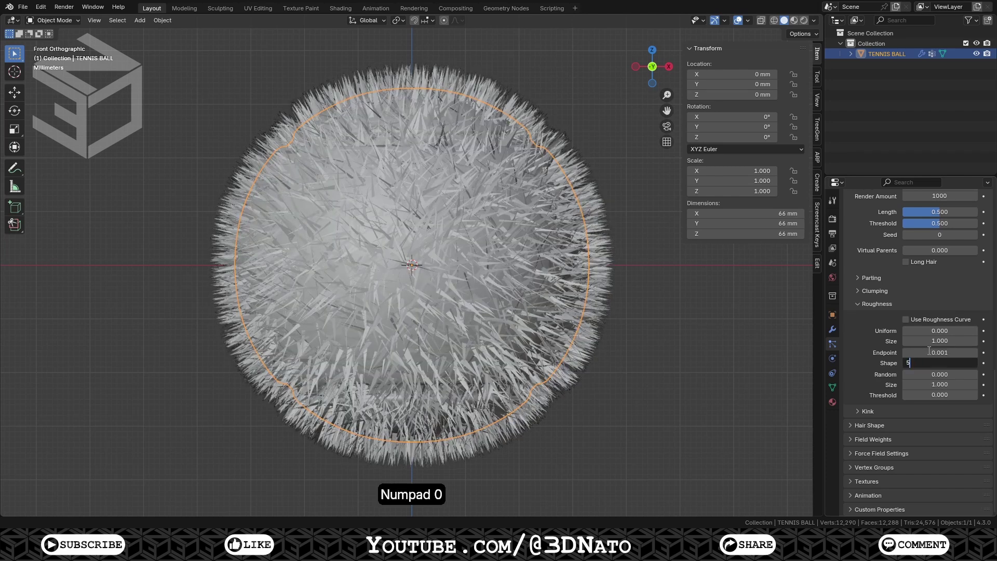
key(KP_0)
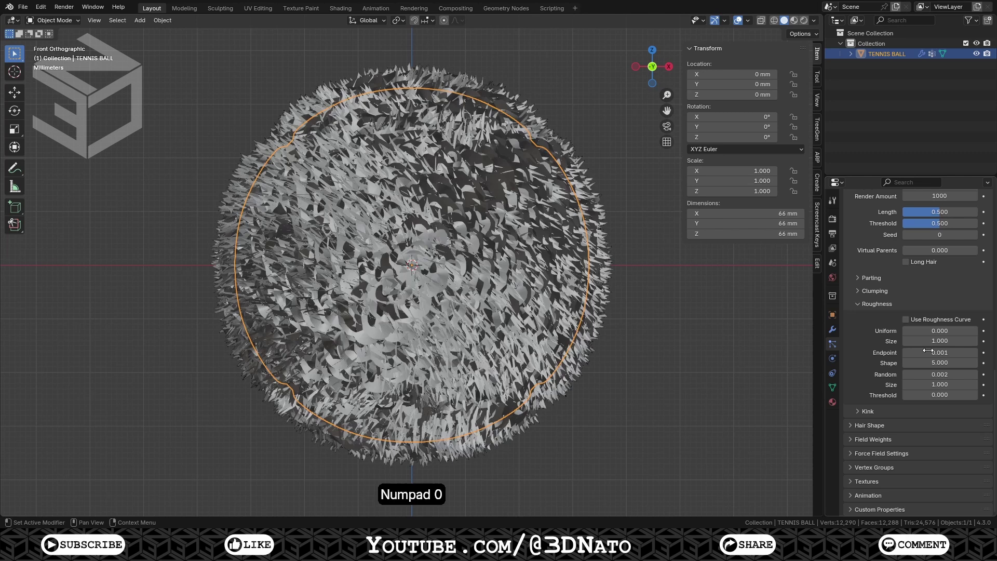
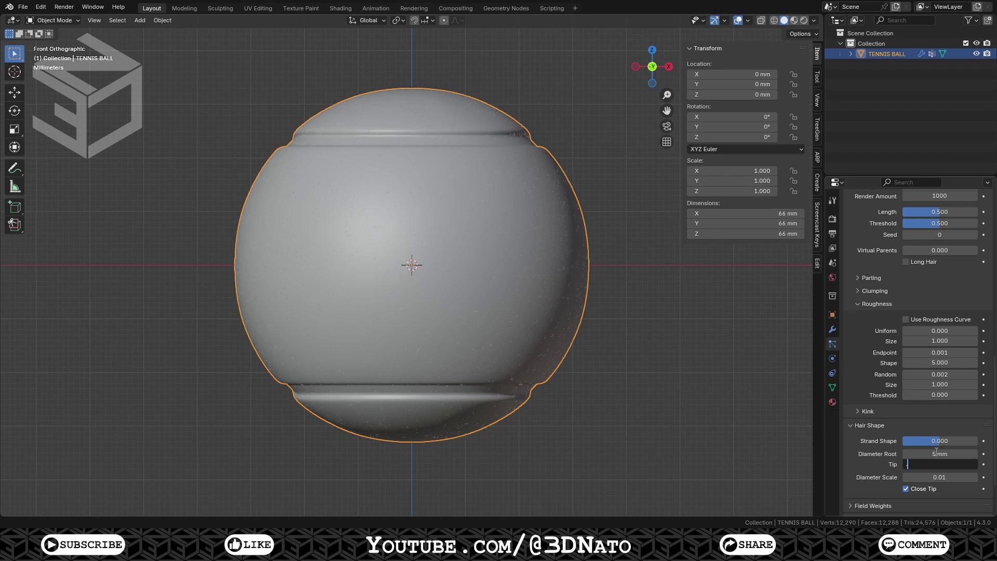
scroll(down, 3)
Step: Limit hair density to the Hair vertex group
click(938, 470)
scroll(down, 3)
click(925, 387)
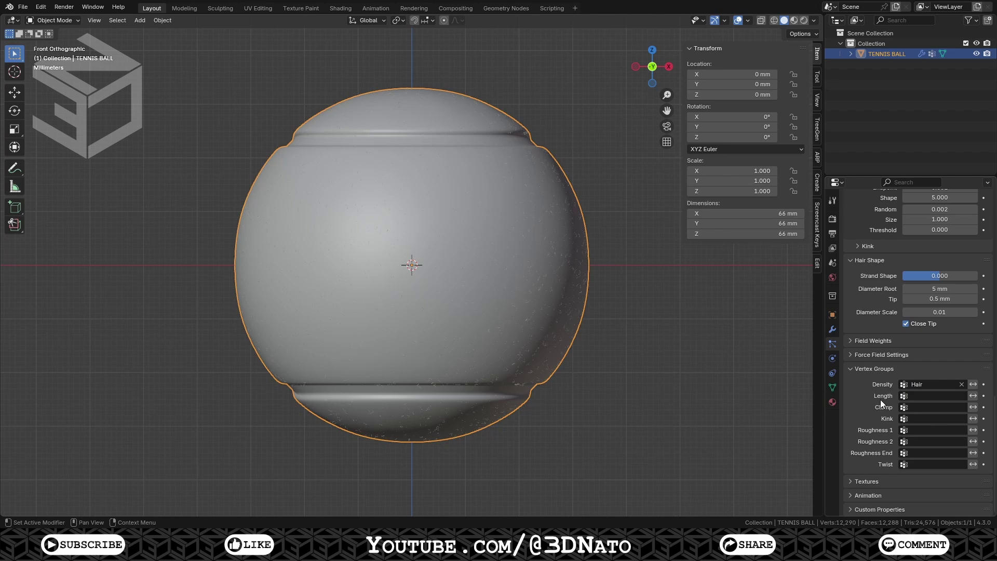
Step: Add a camera at Y −250 mm rotated 90° on X and view the ball through it
key(shift+a)
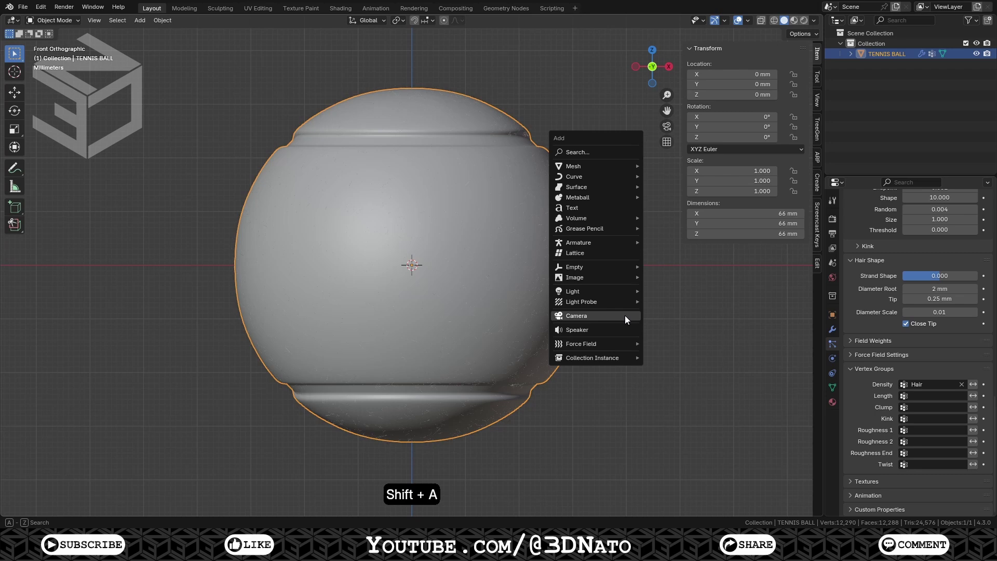
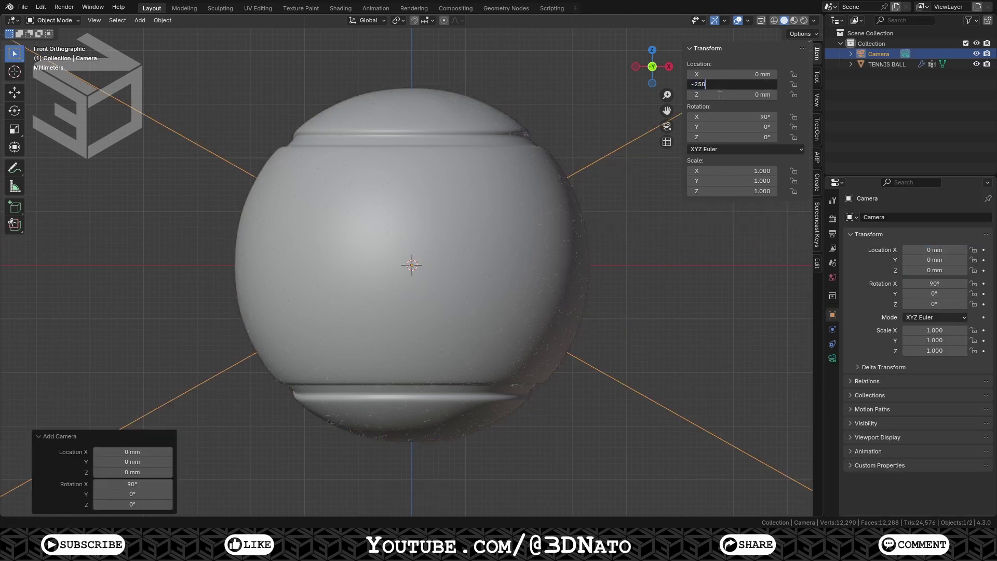
key(KP_0)
key(z)
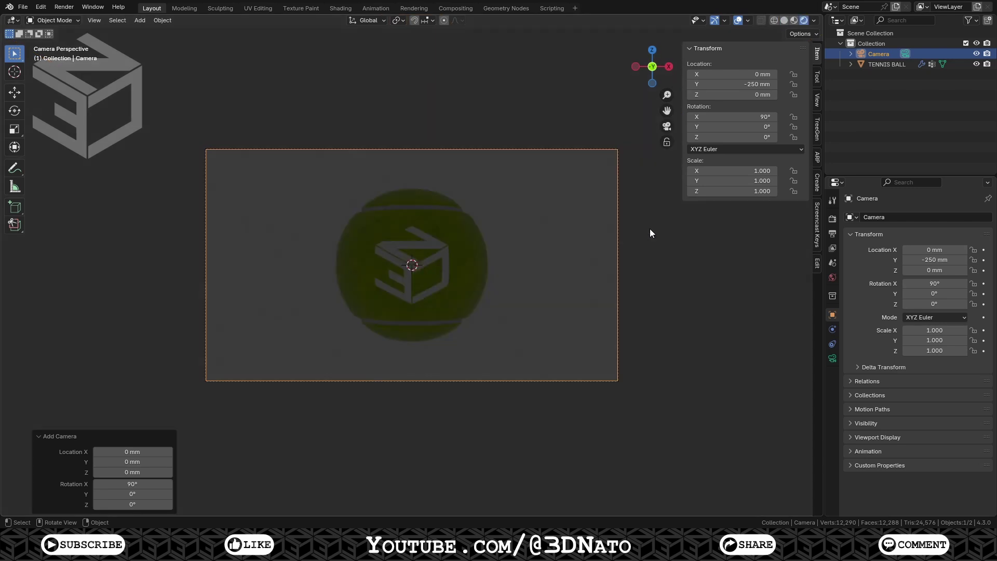
click(836, 284)
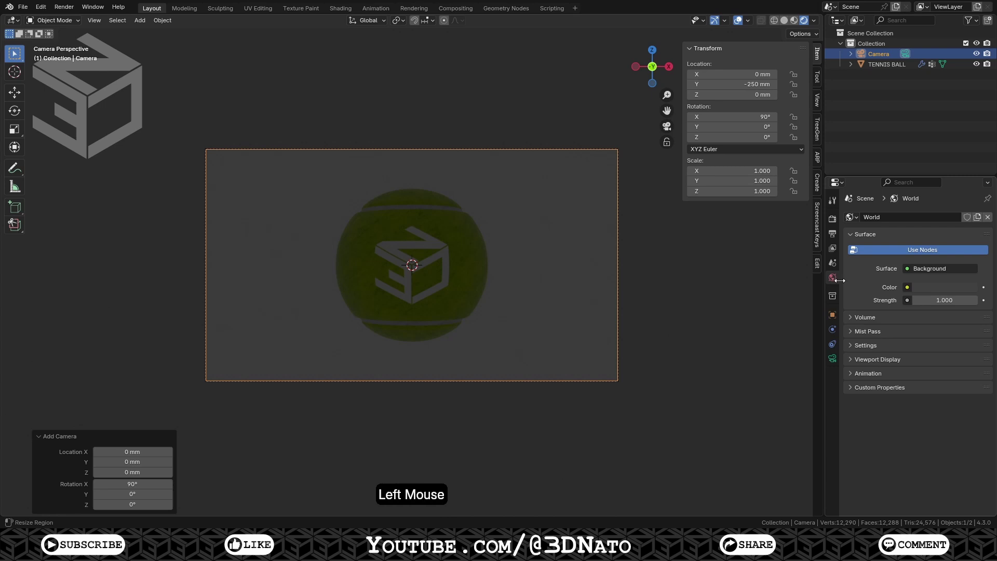
Step: Set the world colour to the stadium_01_4k.exr environment texture and show its shader nodes
click(911, 293)
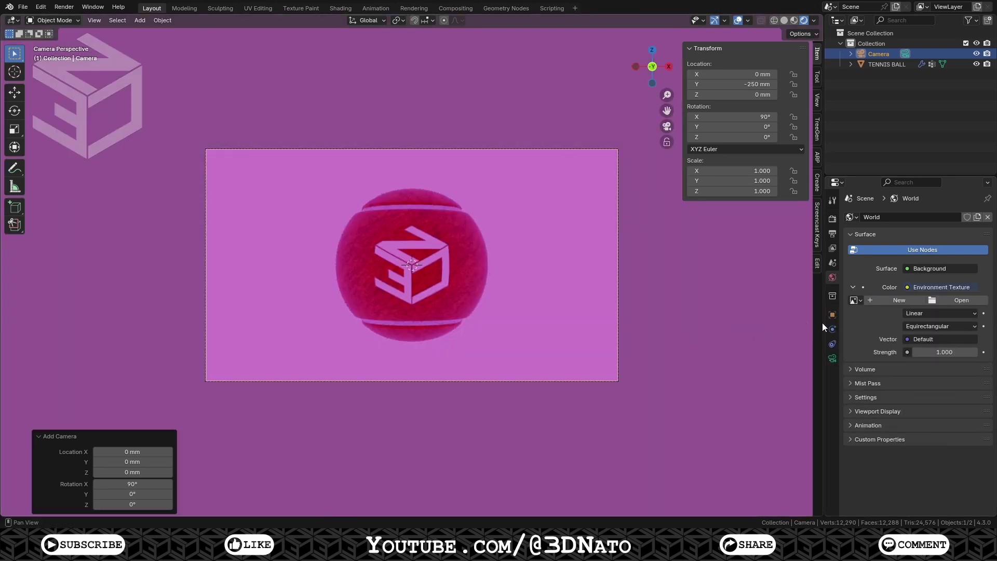
click(964, 302)
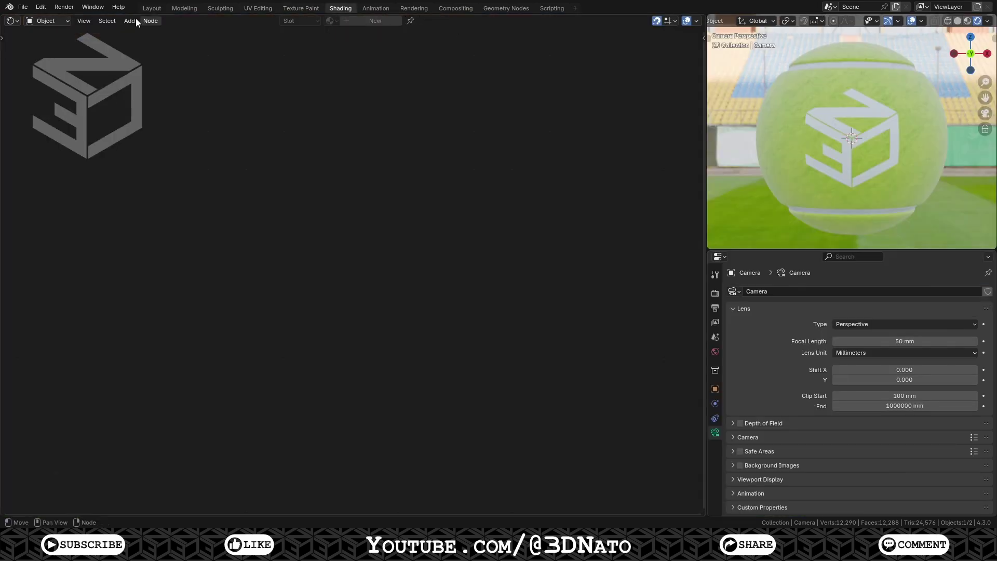
click(60, 26)
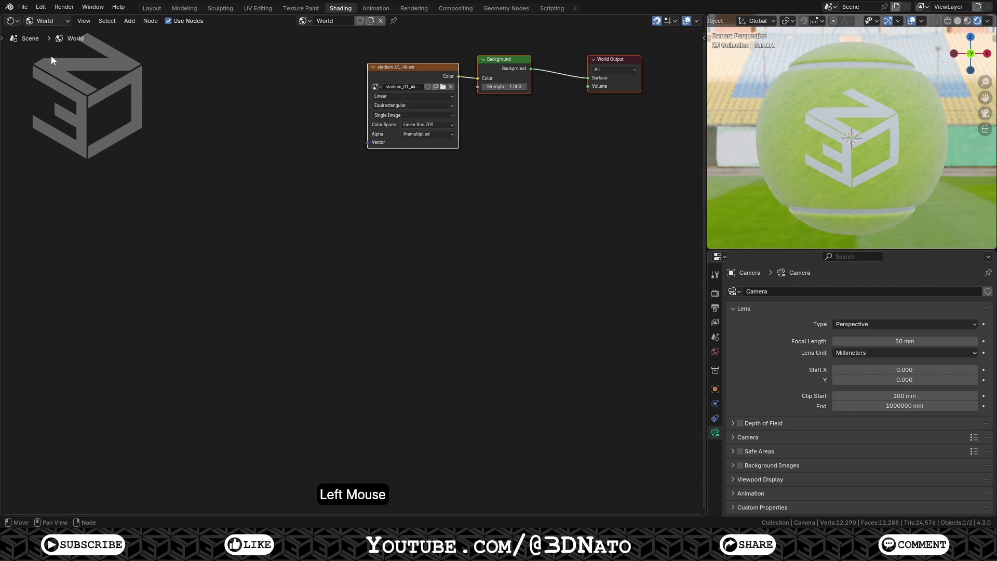